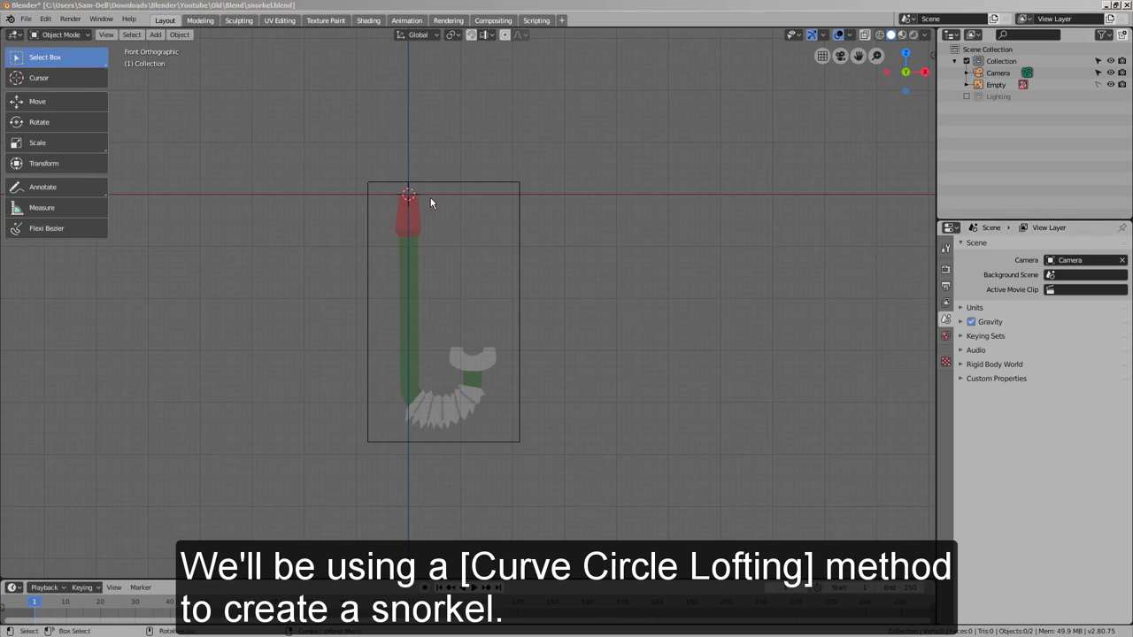
# Frame the top of the snorkel reference and bring up the add menu for a curve circle
pyautogui.click(421, 204)
pyautogui.middleClick(459, 247)
pyautogui.scroll(3)
pyautogui.press('shift+a')
pyautogui.scroll(3)
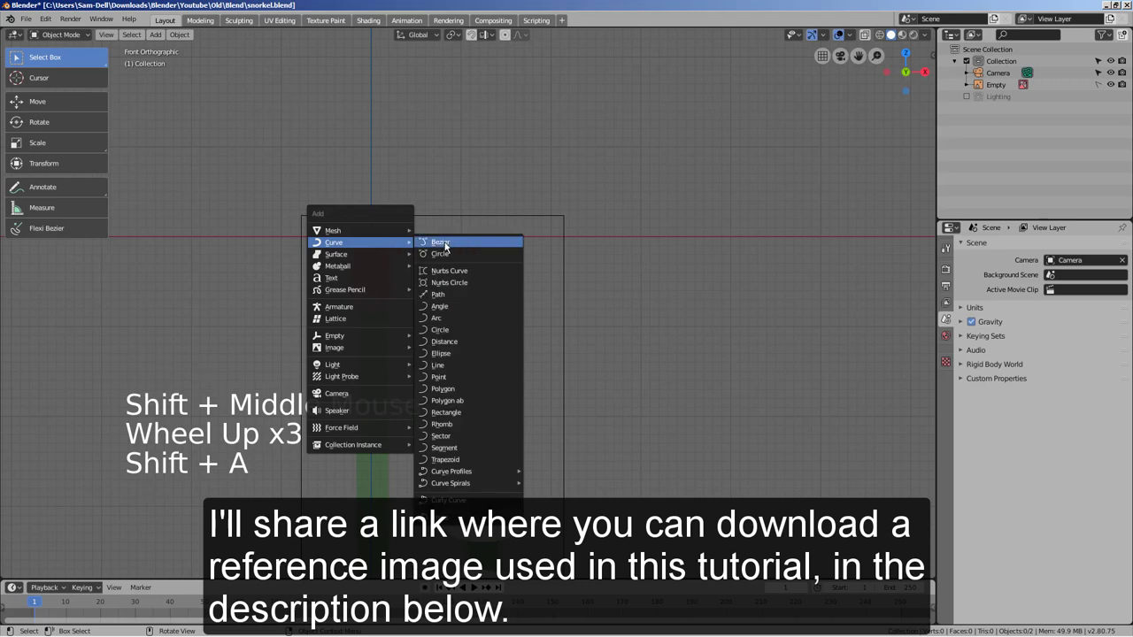
# Scale the first circle to the tube width and duplicate resized copies down the straight section
pyautogui.press('s')
pyautogui.press('shift+d')
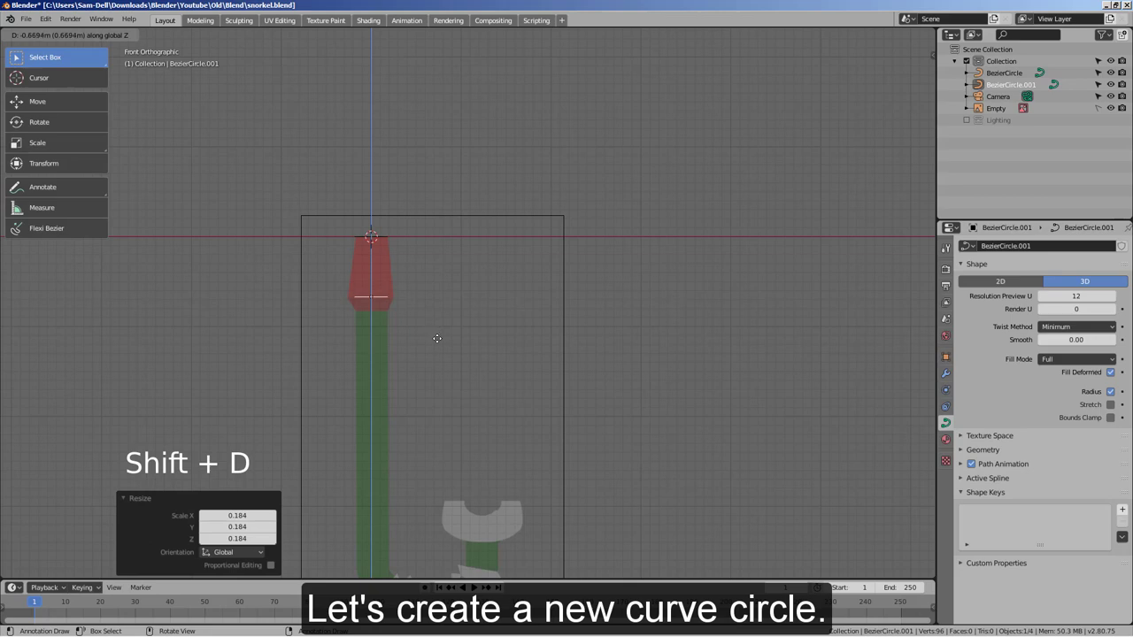
pyautogui.press('s')
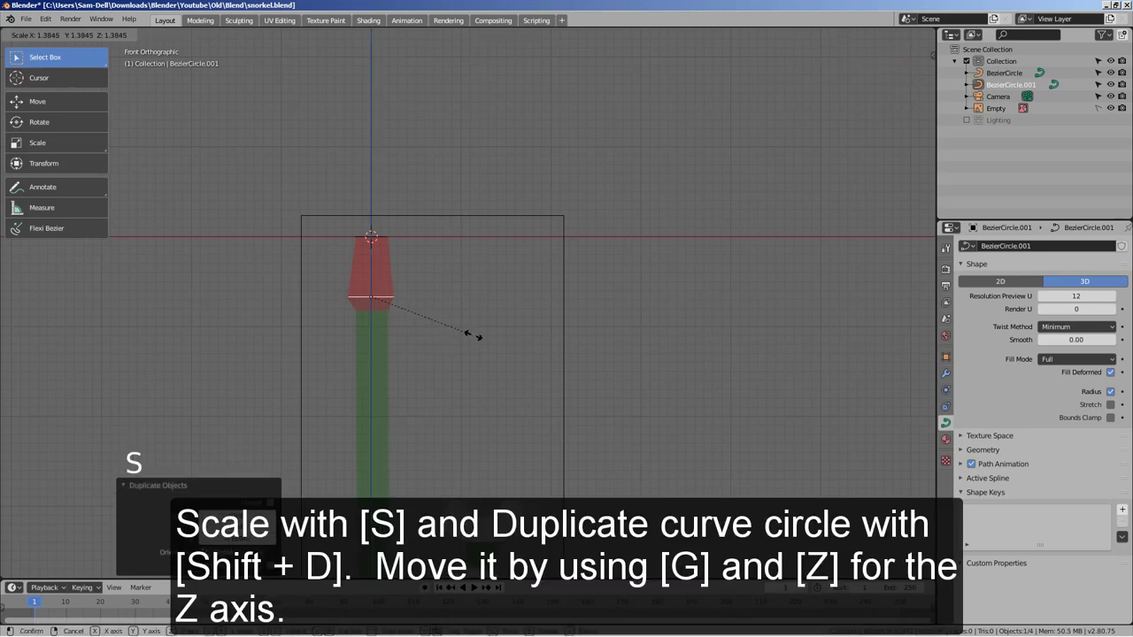
pyautogui.press('shift+d')
pyautogui.press('s')
pyautogui.middleClick(477, 362)
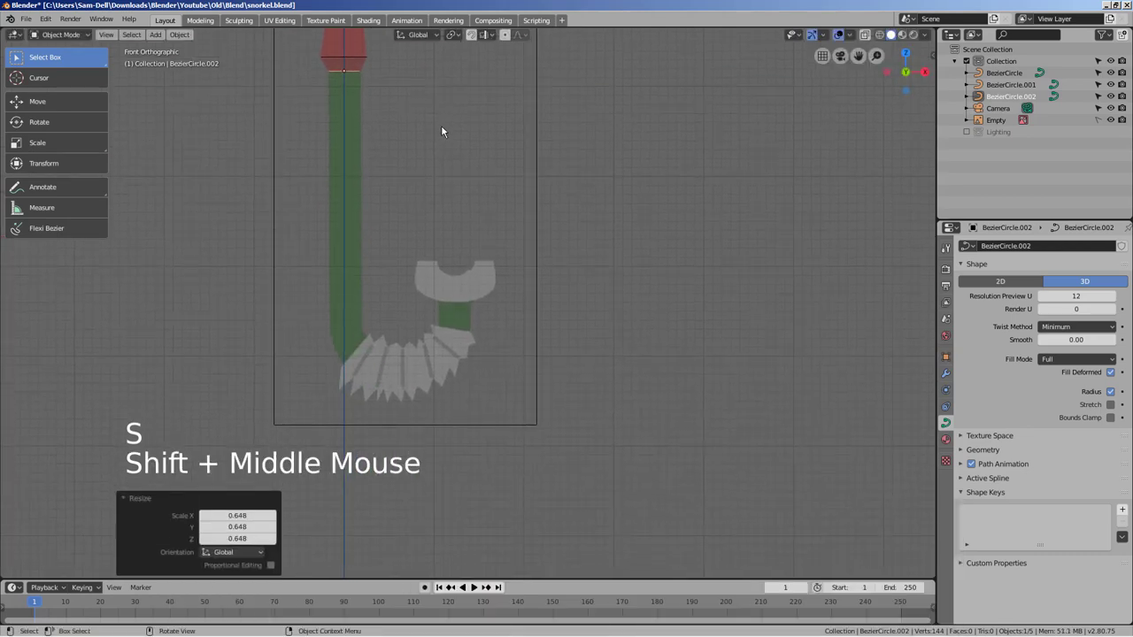
pyautogui.press('shift+d')
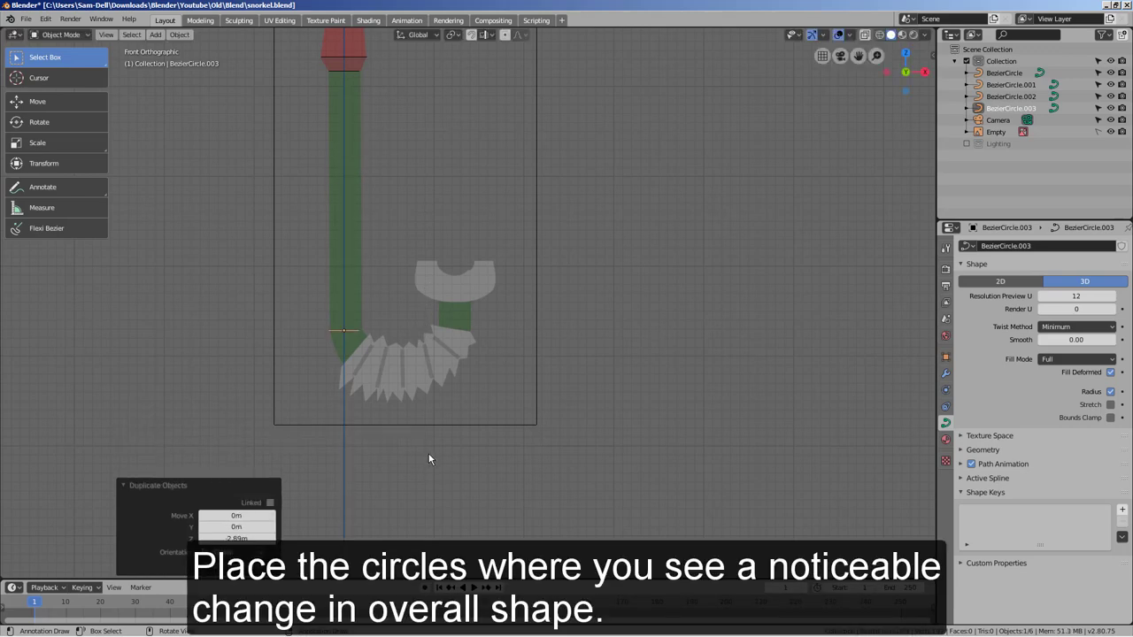
pyautogui.press('shift+d')
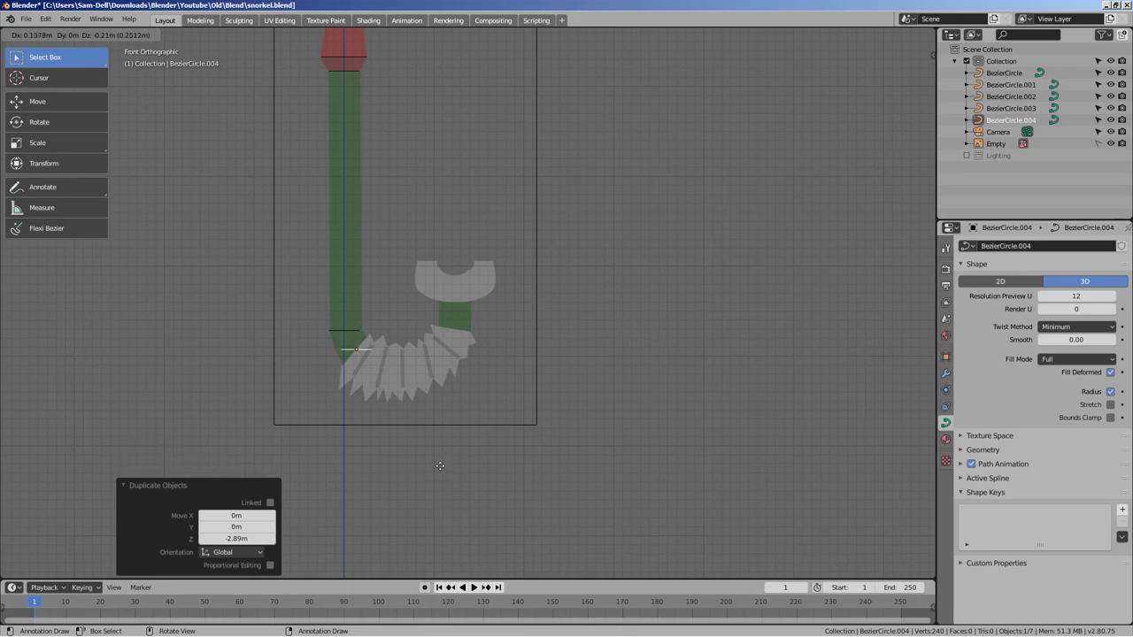
# Duplicate further circles along the lower bend, rotating each to follow the curve
pyautogui.press('r')
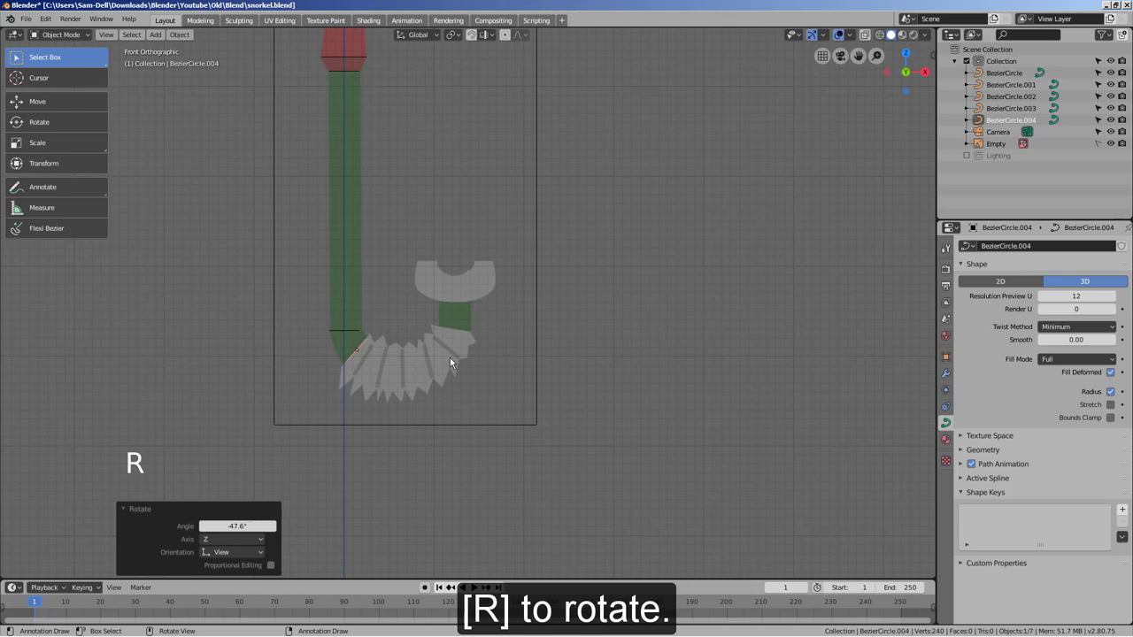
pyautogui.press('s')
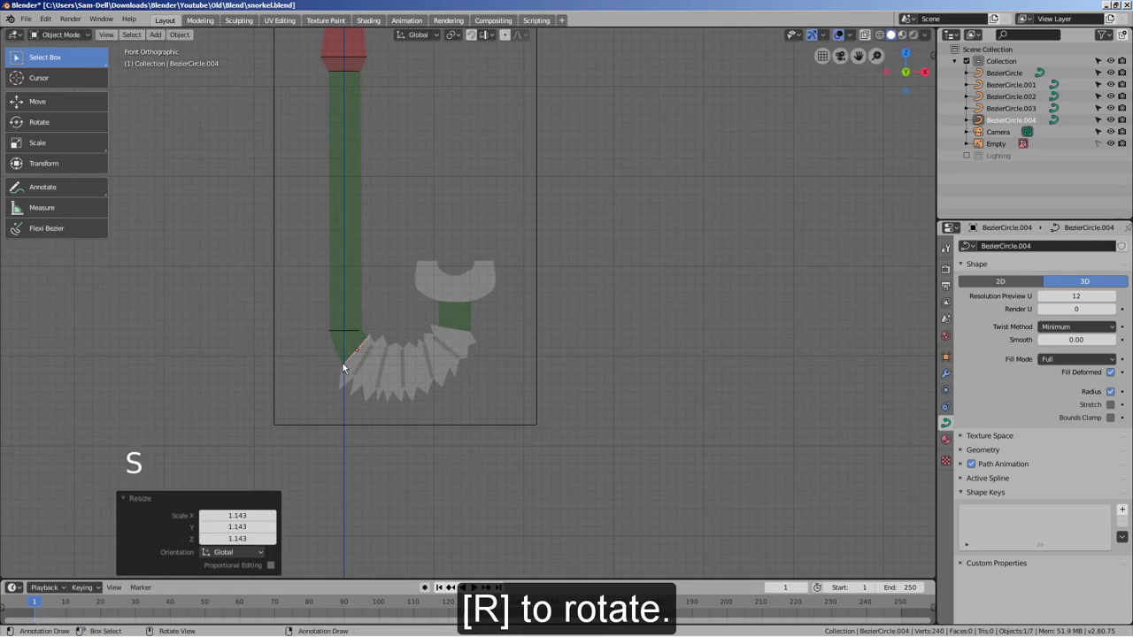
pyautogui.press('shift+d')
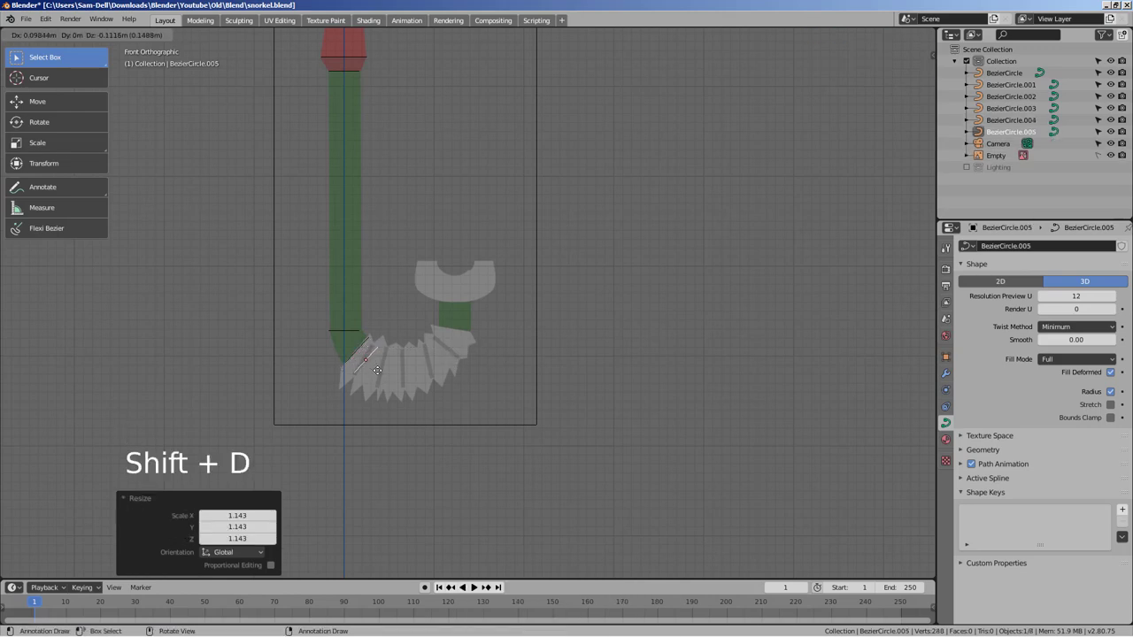
pyautogui.press('r')
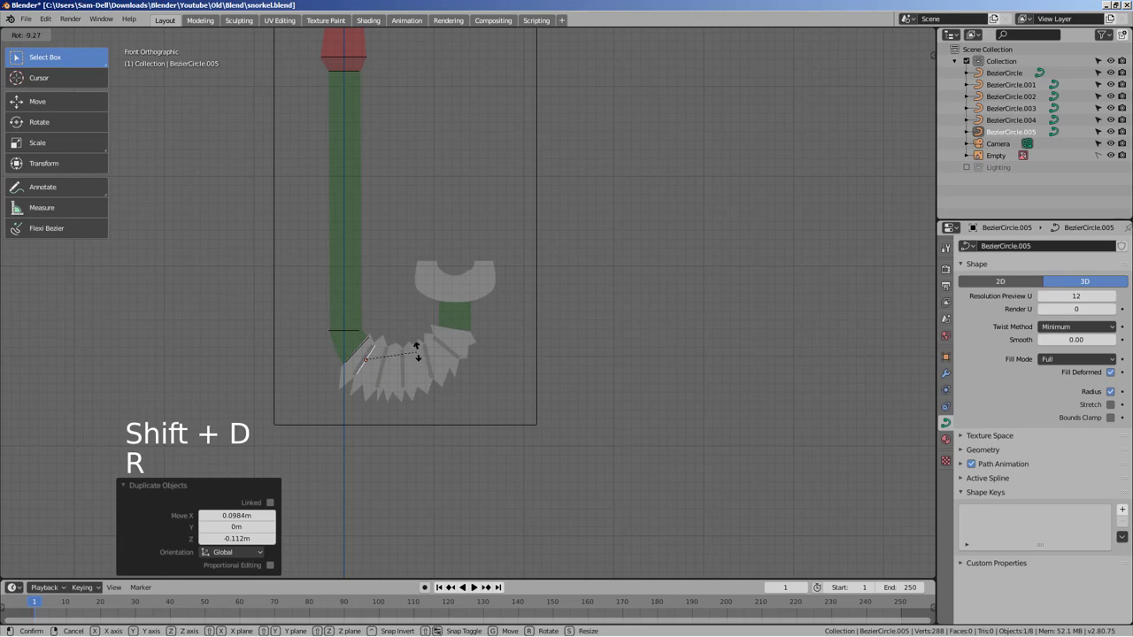
pyautogui.press('shift+d')
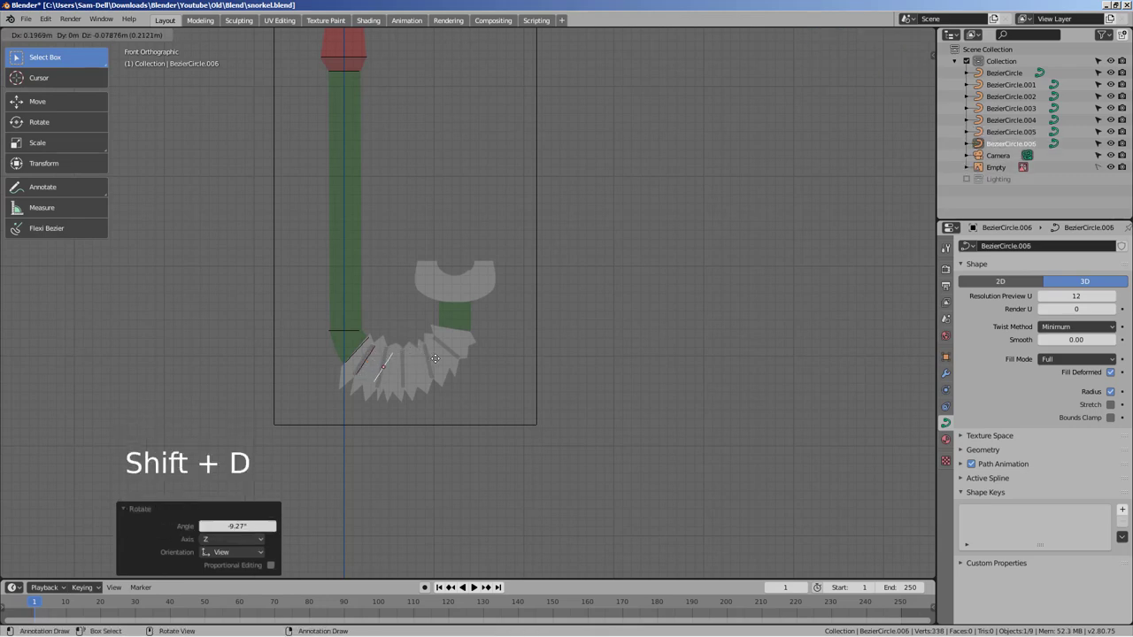
pyautogui.press('r')
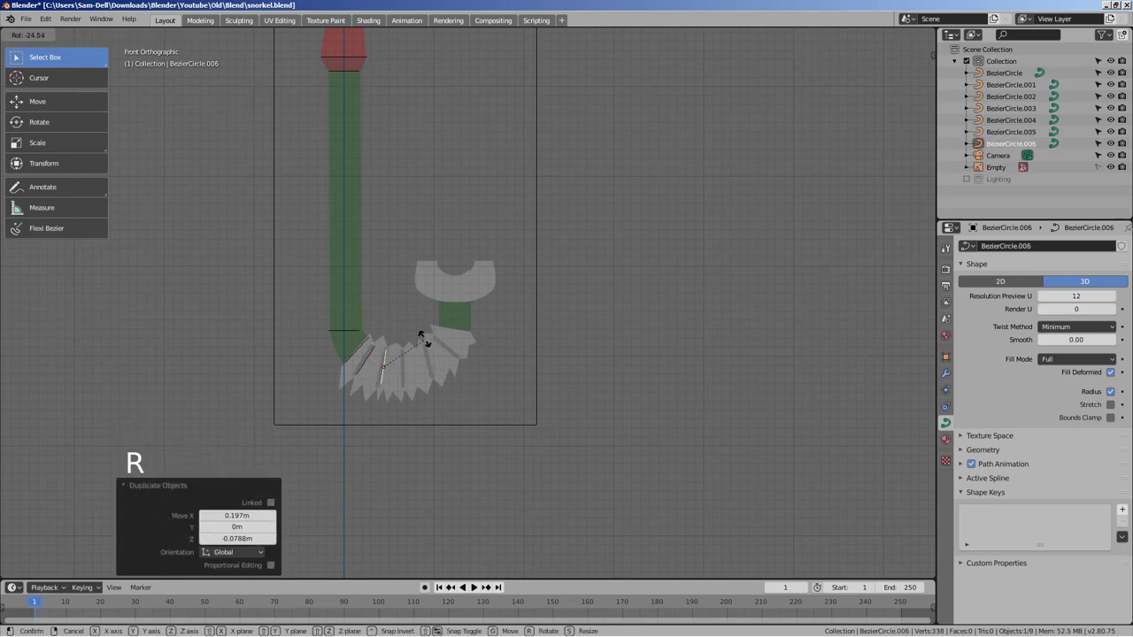
pyautogui.press('shift+d')
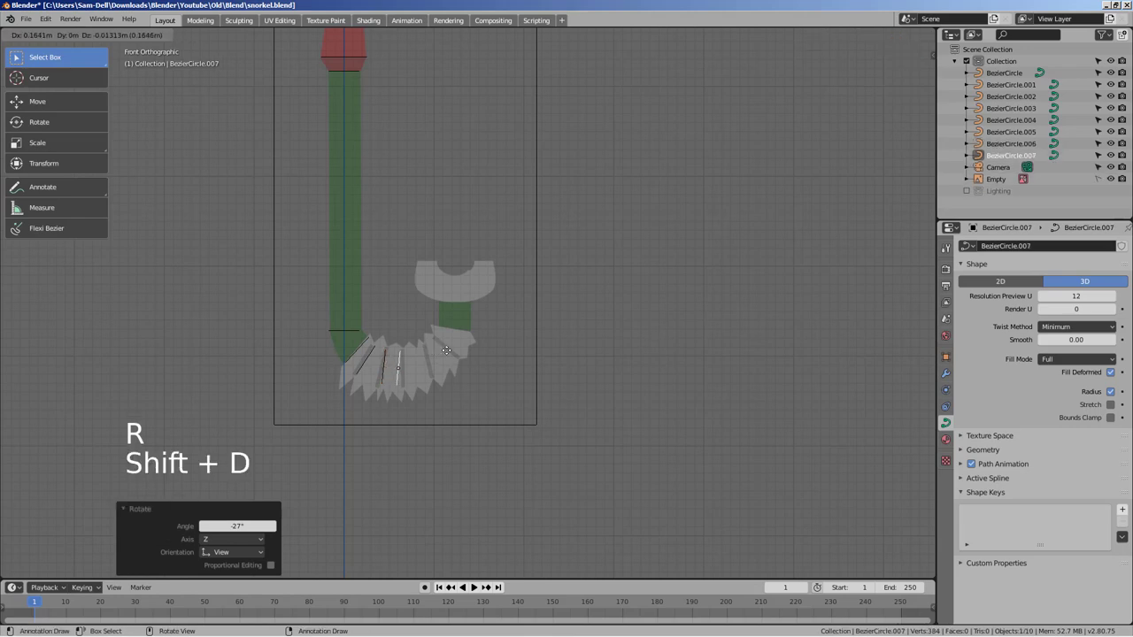
pyautogui.press('r')
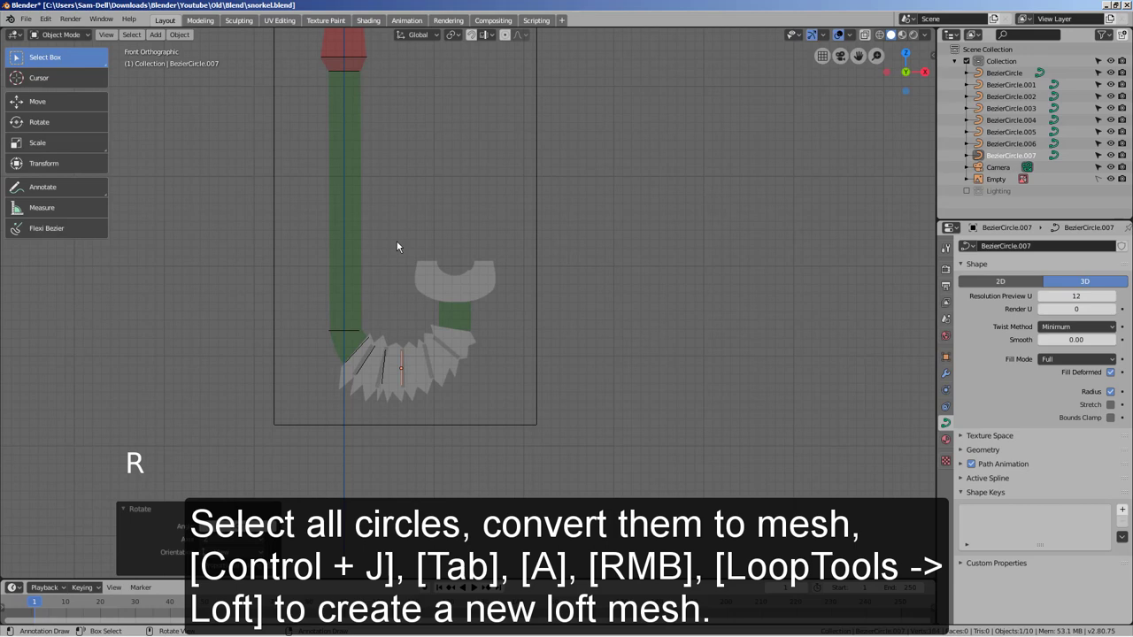
# Convert all eight circles to mesh, join them into one object and loft the rings into a tube
pyautogui.middleClick(395, 261)
pyautogui.press('b')
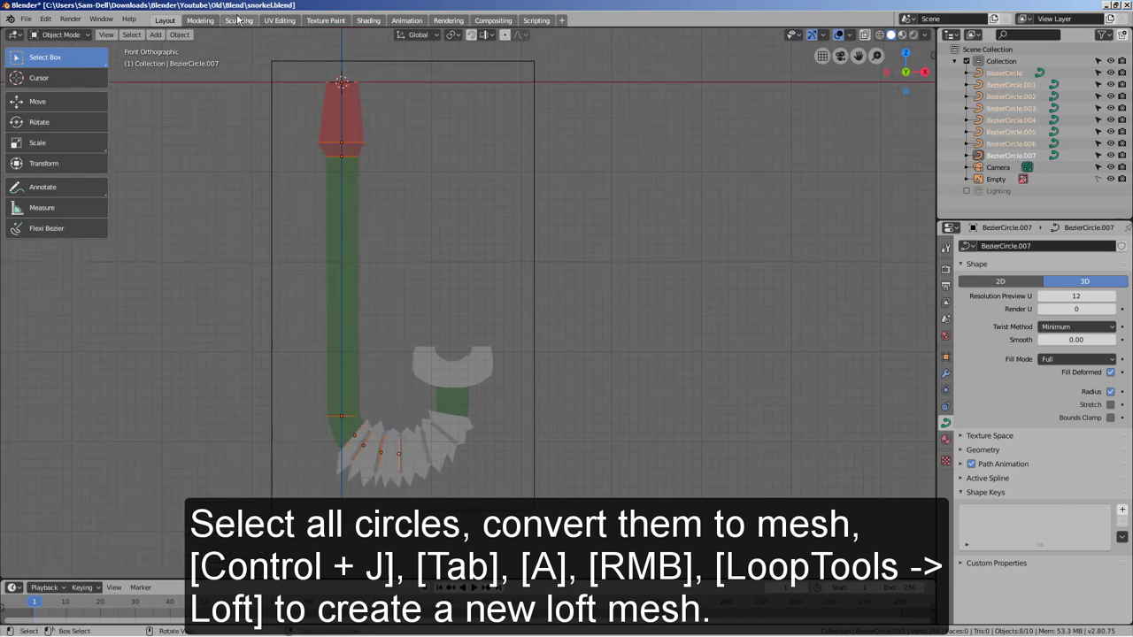
pyautogui.click(187, 42)
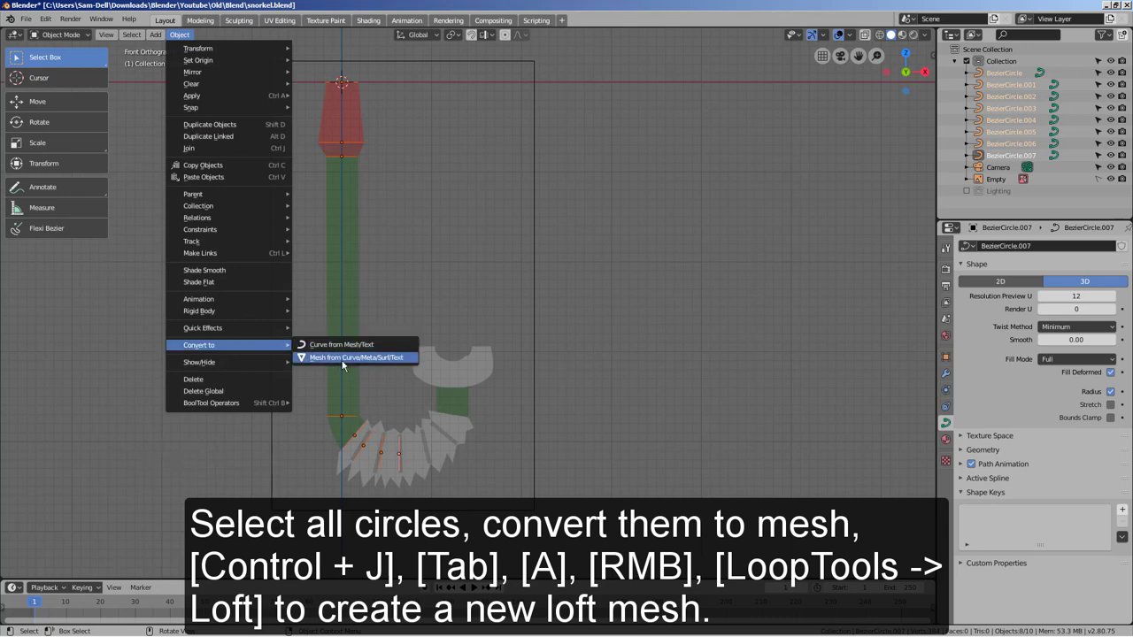
pyautogui.press('ctrl+j')
pyautogui.press('Tab')
pyautogui.press('a')
pyautogui.rightClick(351, 154)
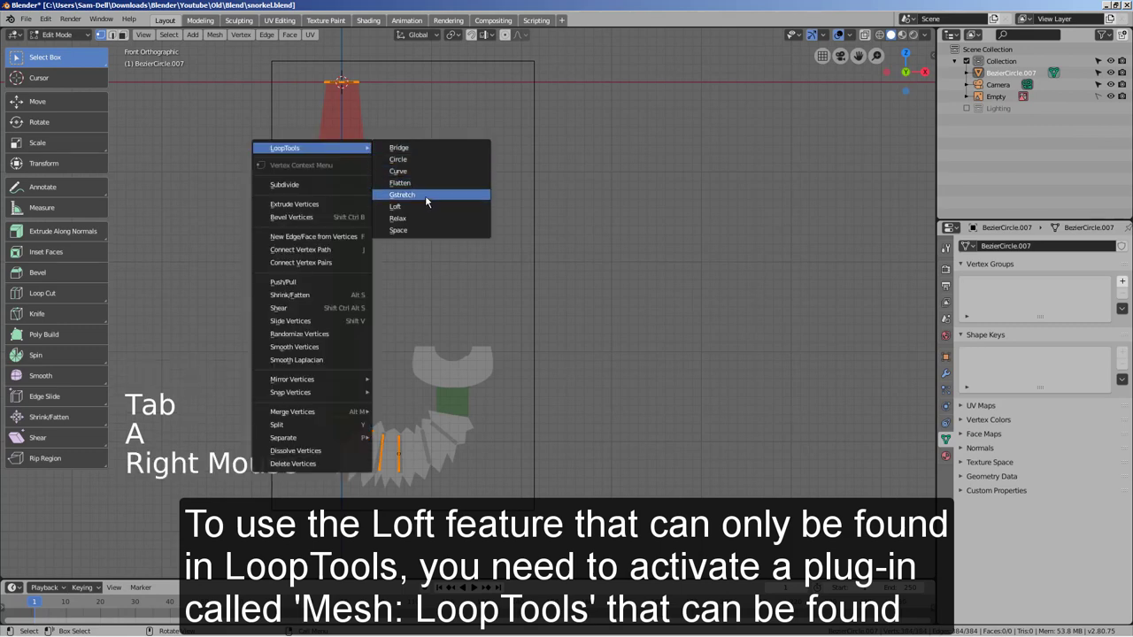
pyautogui.click(478, 275)
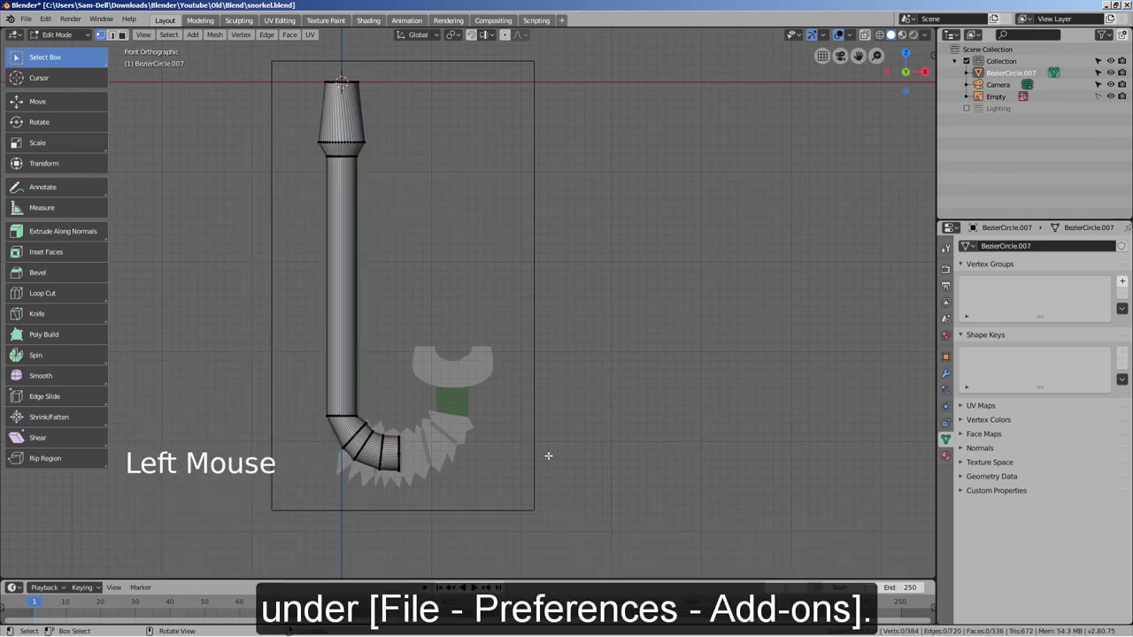
# Select the tube's end ring and duplicate rotated copies of it along the lower bend
pyautogui.middleClick(546, 467)
pyautogui.scroll(3)
pyautogui.middleClick(434, 446)
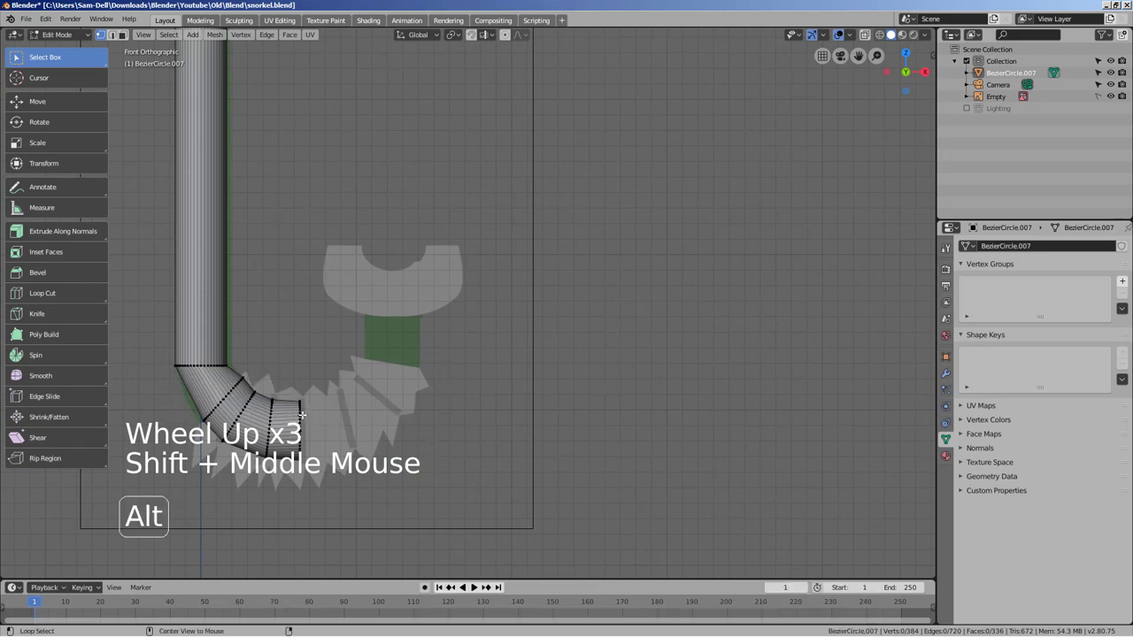
pyautogui.click(306, 410)
pyautogui.press('2')
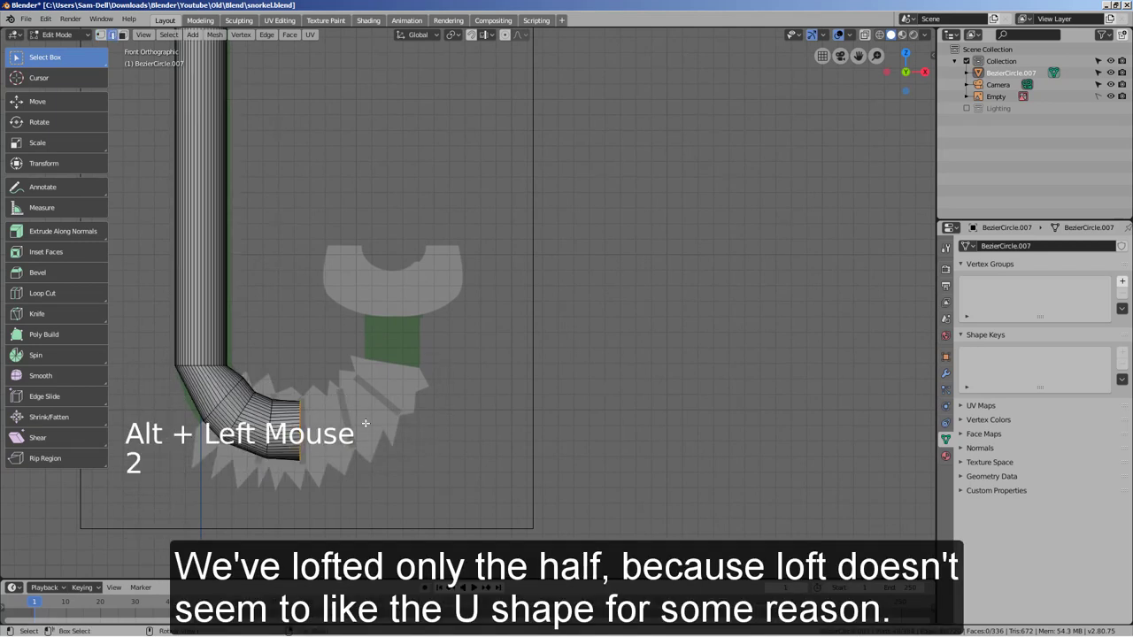
pyautogui.press('shift+d')
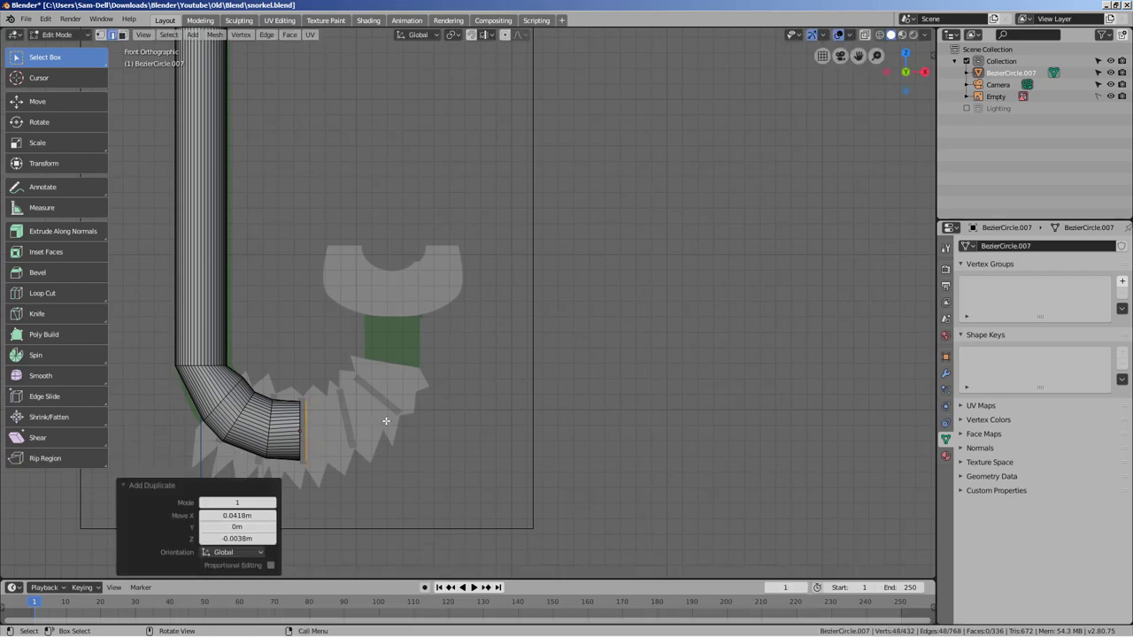
pyautogui.press('shift+d')
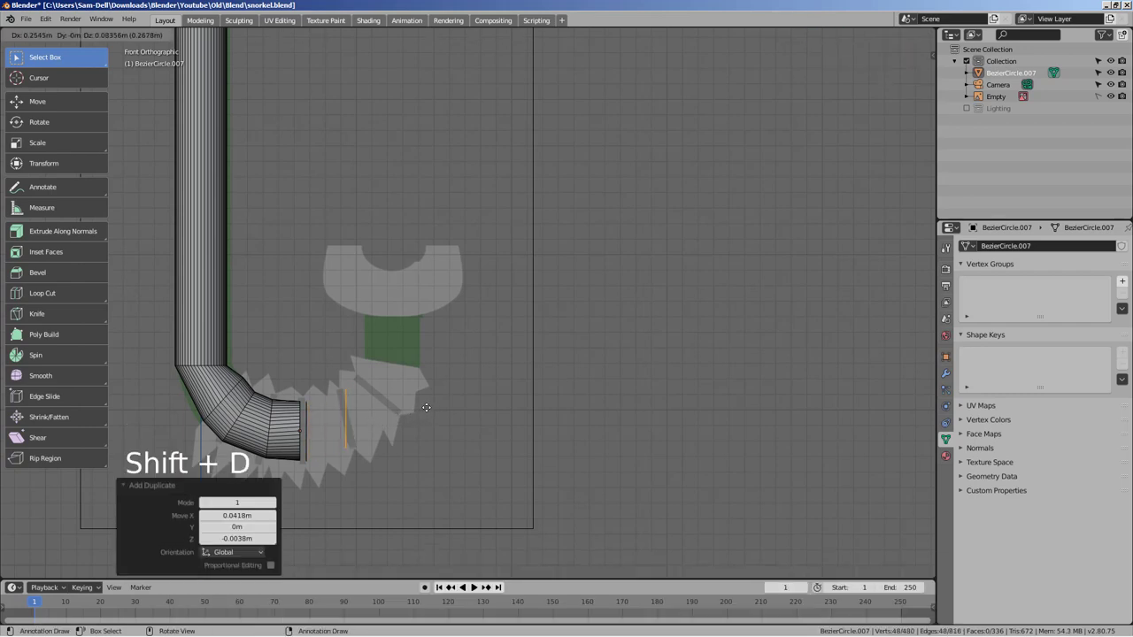
pyautogui.press('r')
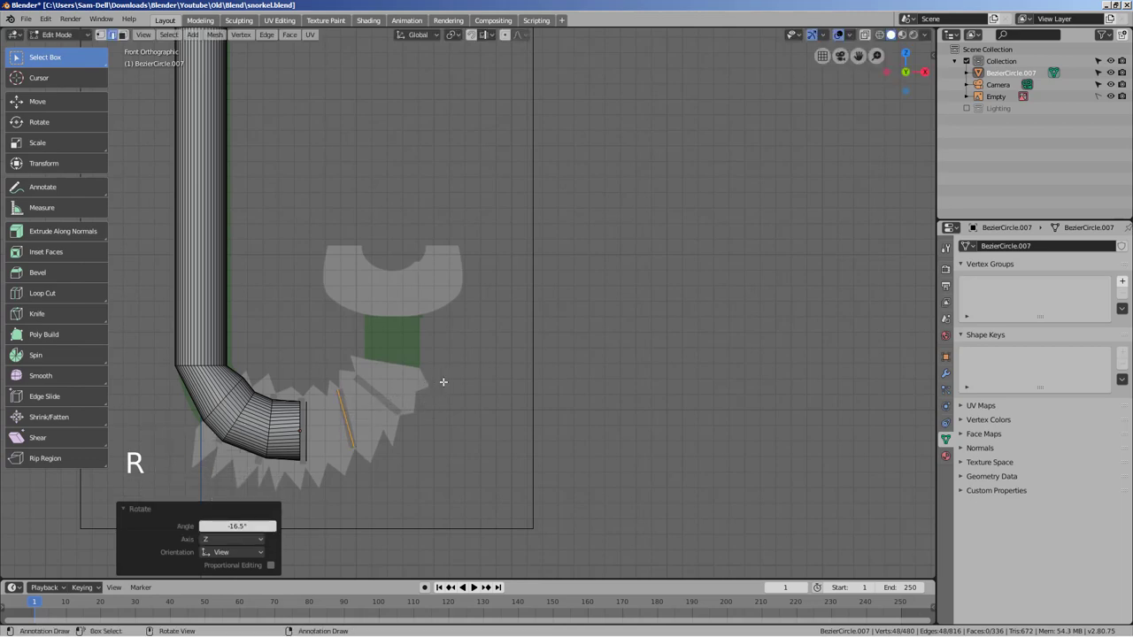
# Add the remaining tilted rings around the bend and box-select them together
pyautogui.press('shift+d')
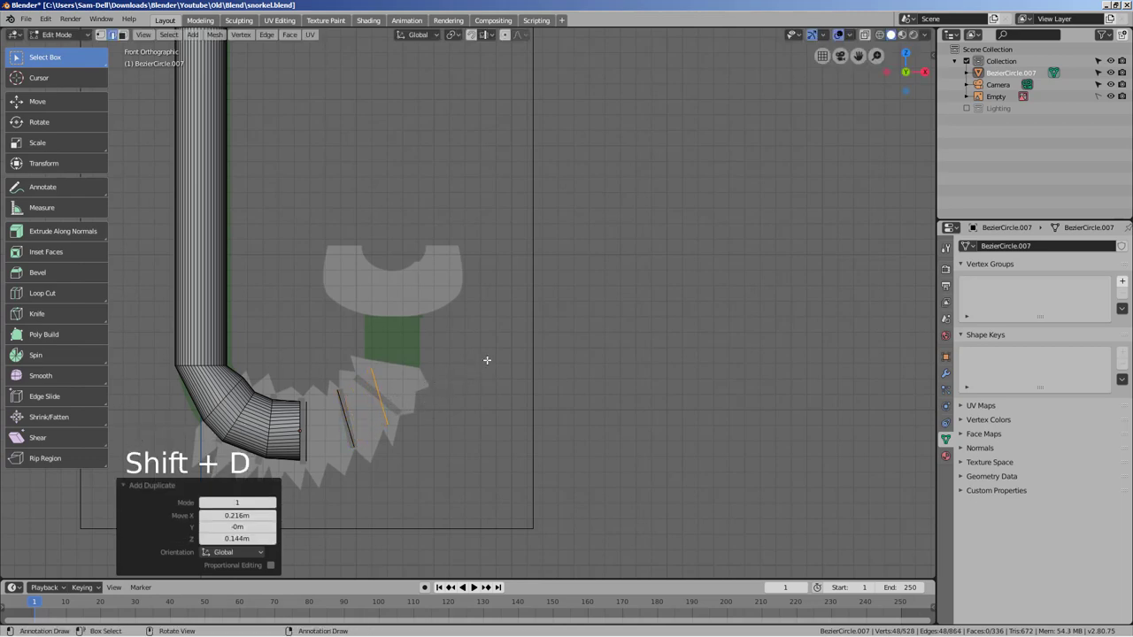
pyautogui.press('r')
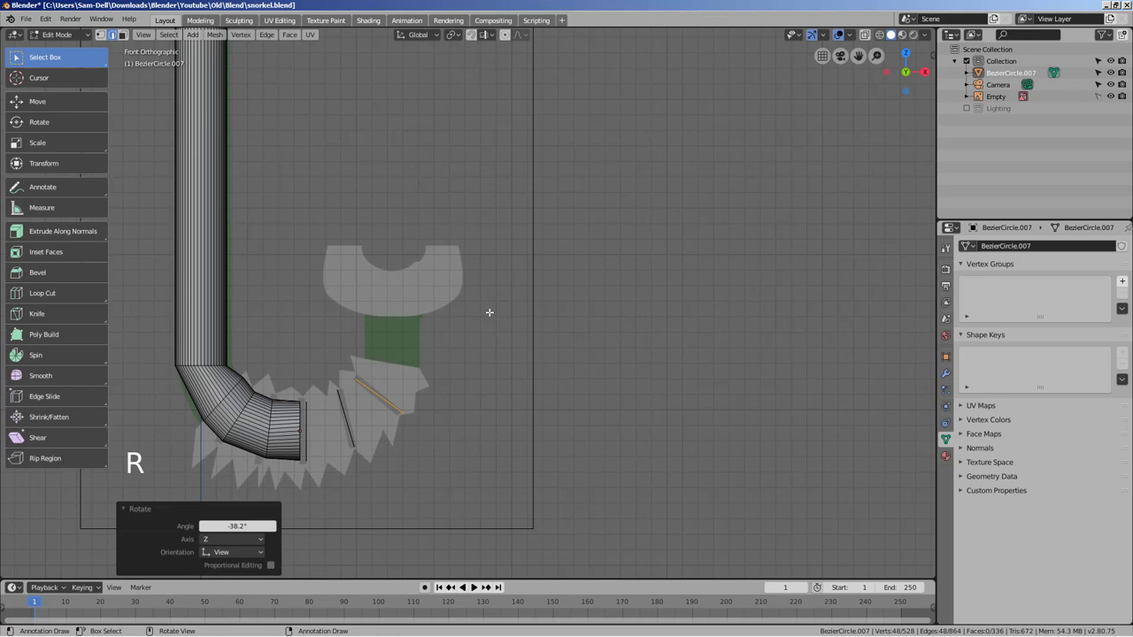
pyautogui.press('shift+d')
pyautogui.press('r')
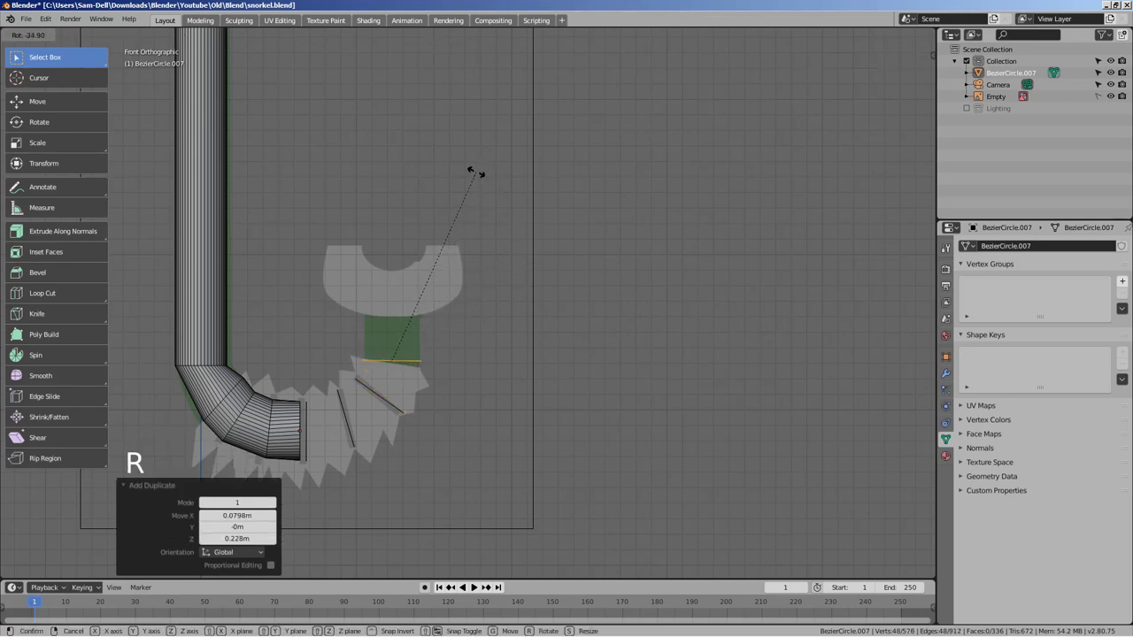
pyautogui.press('shift+d')
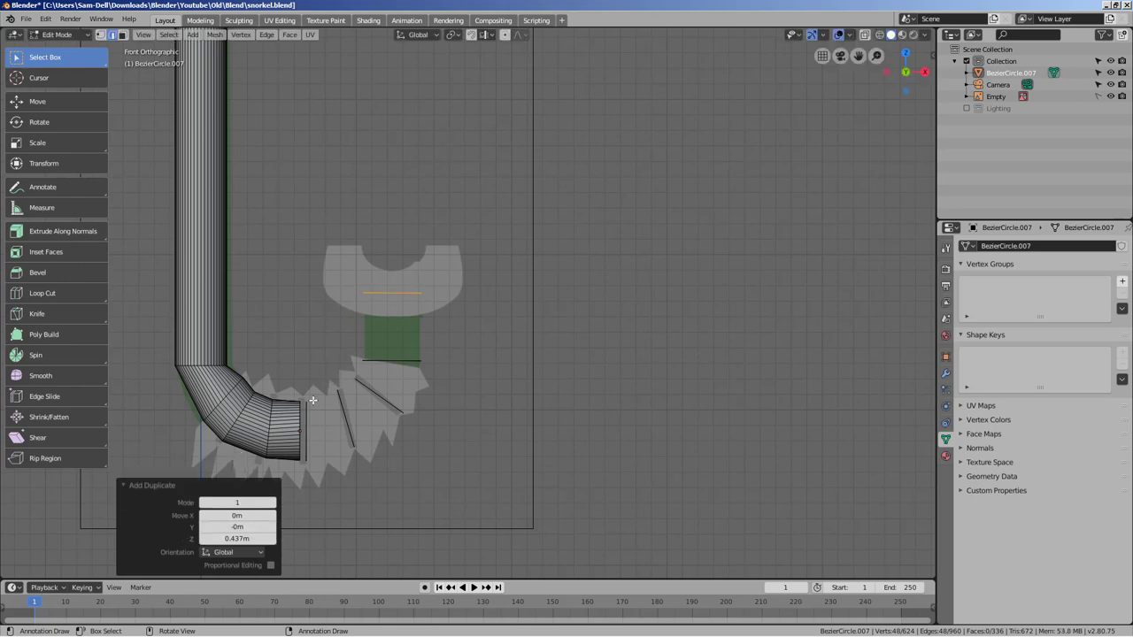
pyautogui.press('b')
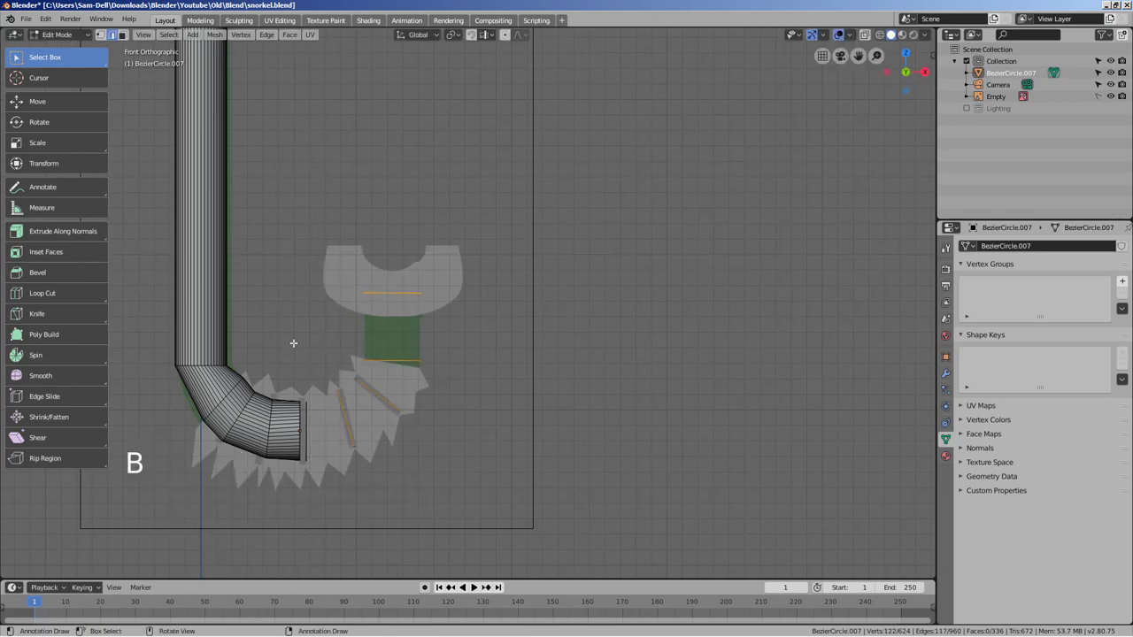
pyautogui.press('b')
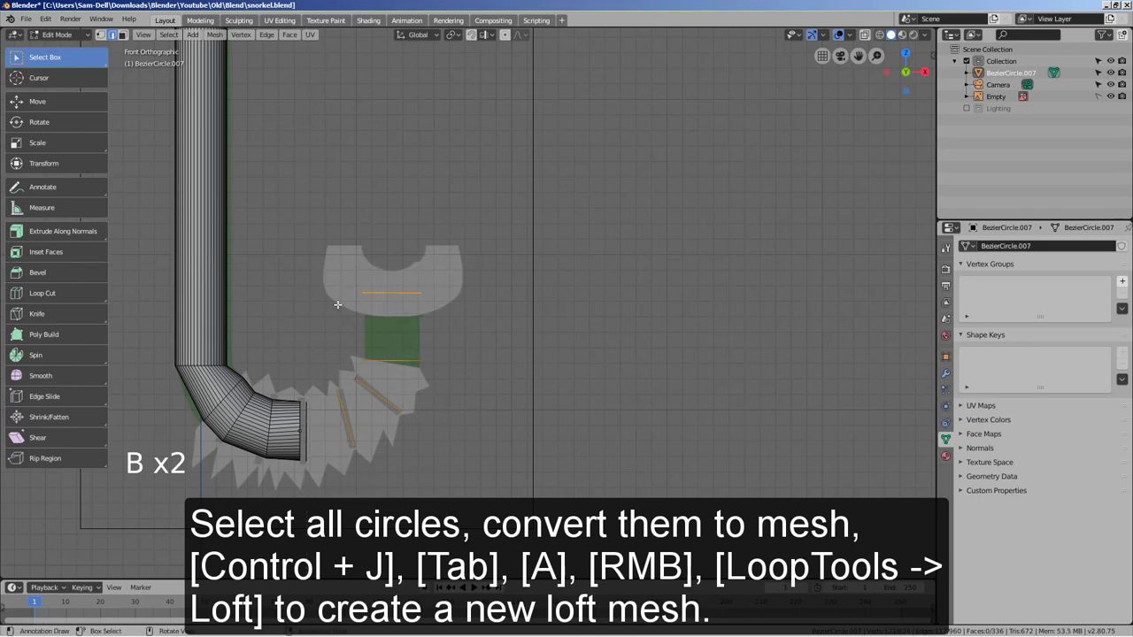
pyautogui.press('b')
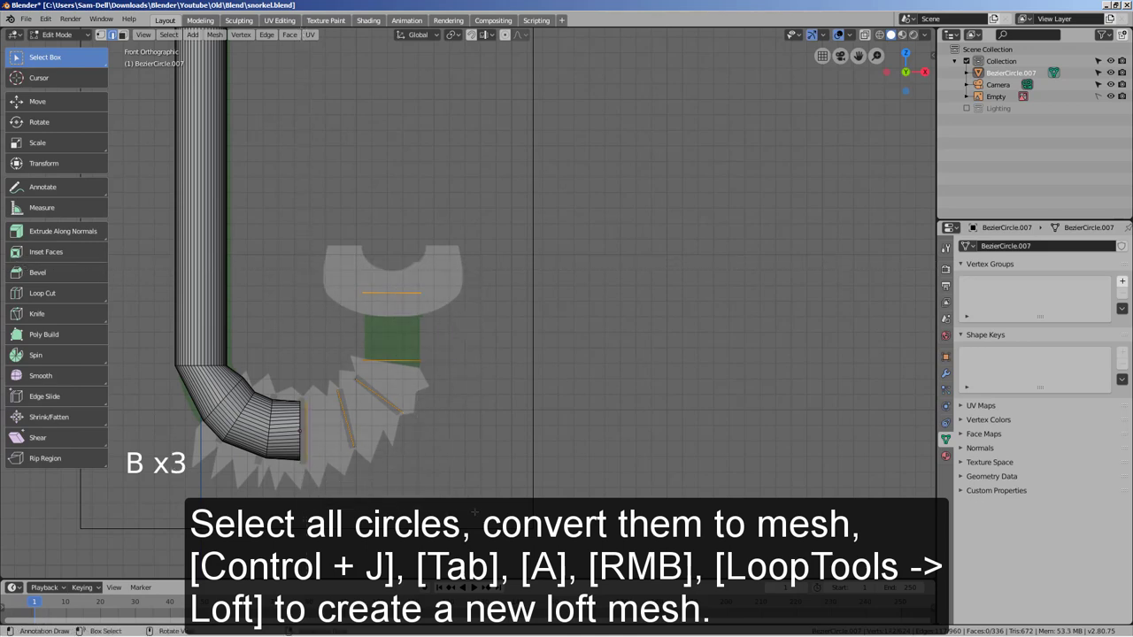
# Bridge the new rings, undo the bridge that ran upward, and bring back the edge loop-tool options
pyautogui.press('Tab')
pyautogui.press('Tab')
pyautogui.press('1')
pyautogui.rightClick(419, 301)
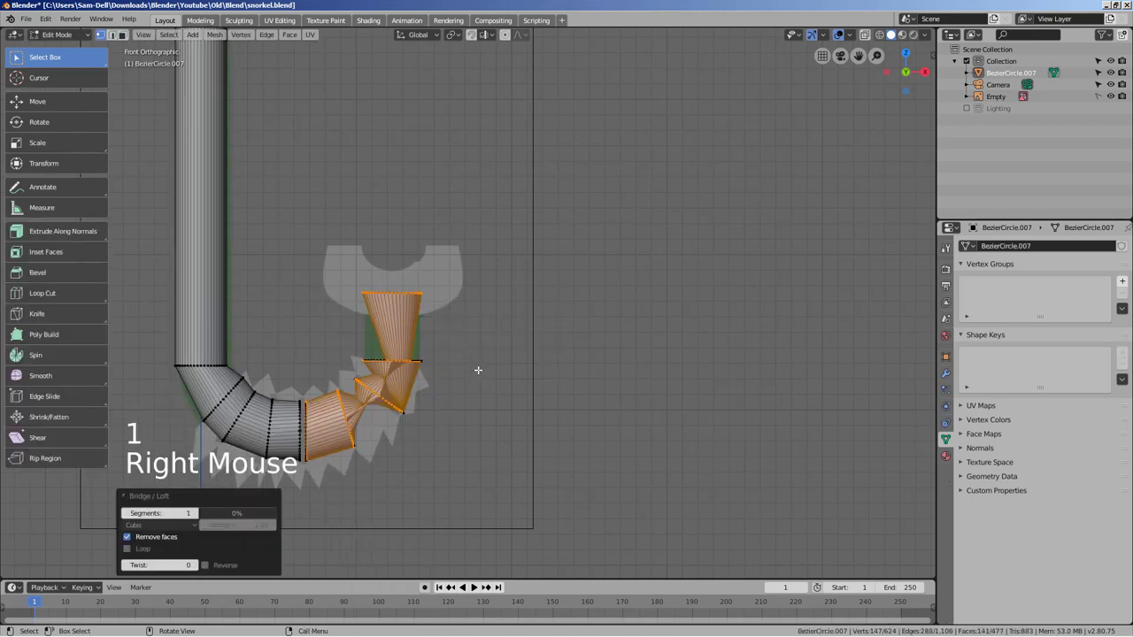
pyautogui.press('ctrl+z')
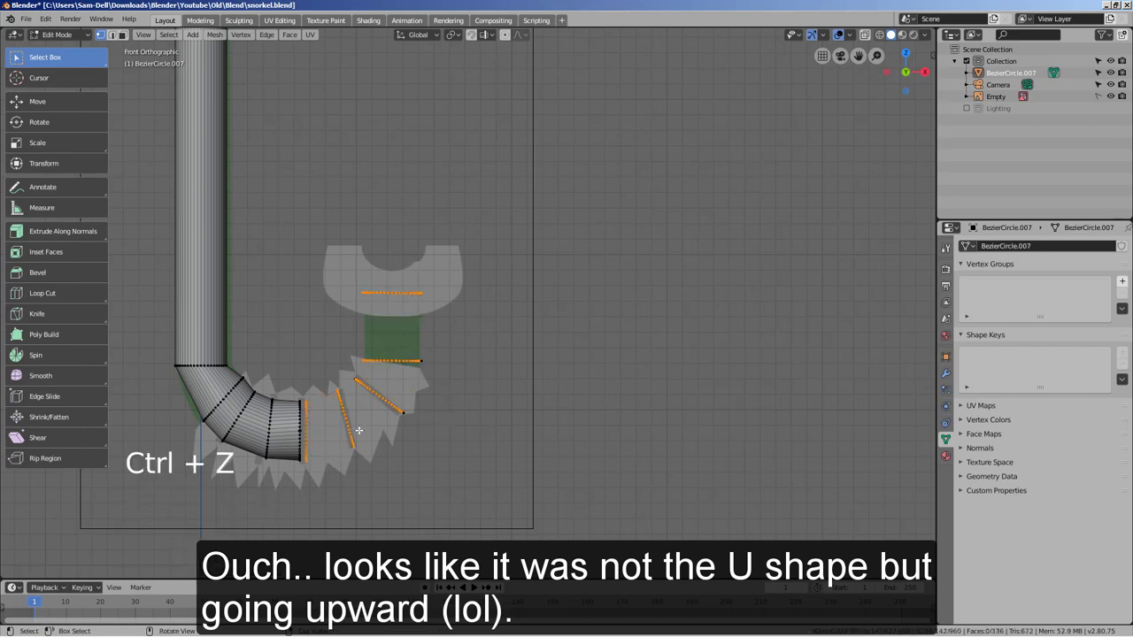
pyautogui.press('2')
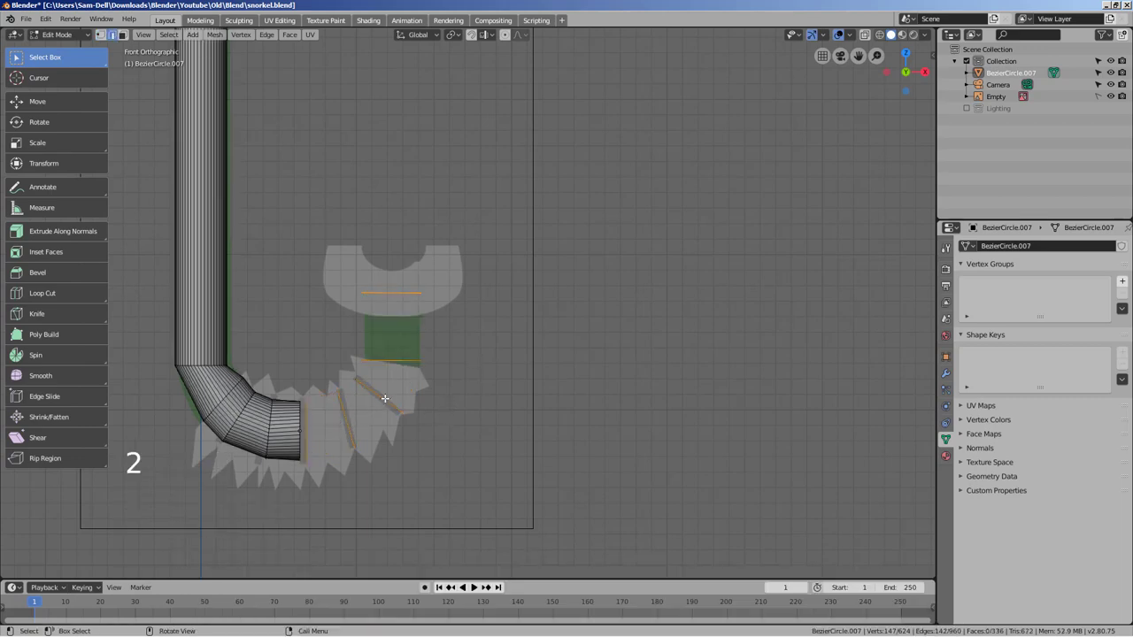
pyautogui.press('ctrl+j')
pyautogui.rightClick(388, 393)
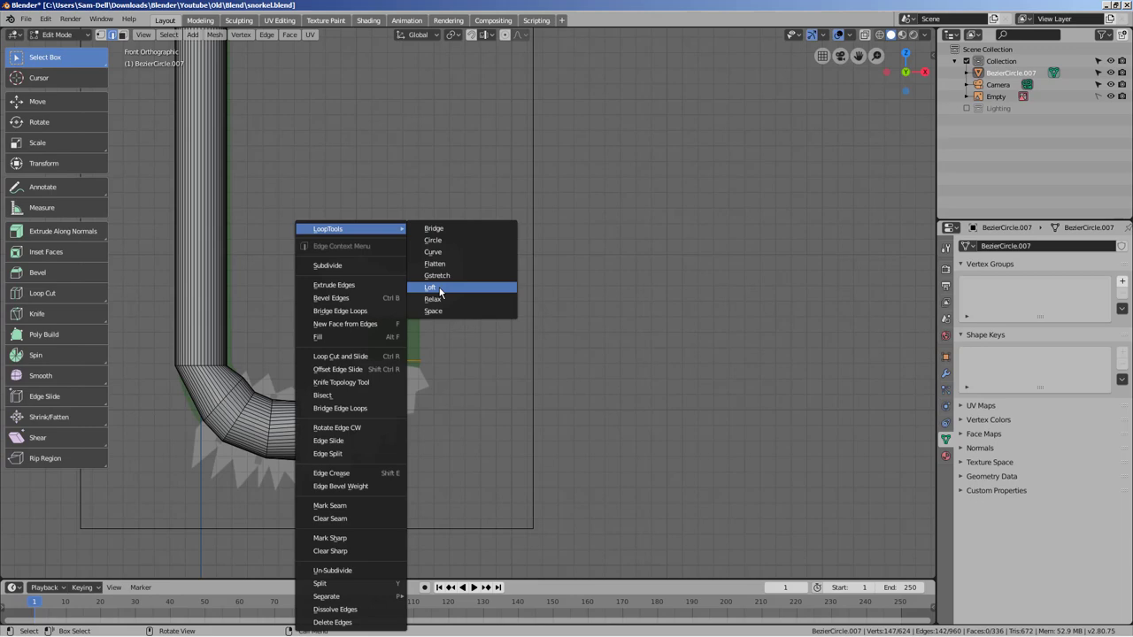
# Select the first pair of edge loops at the bend and bridge them
pyautogui.press('ctrl+z')
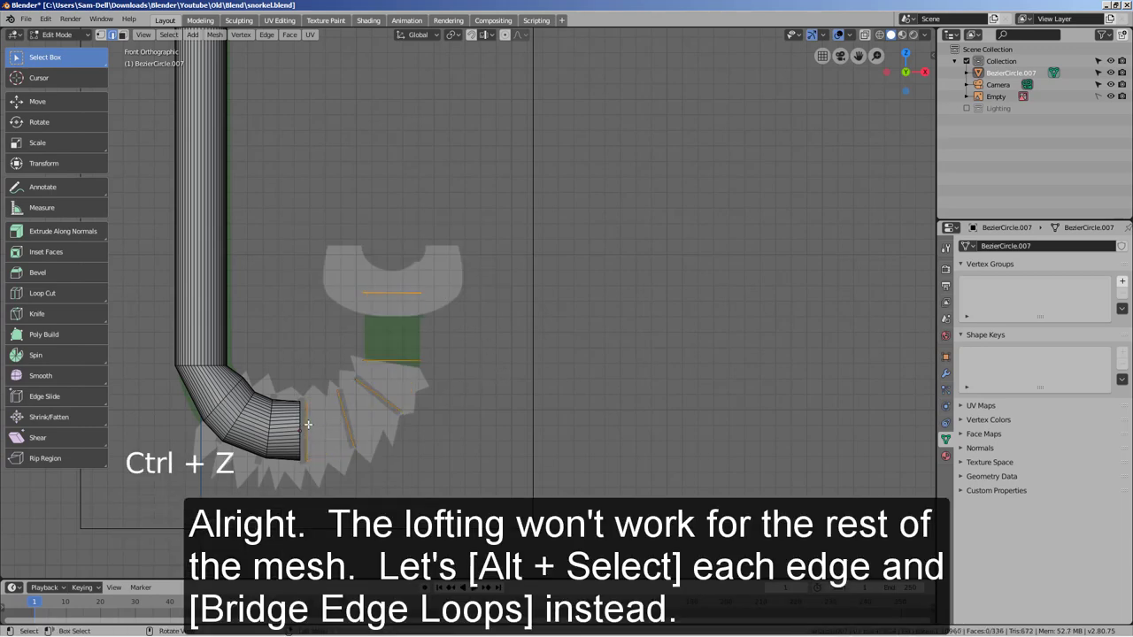
pyautogui.press('2')
pyautogui.click(310, 420)
pyautogui.press('2')
pyautogui.click(309, 419)
pyautogui.click(349, 407)
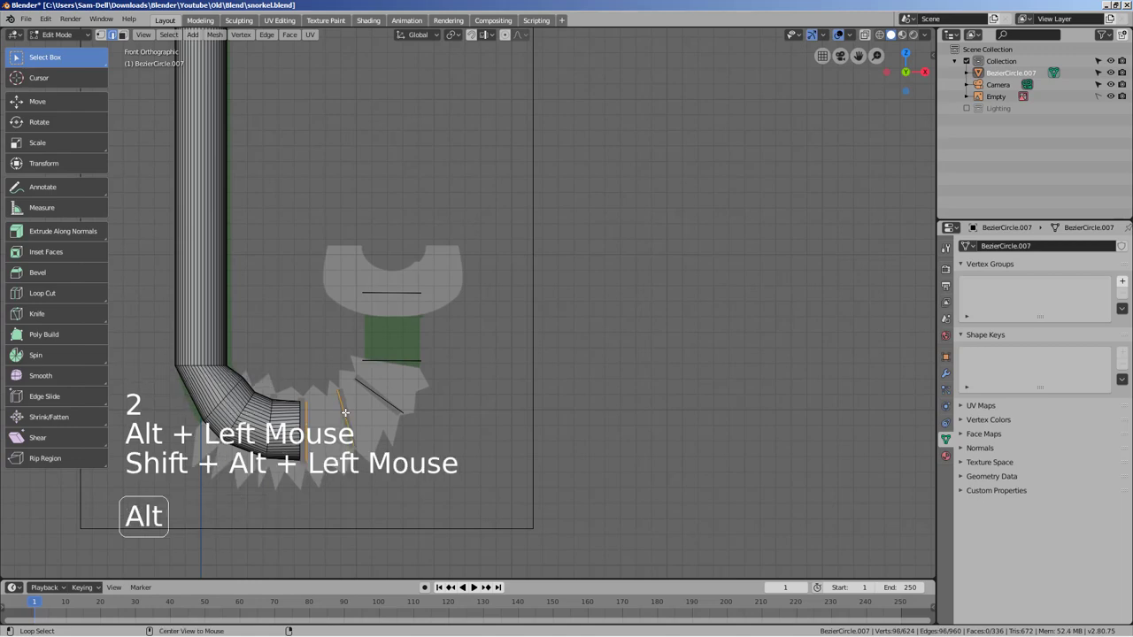
pyautogui.click(276, 33)
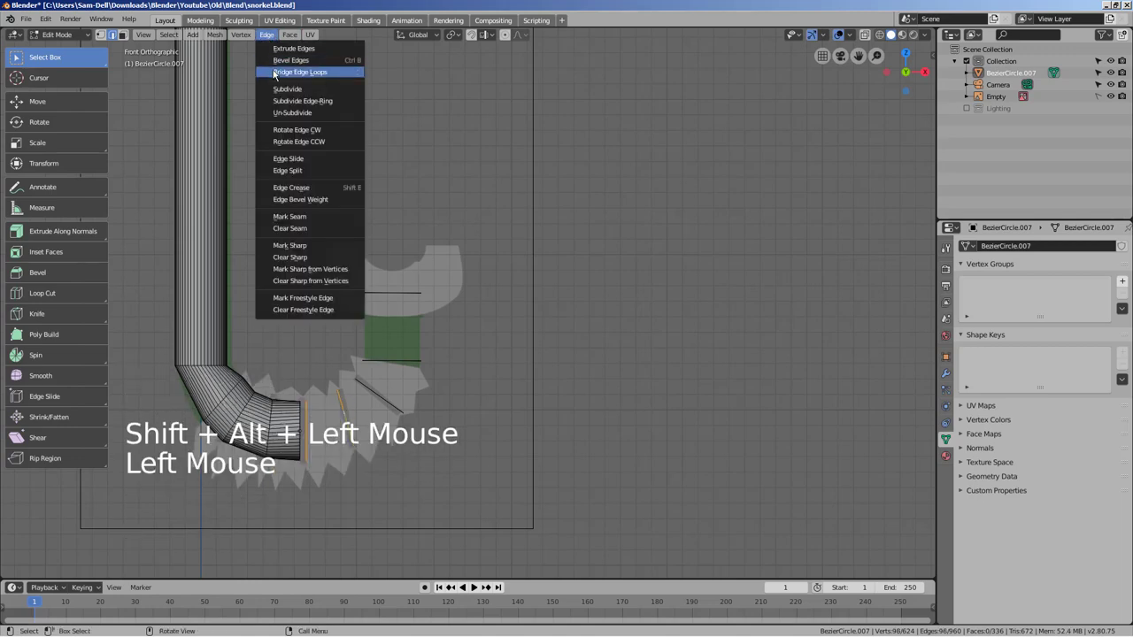
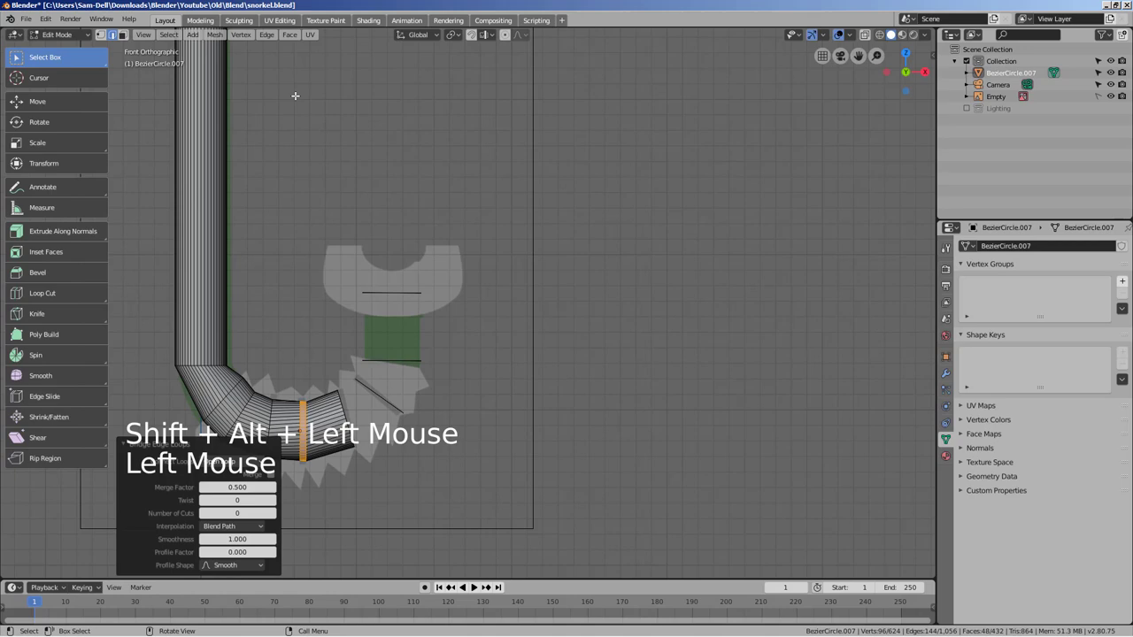
# Bridge the remaining pairs of loops so the tube becomes one continuous 576-face surface
pyautogui.click(344, 398)
pyautogui.doubleClick(347, 404)
pyautogui.doubleClick(377, 389)
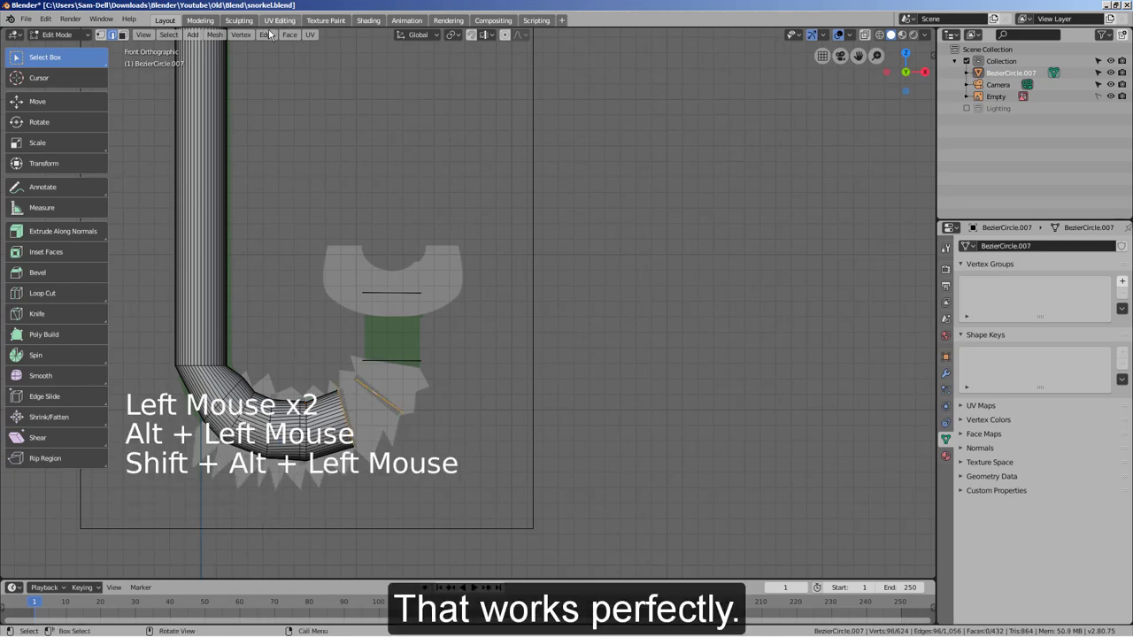
pyautogui.click(275, 36)
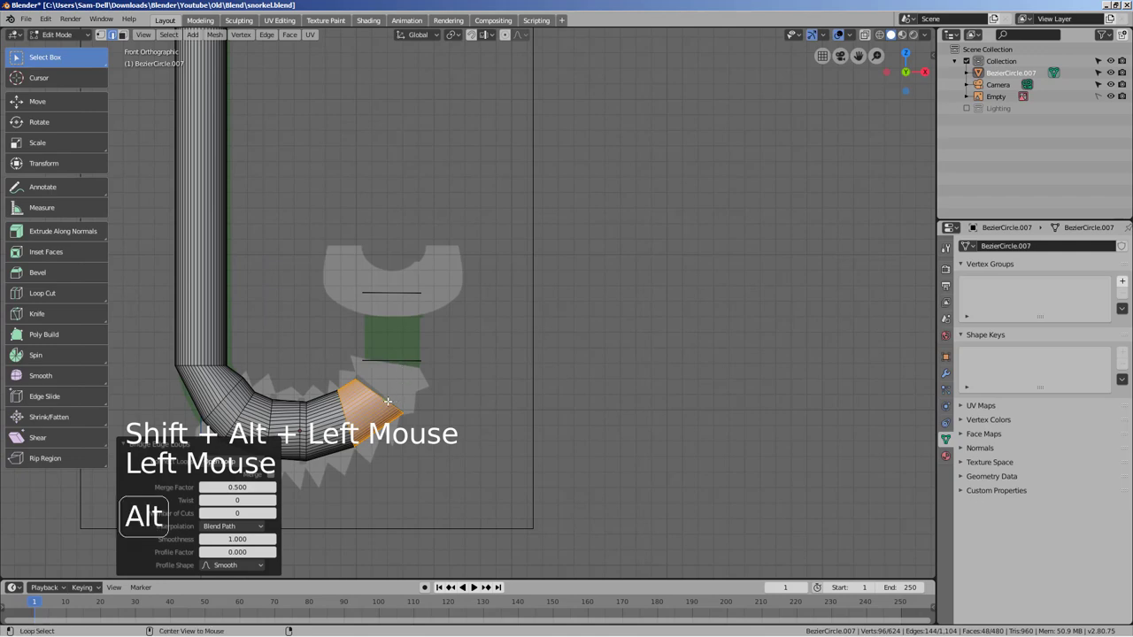
pyautogui.click(391, 394)
pyautogui.click(400, 357)
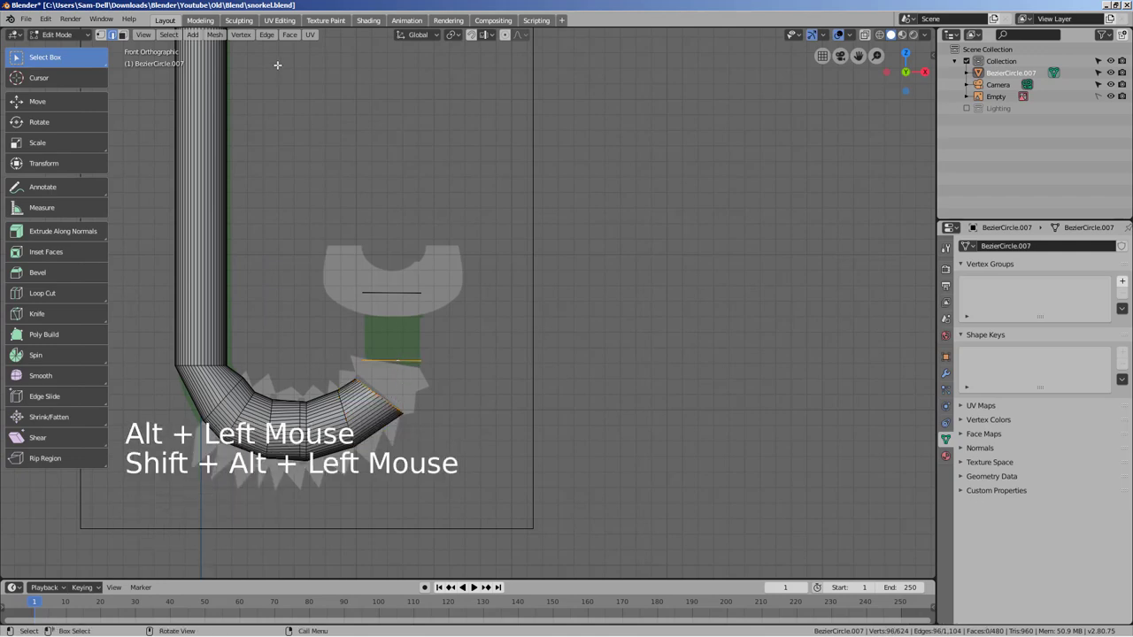
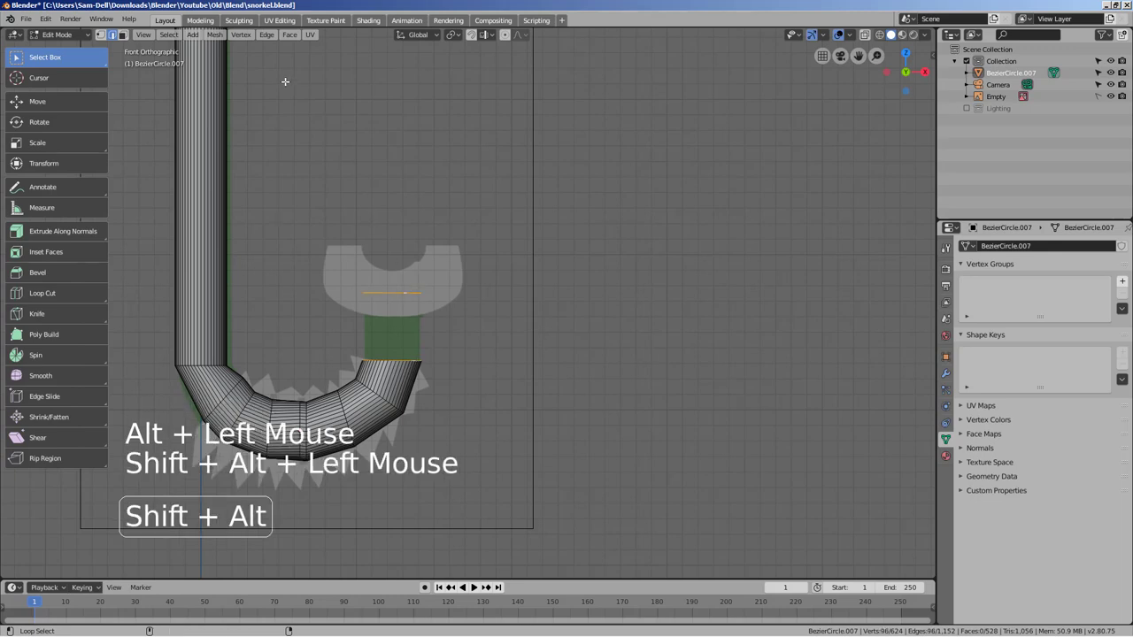
pyautogui.click(267, 45)
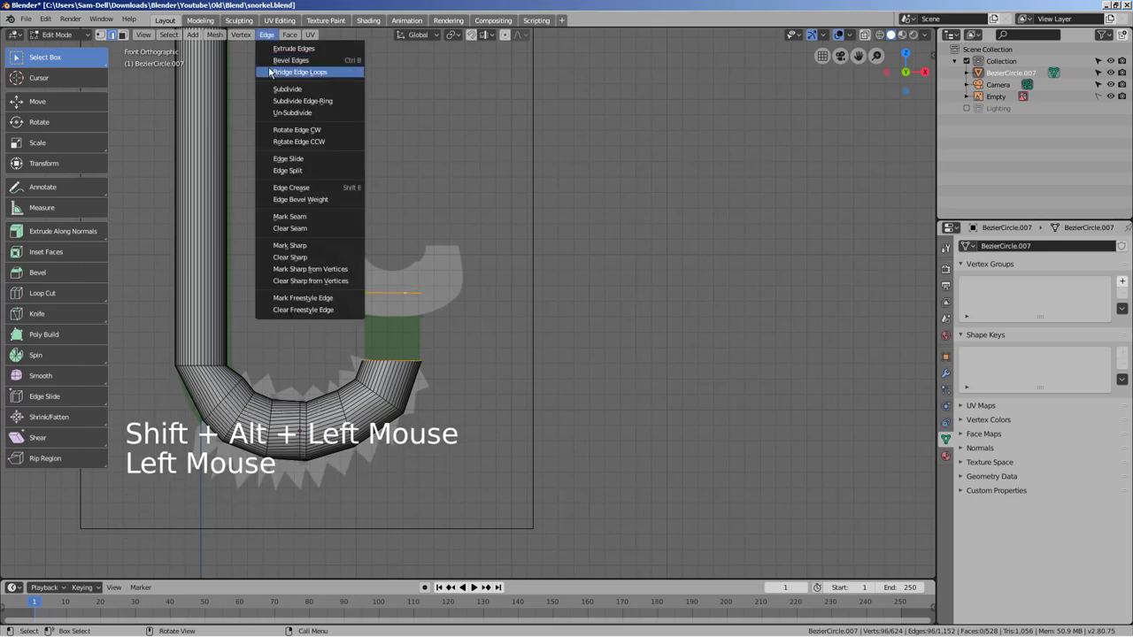
pyautogui.click(417, 163)
pyautogui.scroll(-3)
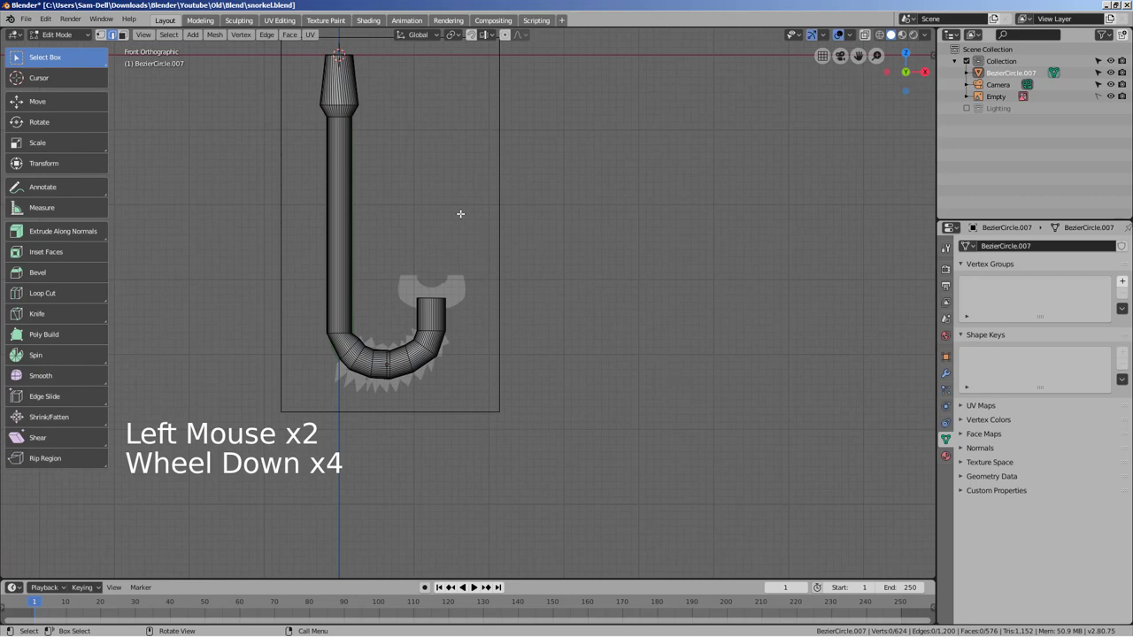
pyautogui.middleClick(463, 240)
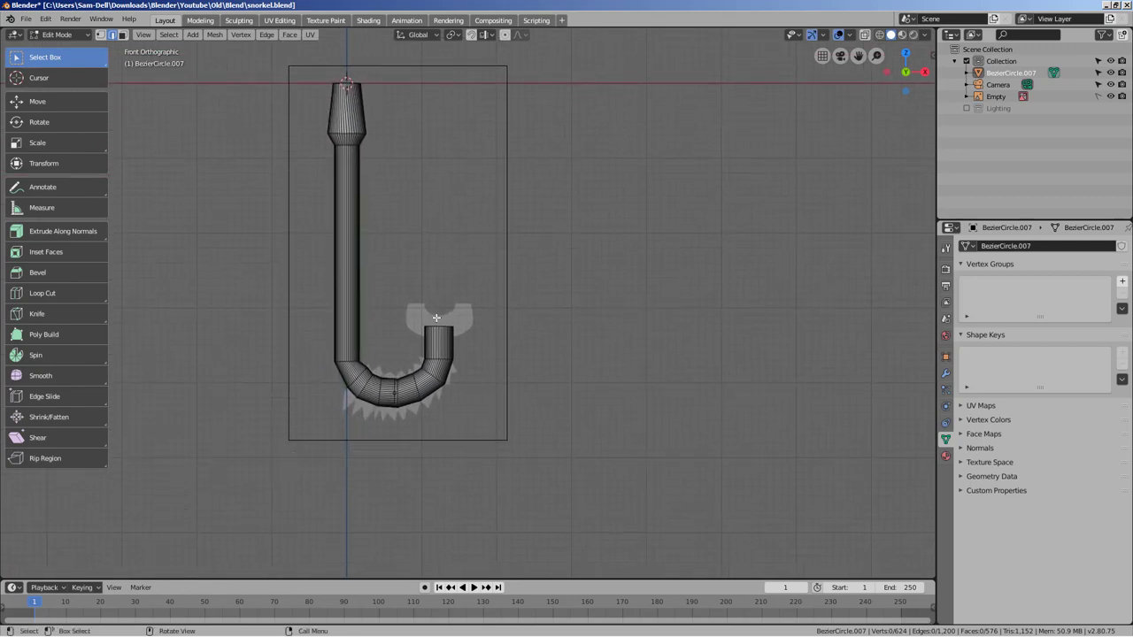
# Select one ring of the tube's vertices, nudge it to refine the profile, and return to Object Mode
pyautogui.click(479, 298)
pyautogui.press('Tab')
pyautogui.click(480, 303)
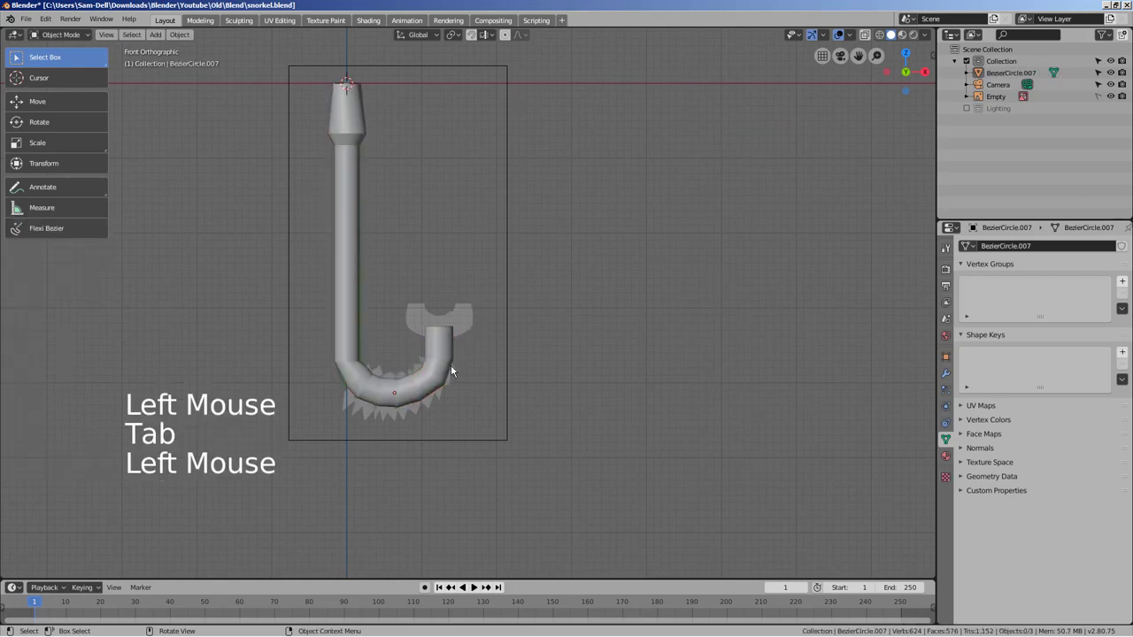
pyautogui.press('Tab')
pyautogui.click(355, 357)
pyautogui.click(350, 356)
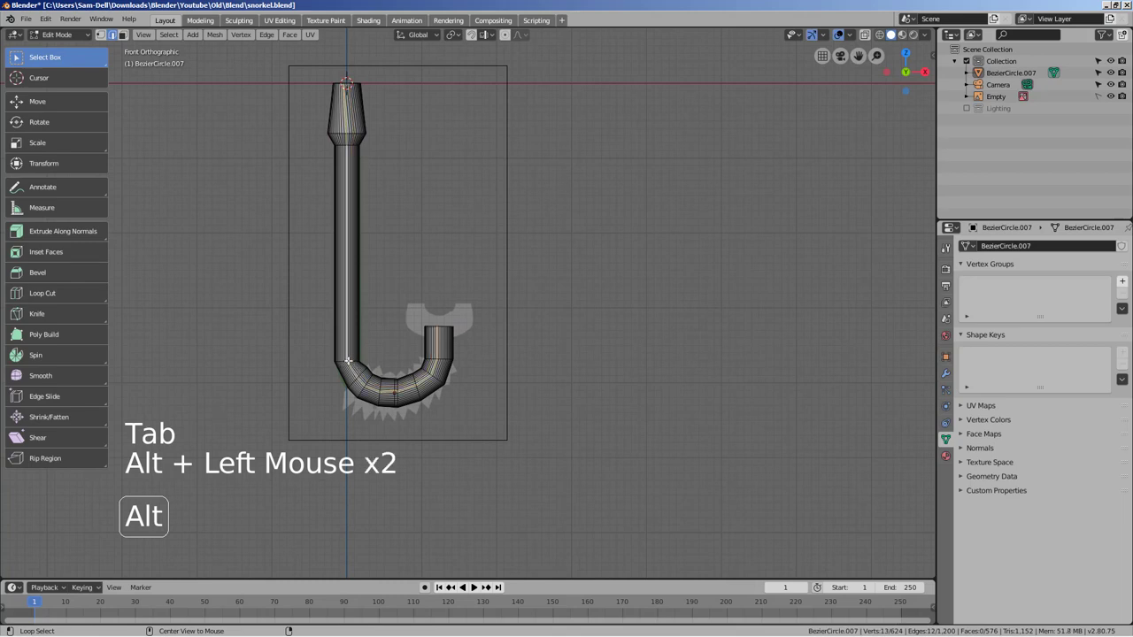
pyautogui.scroll(3)
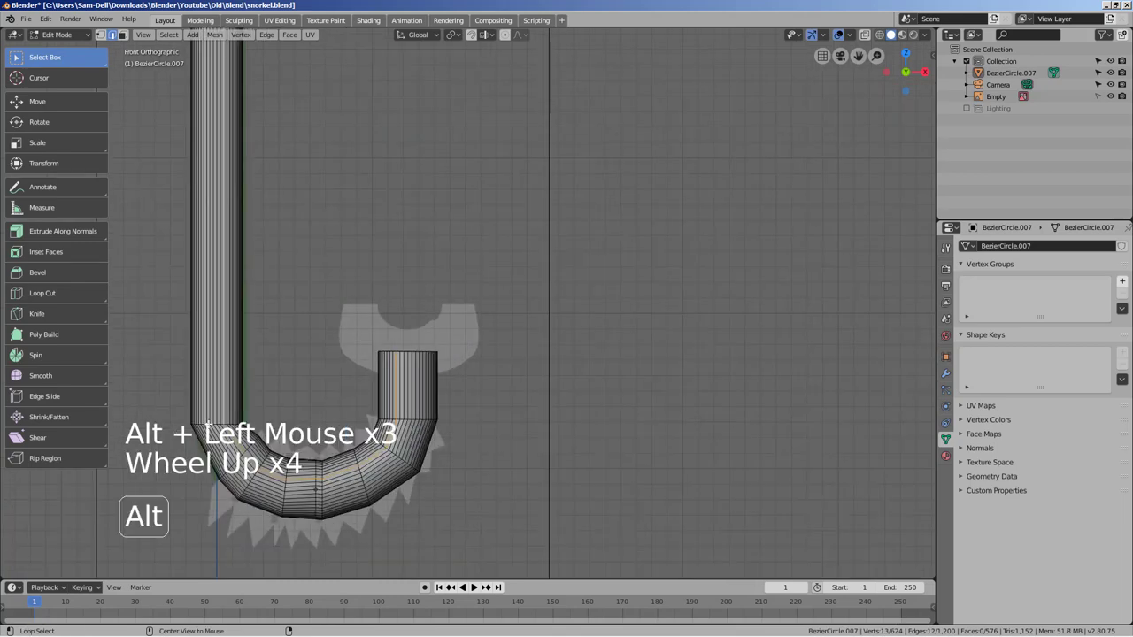
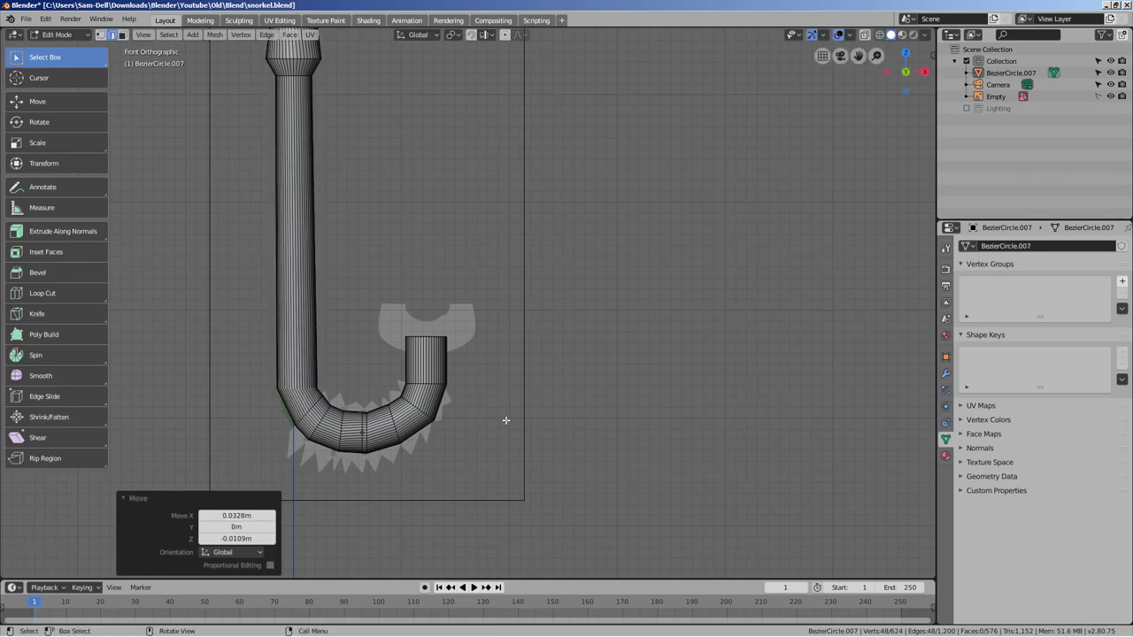
pyautogui.click(547, 415)
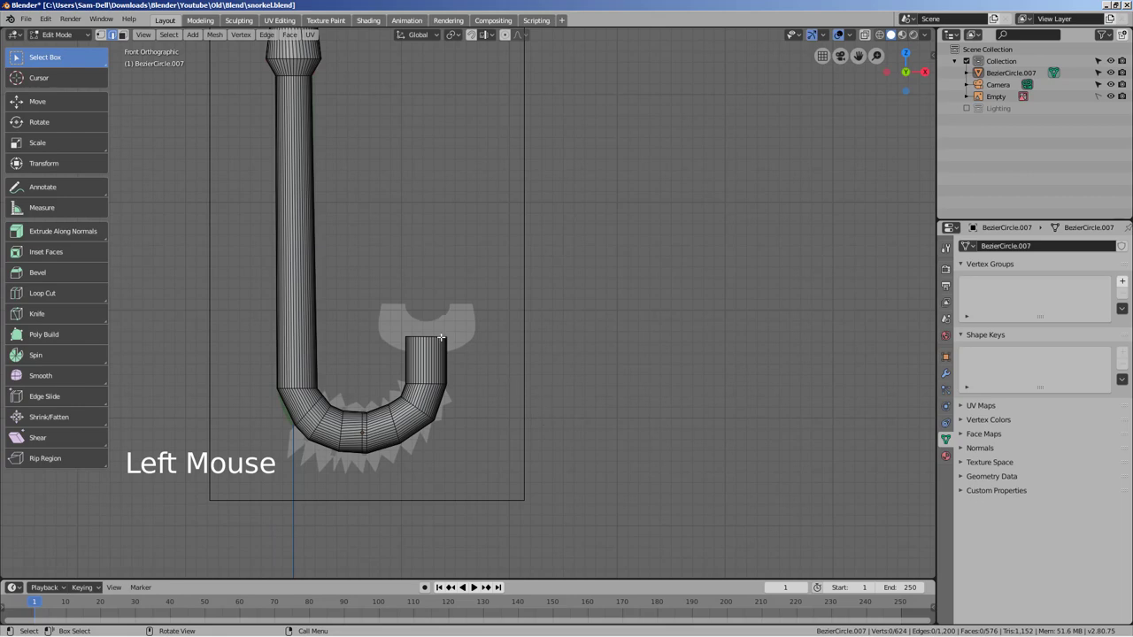
pyautogui.press('Tab')
pyautogui.click(520, 357)
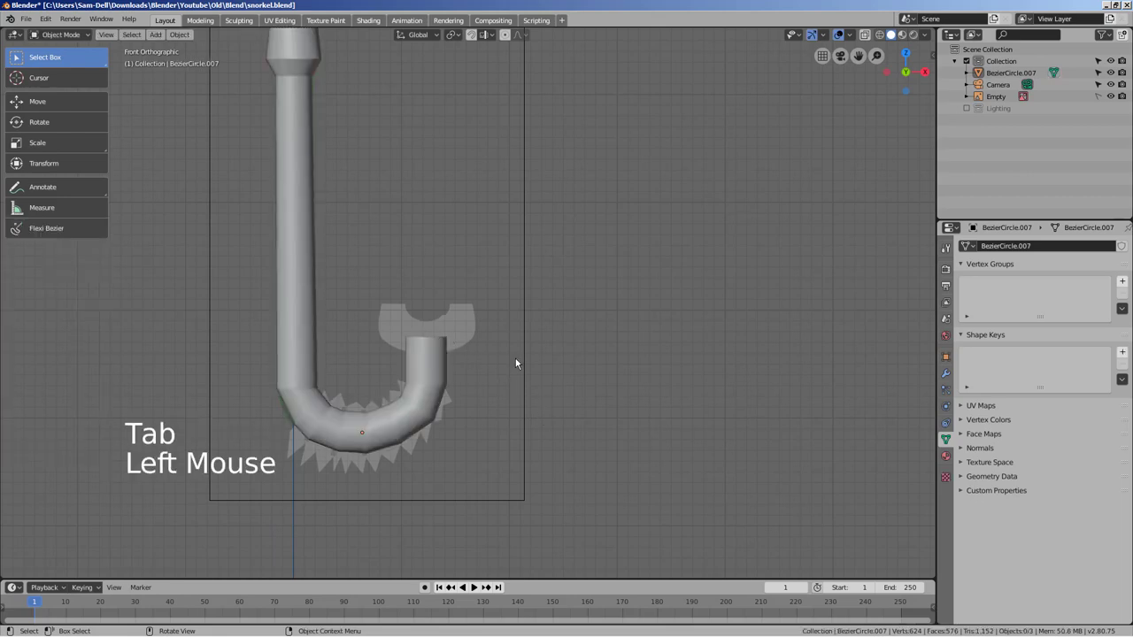
# Add a curve circle for the mouthpiece, shrink and place it, then duplicate a larger rotated copy
pyautogui.press('shift+a')
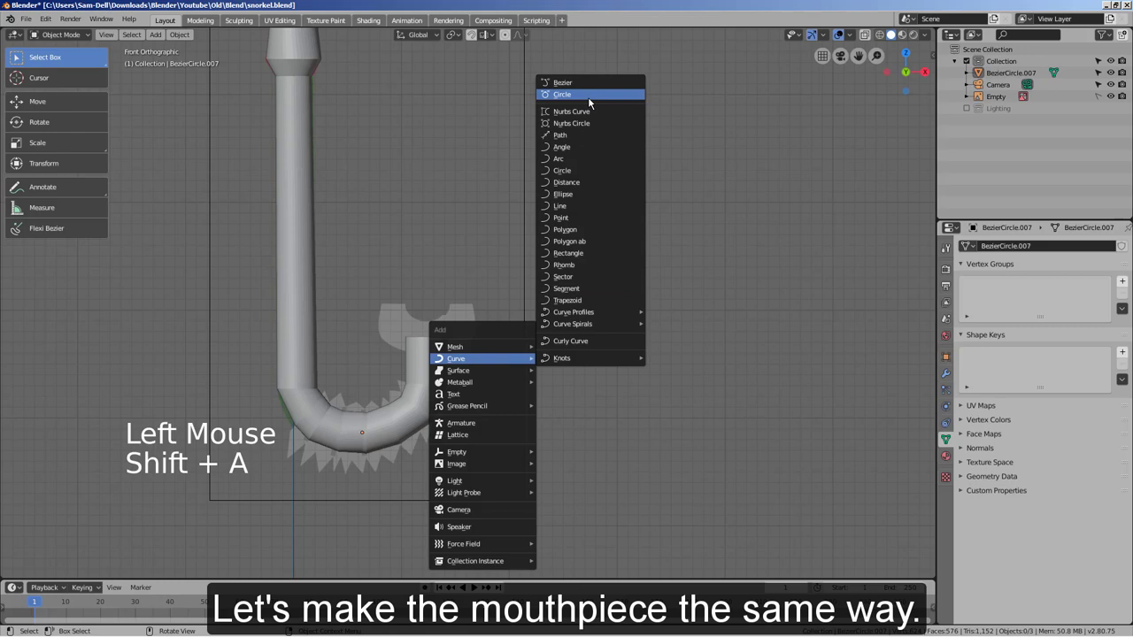
pyautogui.press('g')
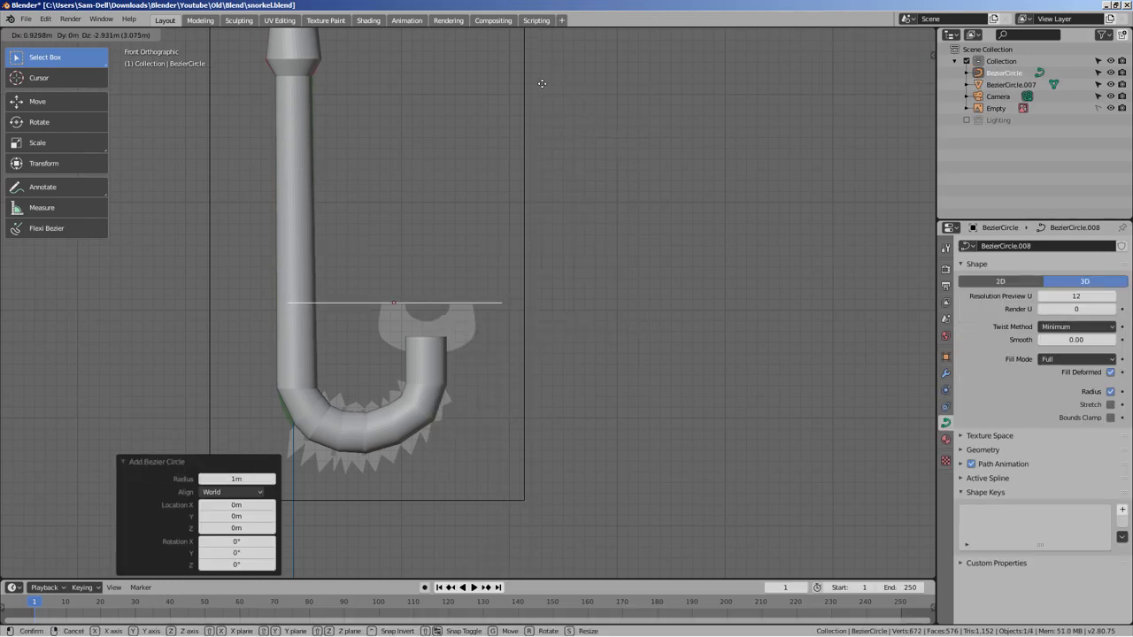
pyautogui.press('s')
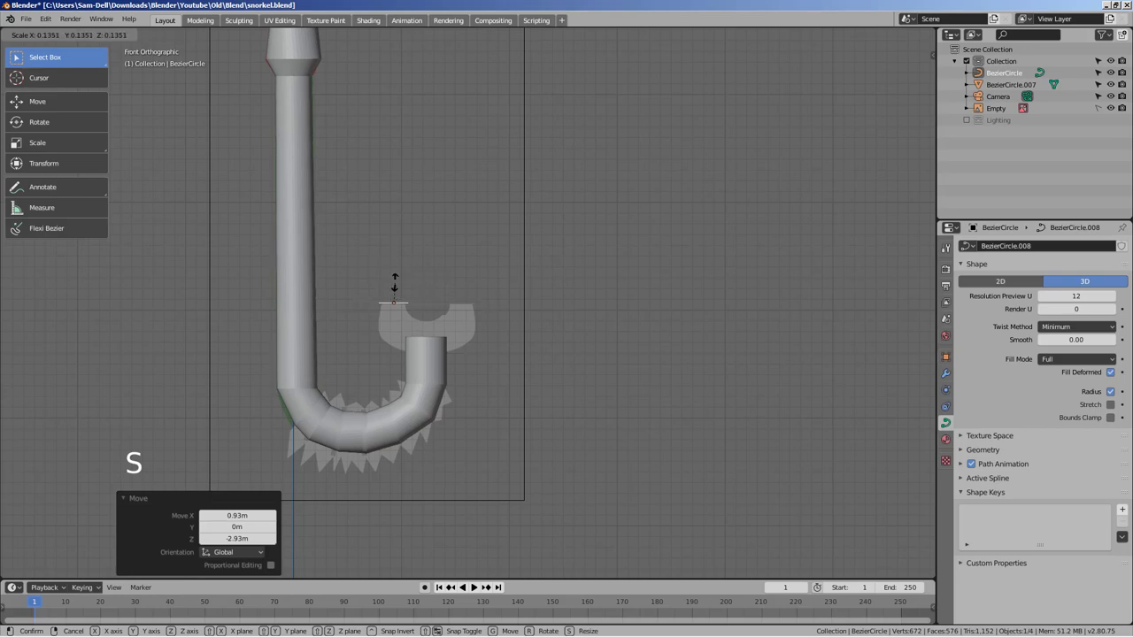
pyautogui.press('shift+d')
pyautogui.press('r')
pyautogui.press('s')
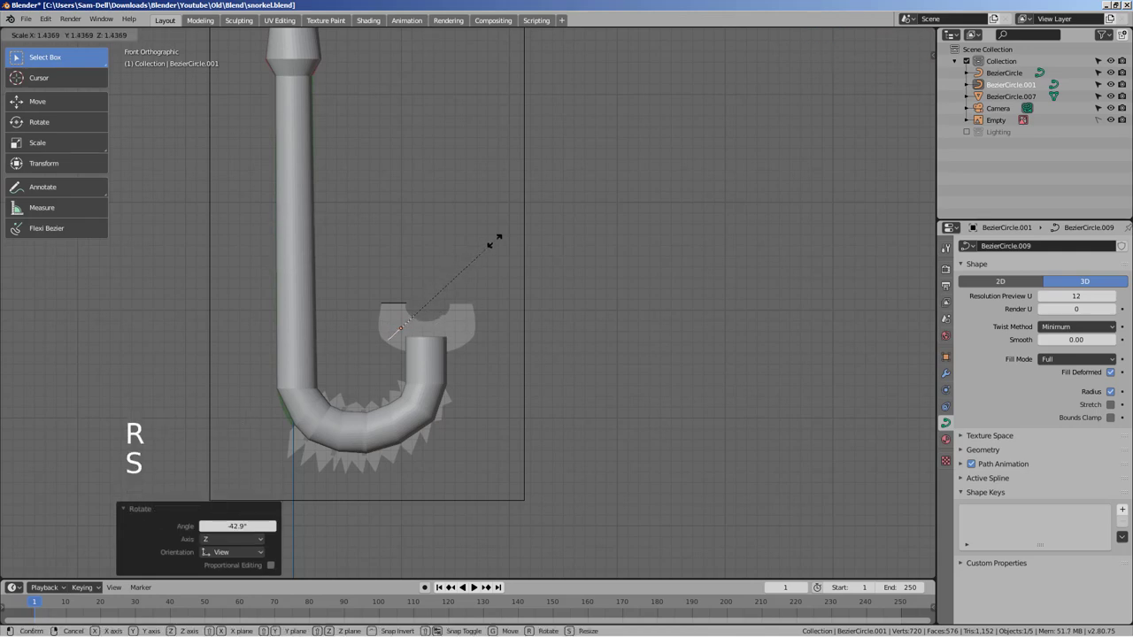
# Create the third mouthpiece circle, rotate, move and scale it into position
pyautogui.press('g')
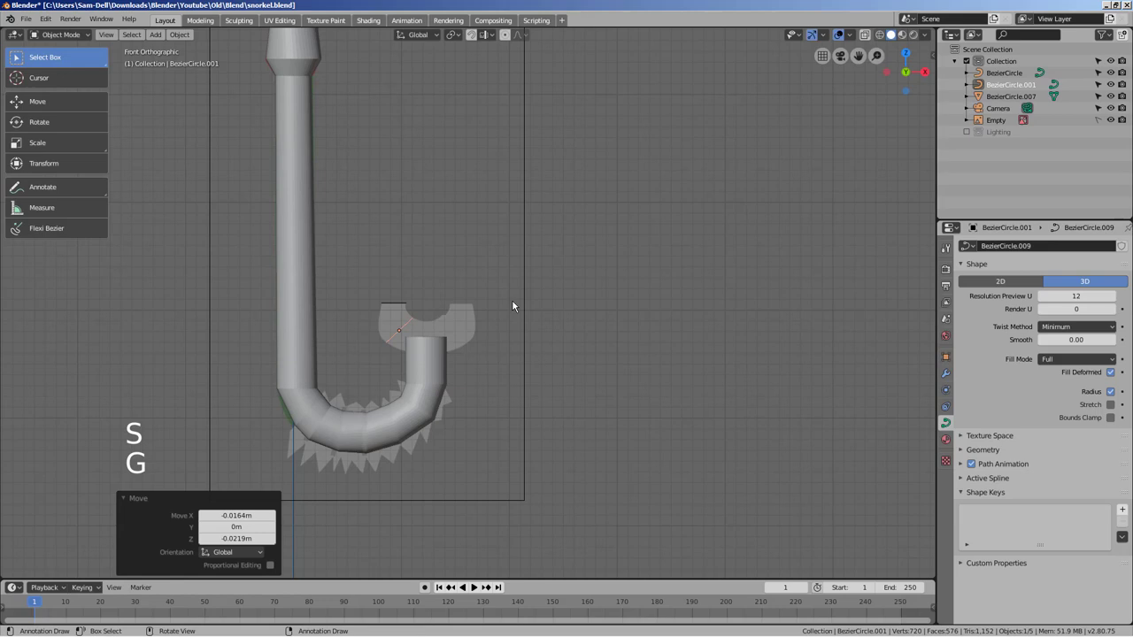
pyautogui.press('shift+d')
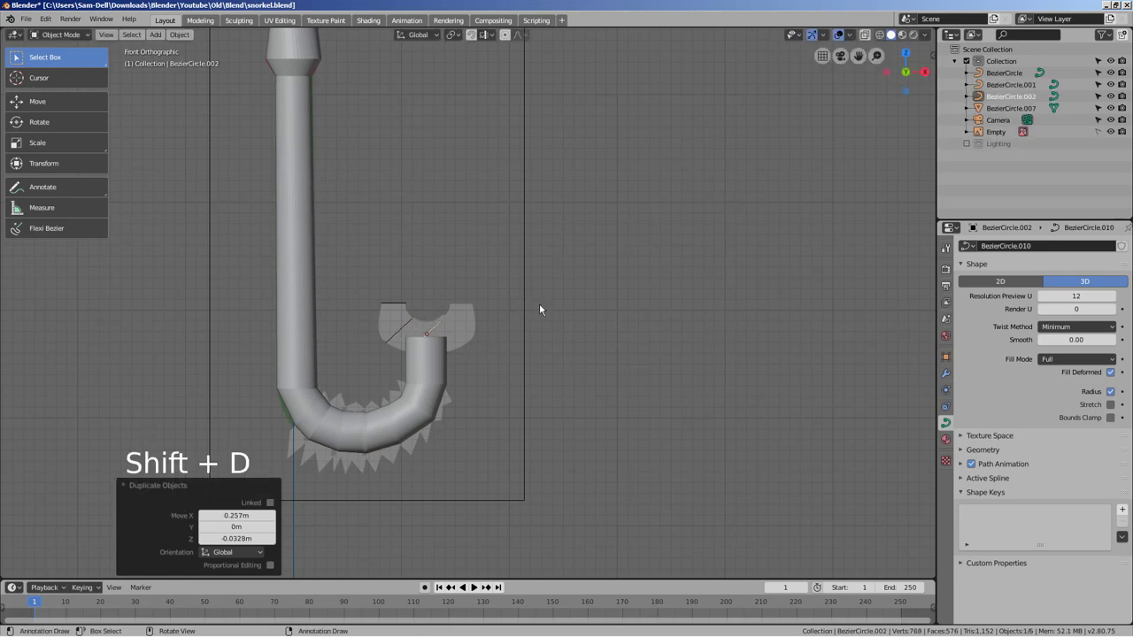
pyautogui.press('r')
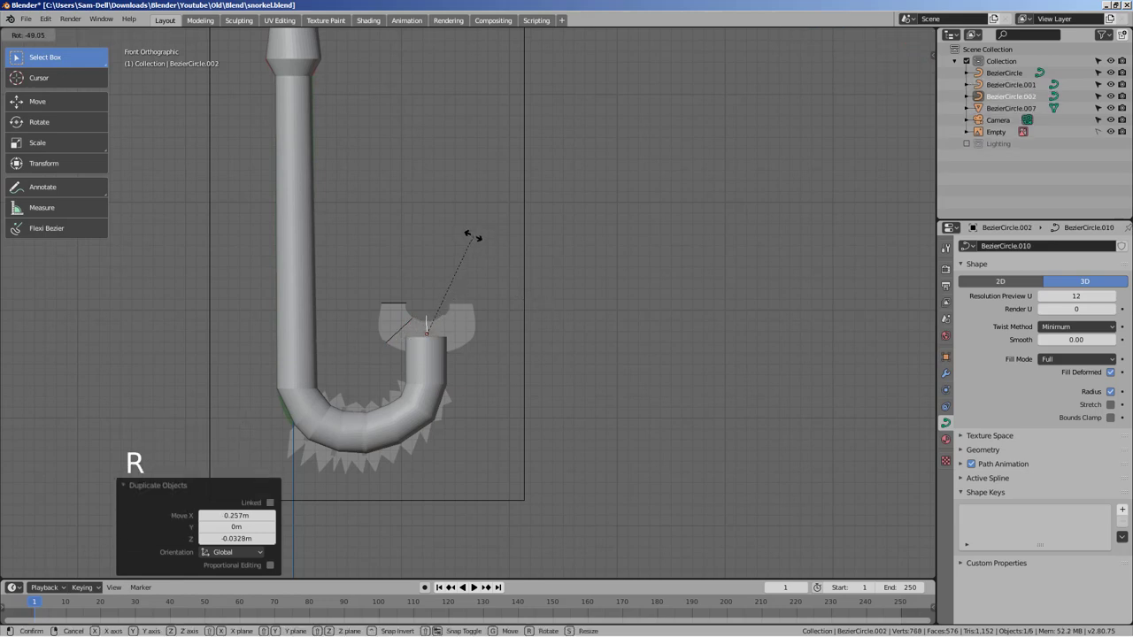
pyautogui.press('g')
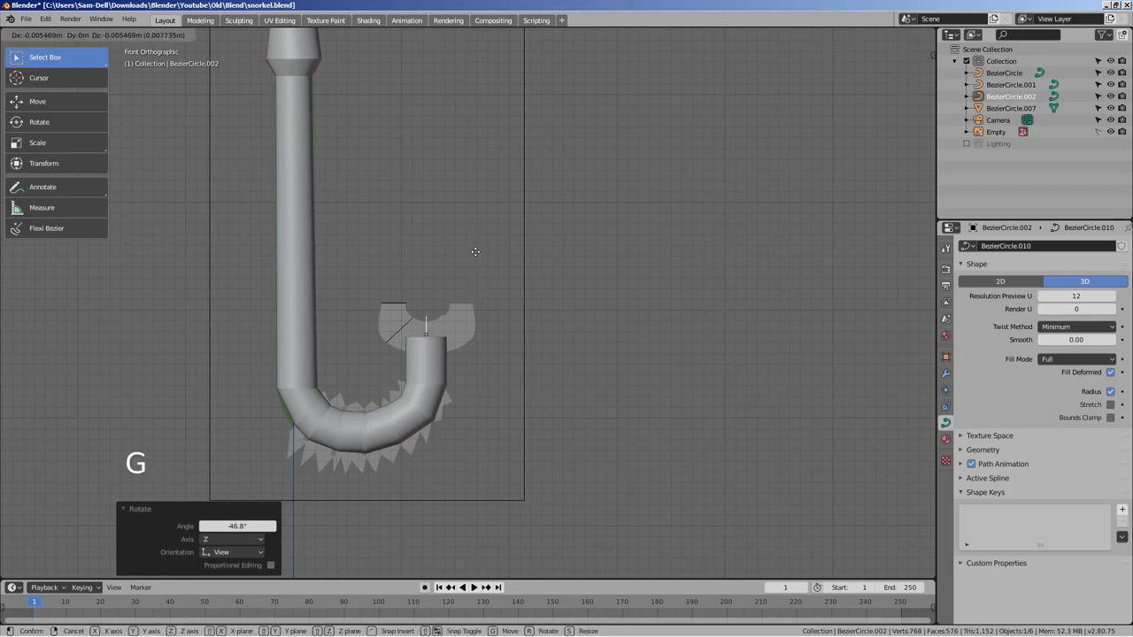
pyautogui.press('shift+z')
pyautogui.press('s')
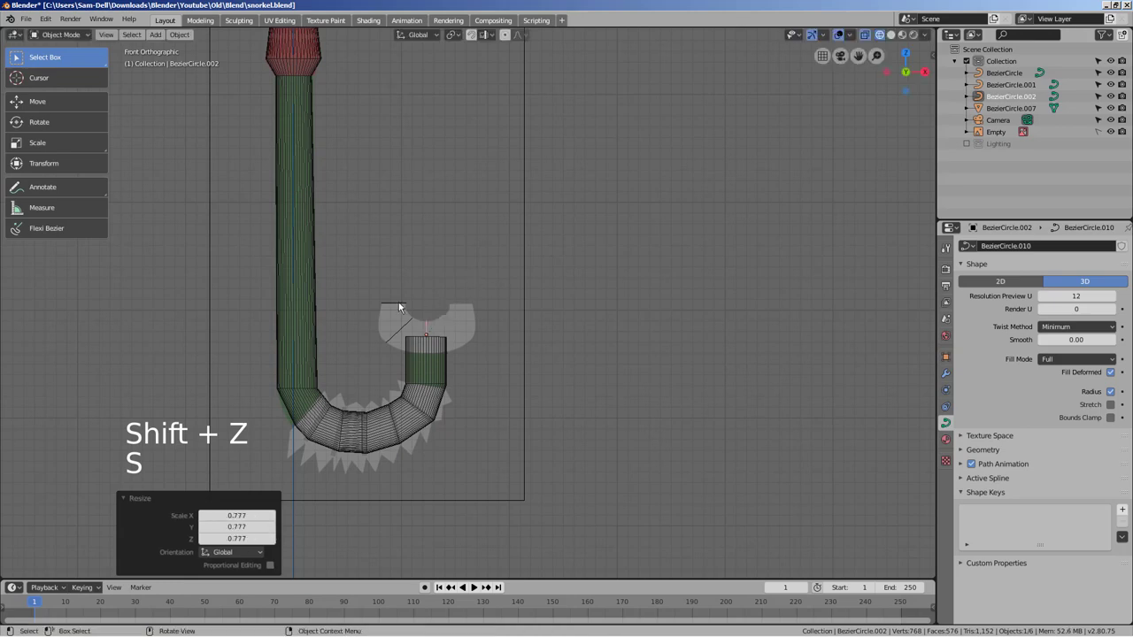
# Convert the three mouthpiece circles to mesh, join them into BezierCircle.002 and enter Edit Mode
pyautogui.press('Tab')
pyautogui.click(400, 309)
pyautogui.click(410, 321)
pyautogui.click(427, 331)
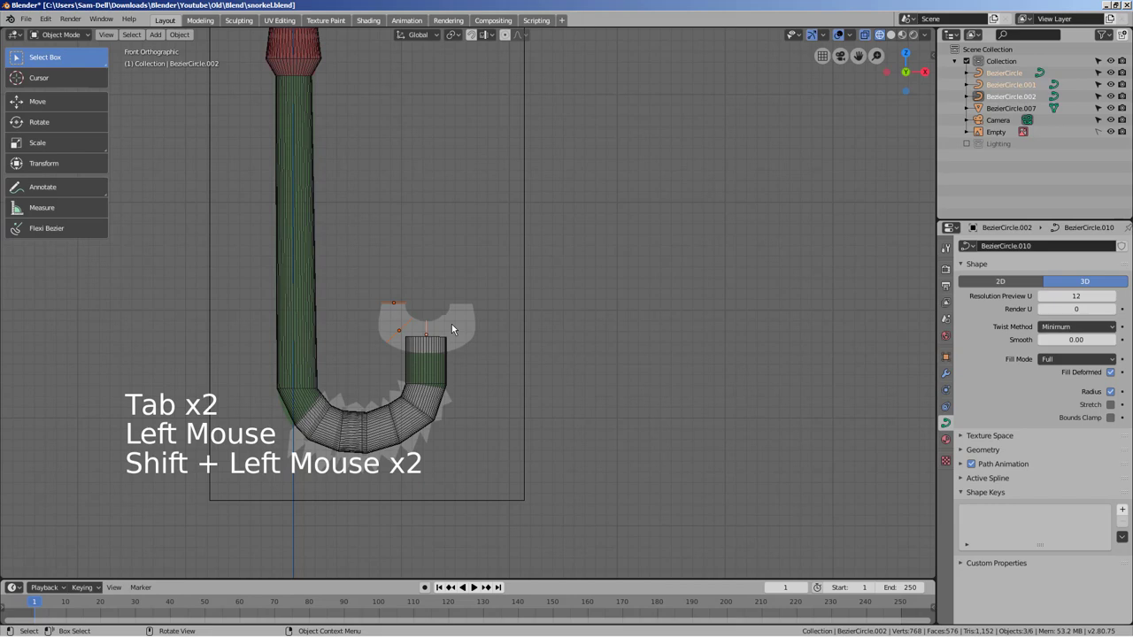
pyautogui.click(184, 37)
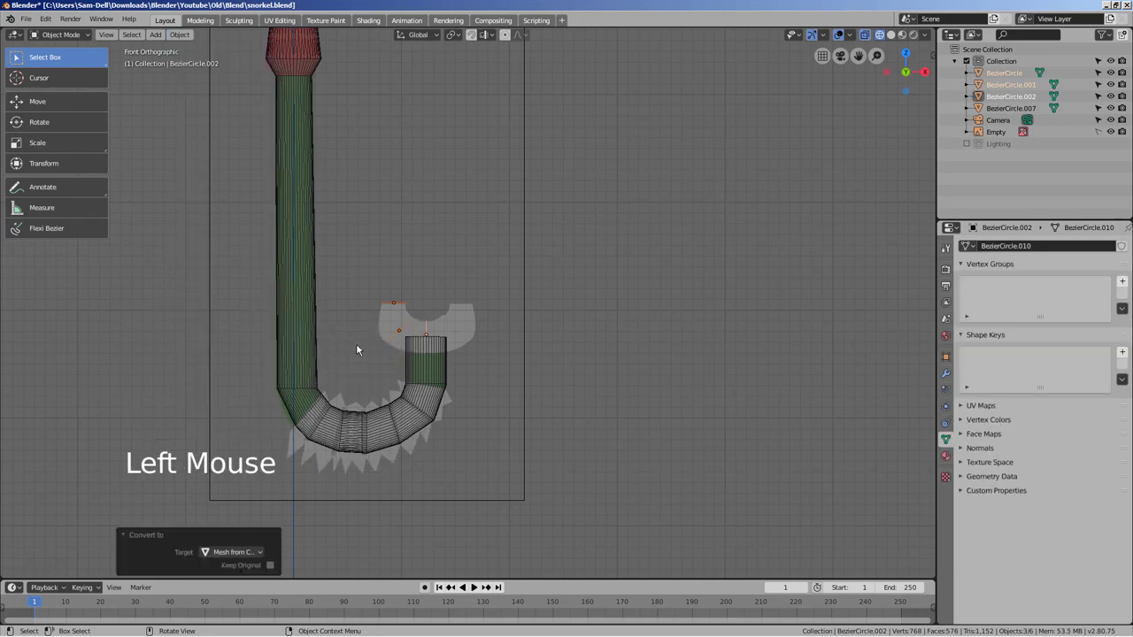
pyautogui.press('Tab')
pyautogui.press('Tab')
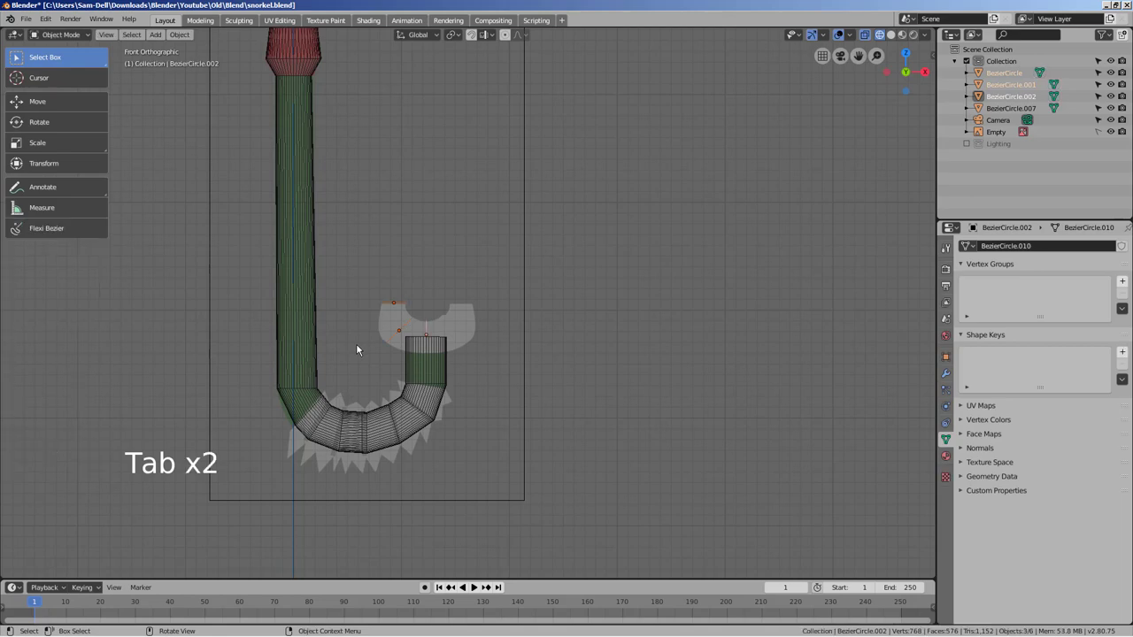
pyautogui.press('ctrl+j')
pyautogui.press('Tab')
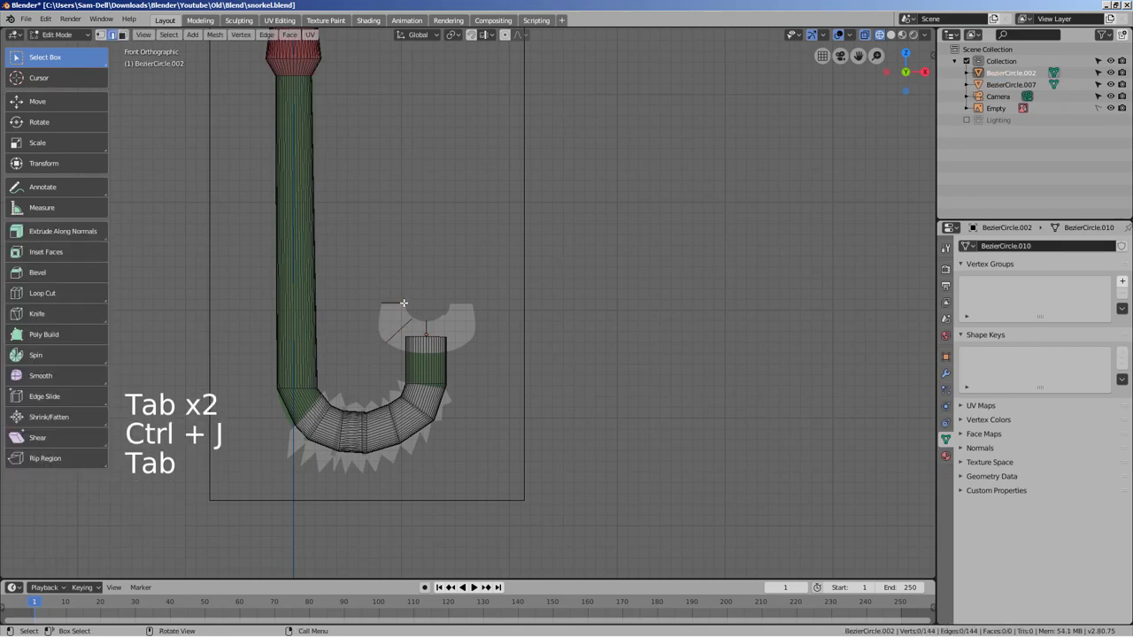
# Bridge the mouthpiece rings into a surface and bevel its edges, reaching 432 vertices
pyautogui.rightClick(400, 298)
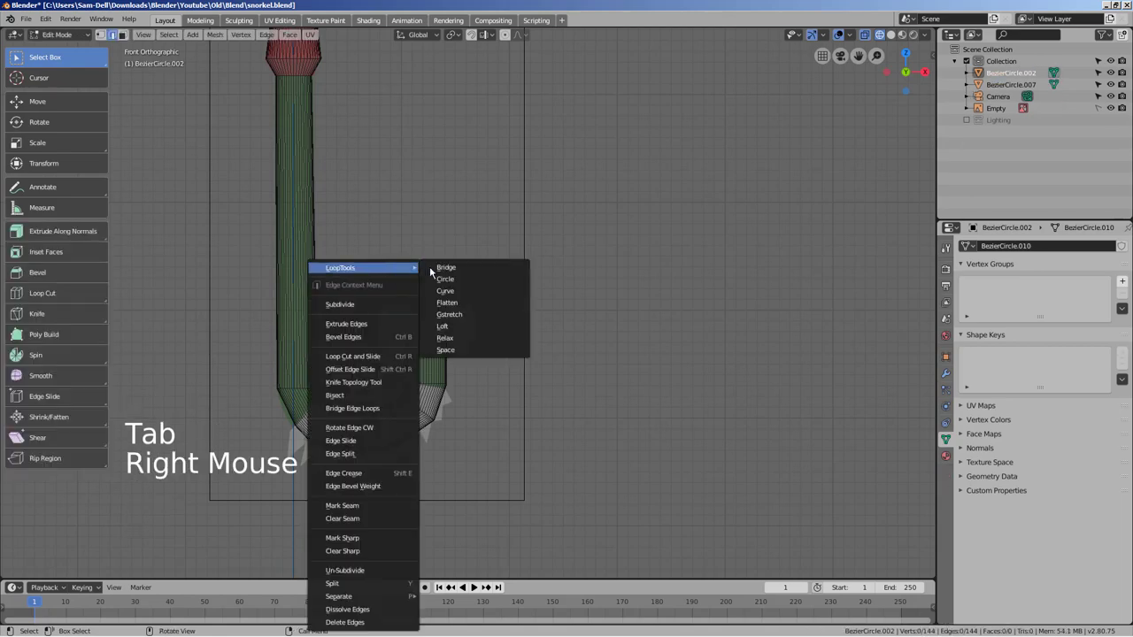
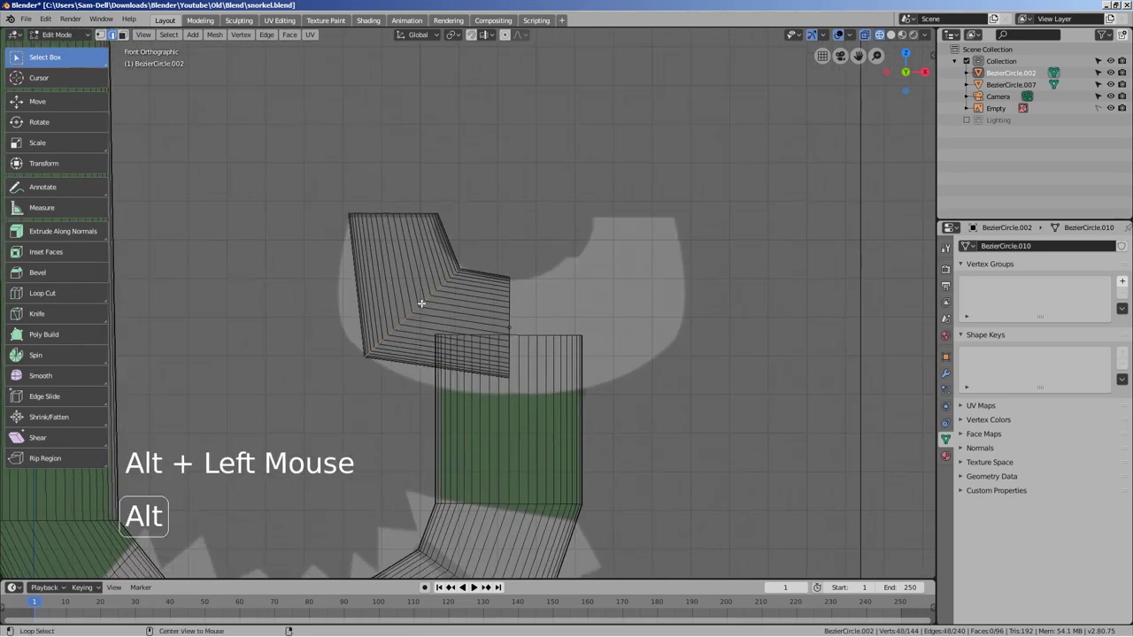
pyautogui.press('ctrl+b')
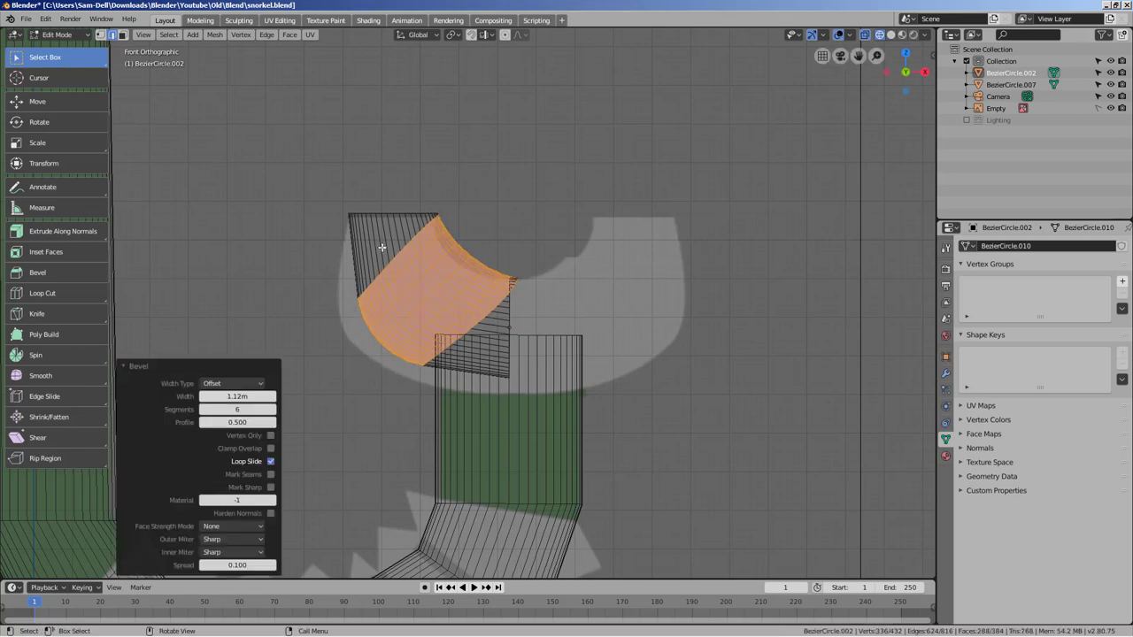
# Undo the stray move, cut a new edge loop (Ctrl+R) on the mouthpiece and rescale it into a taper
pyautogui.press('g')
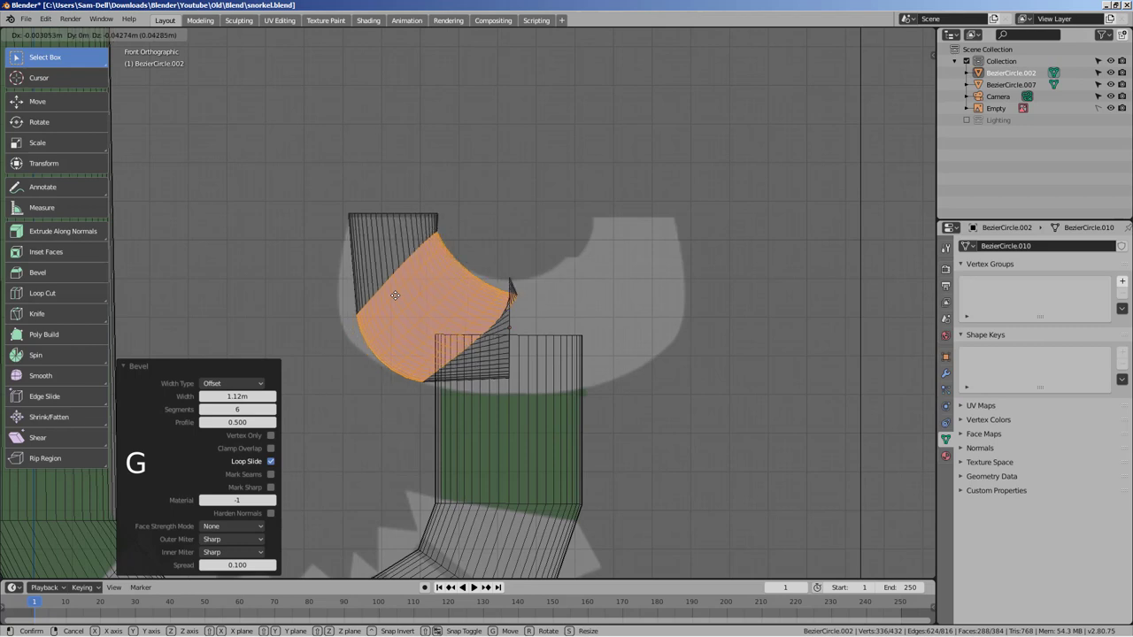
pyautogui.press('ctrl+z')
pyautogui.press('ctrl+z')
pyautogui.press('ctrl+r')
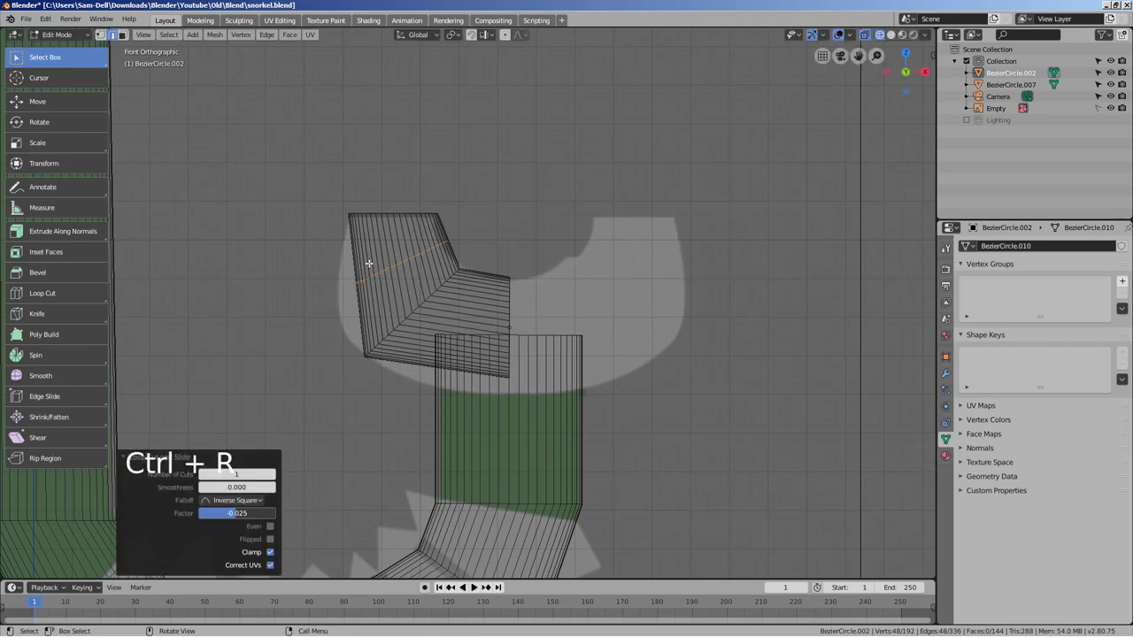
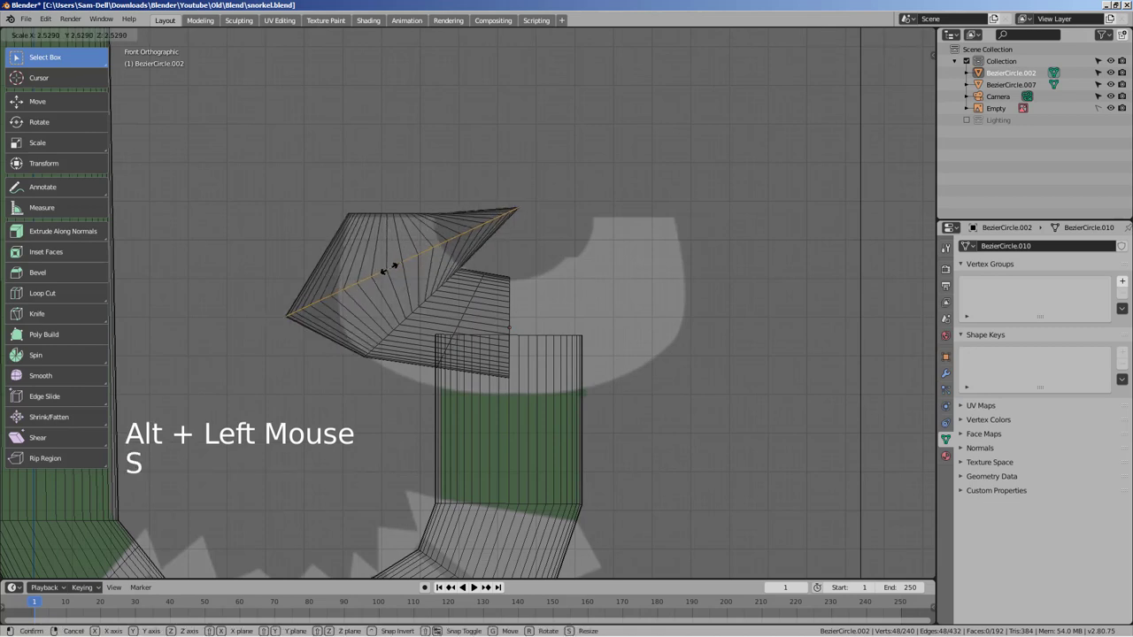
pyautogui.press('g')
pyautogui.press('s')
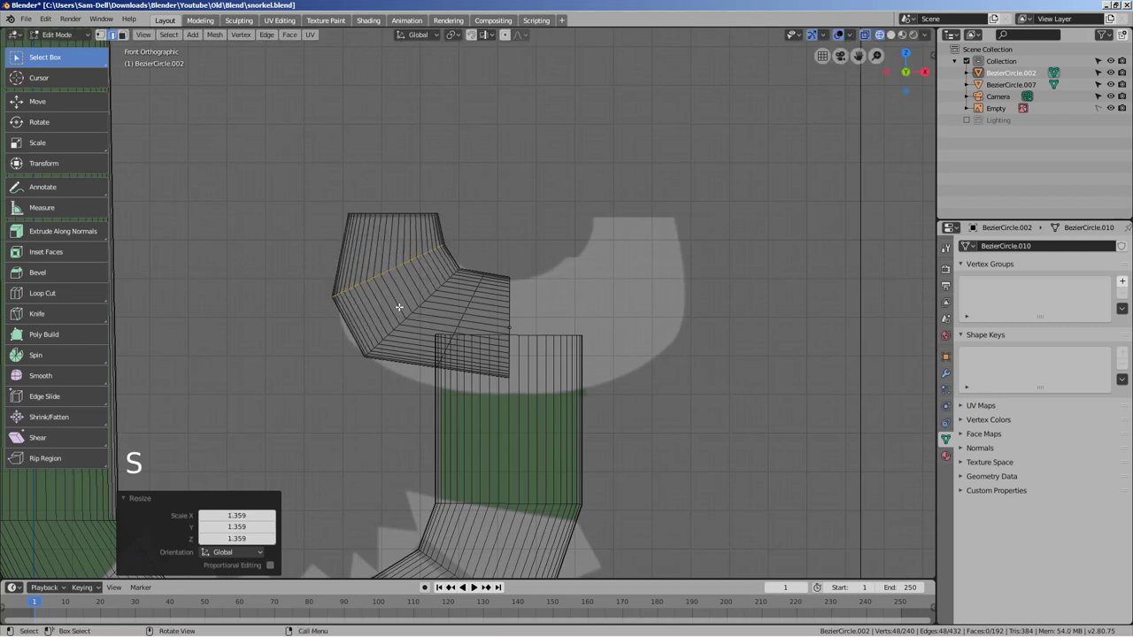
# Rescale the mouthpiece edge loops and raise one along Z to sharpen the taper
pyautogui.click(467, 312)
pyautogui.press('s')
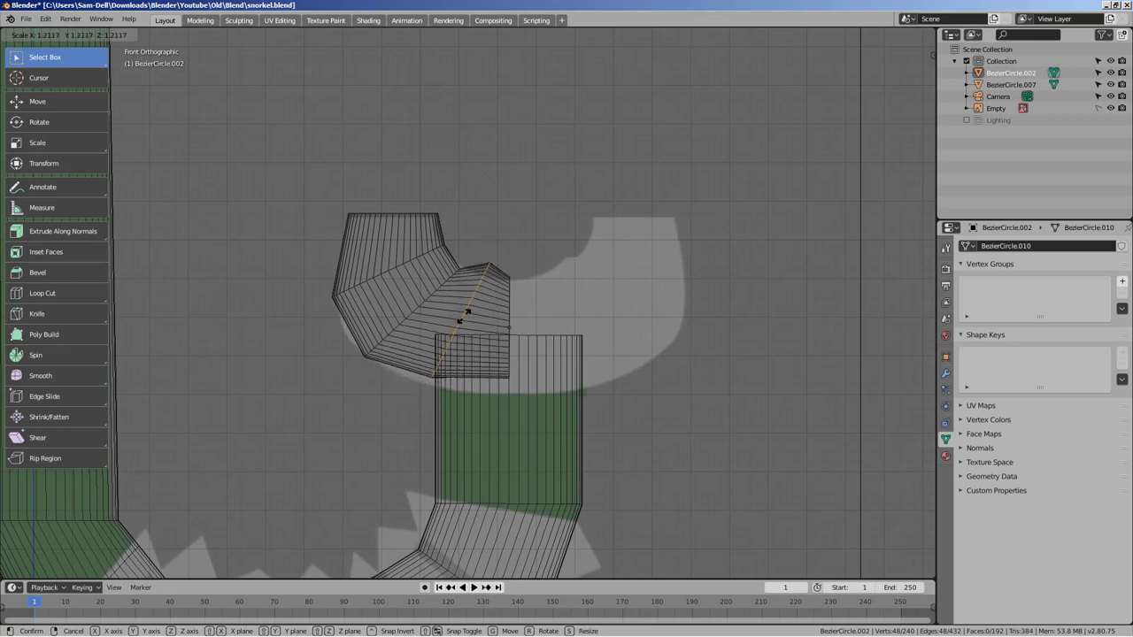
pyautogui.press('g')
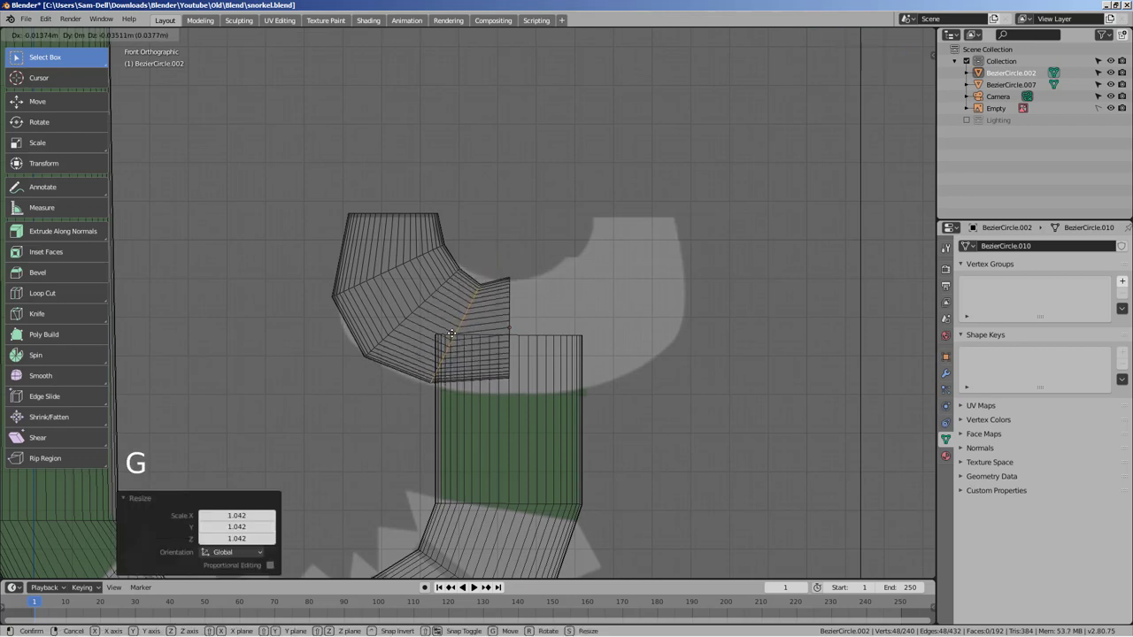
pyautogui.press('s')
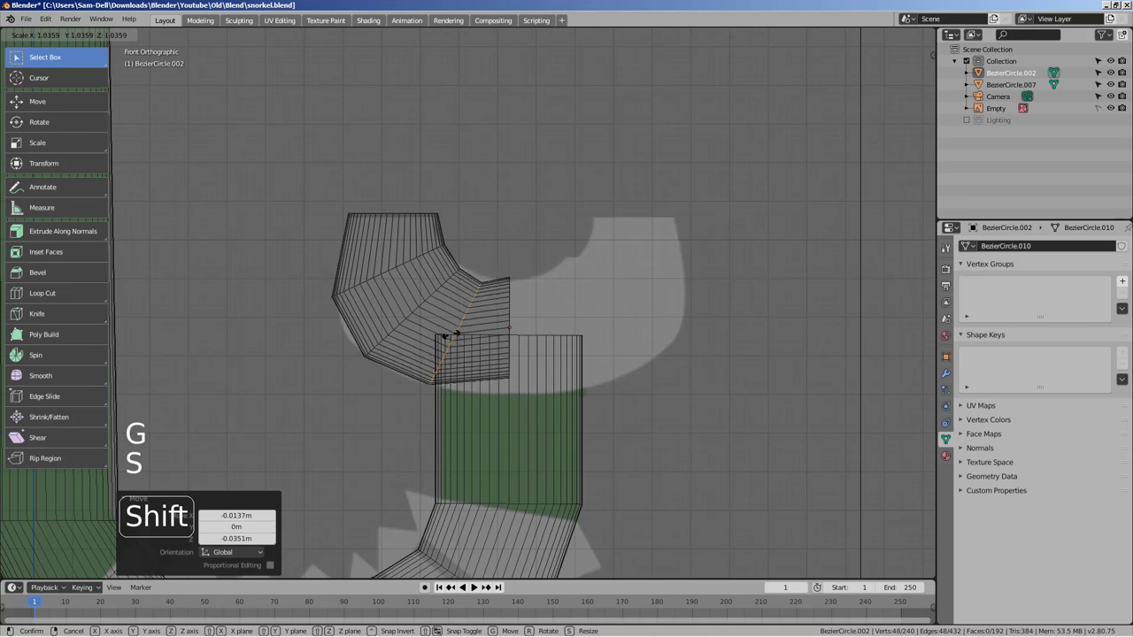
pyautogui.press('g')
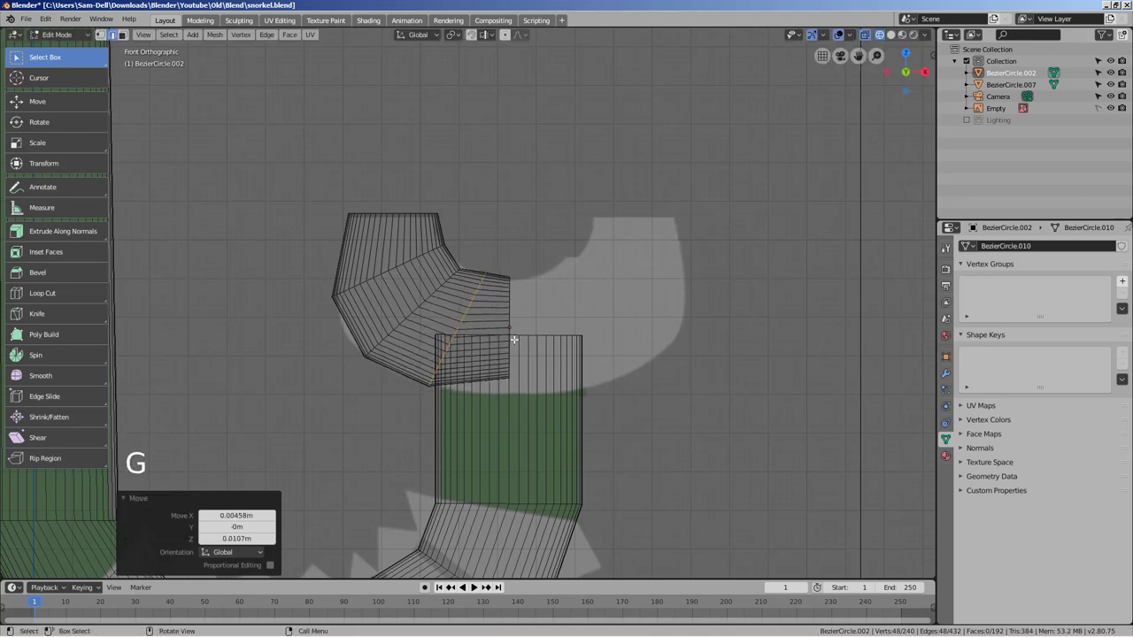
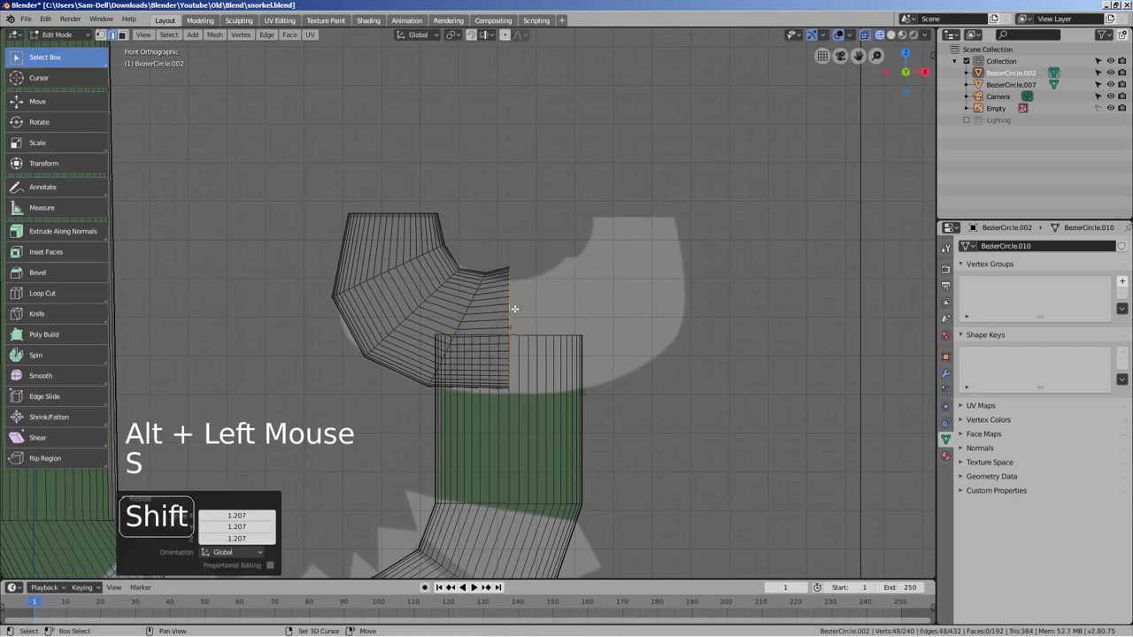
pyautogui.press('g')
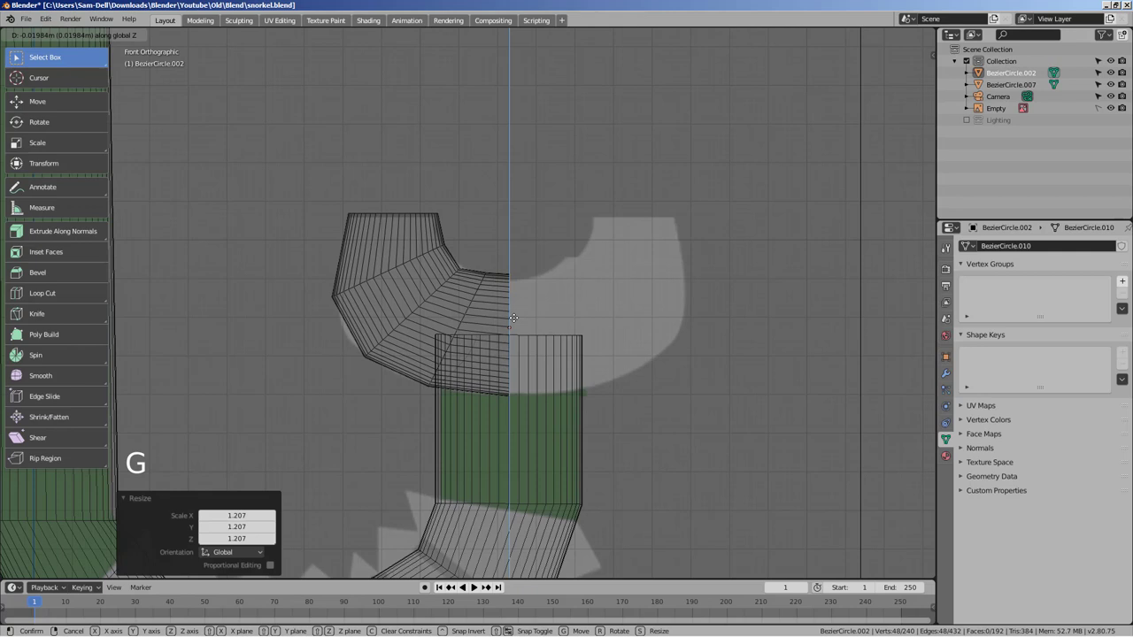
pyautogui.press('s')
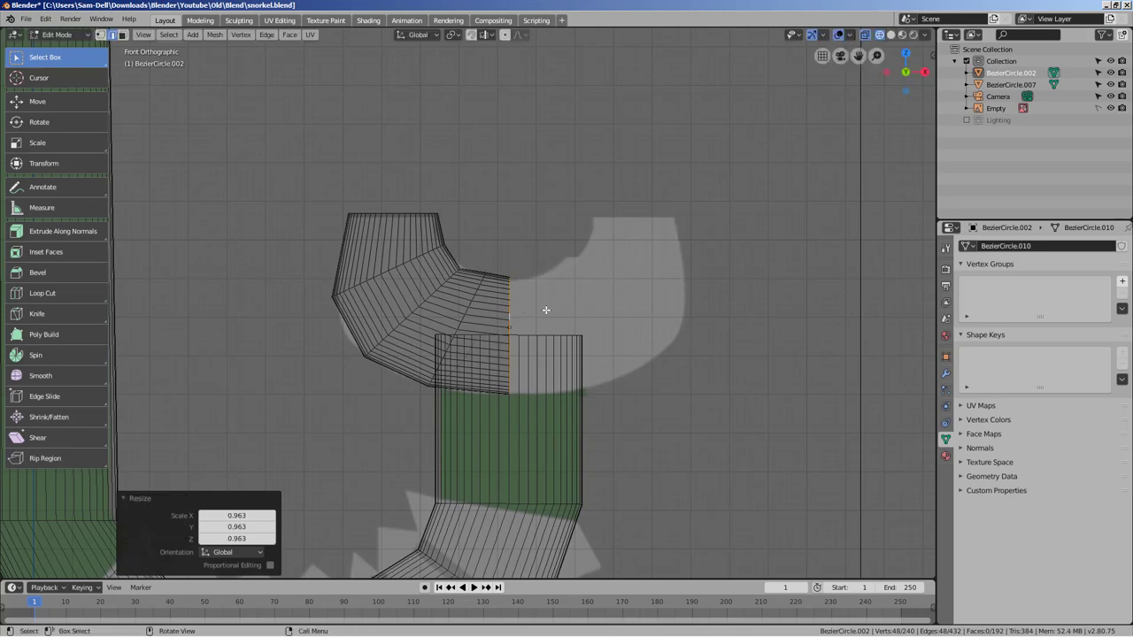
# Leave Edit Mode and inspect the mouthpiece from front, side and perspective views
pyautogui.press('Tab')
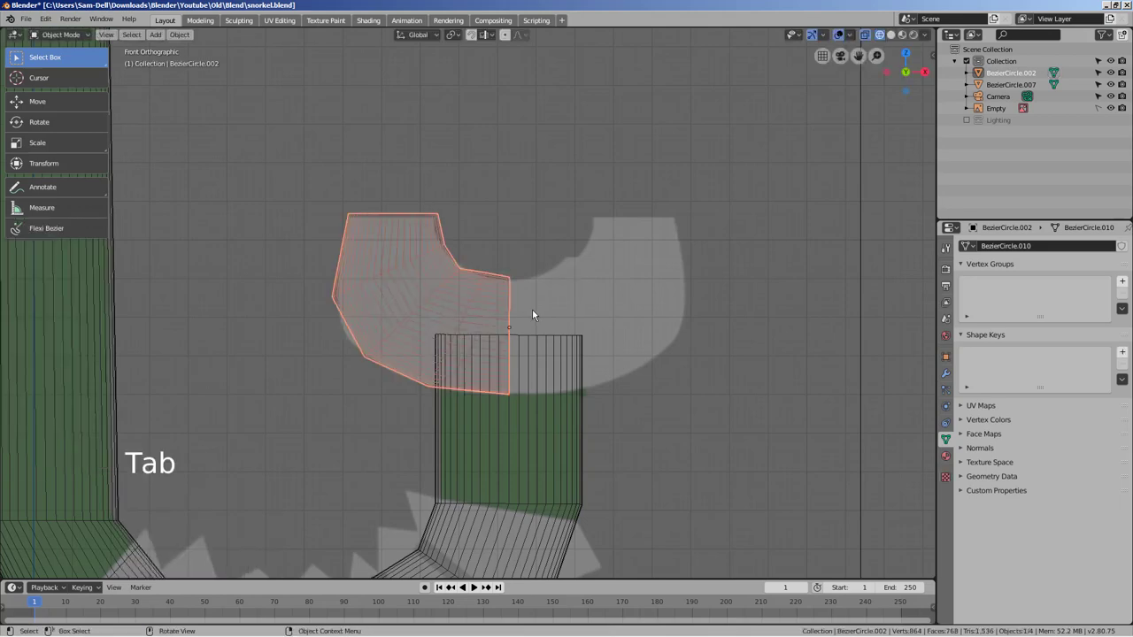
pyautogui.middleClick(559, 338)
pyautogui.press('3')
pyautogui.middleClick(524, 327)
pyautogui.press('2')
pyautogui.press('1')
pyautogui.click(528, 307)
pyautogui.click(528, 307)
pyautogui.press('1')
pyautogui.press('1')
pyautogui.press('Tab')
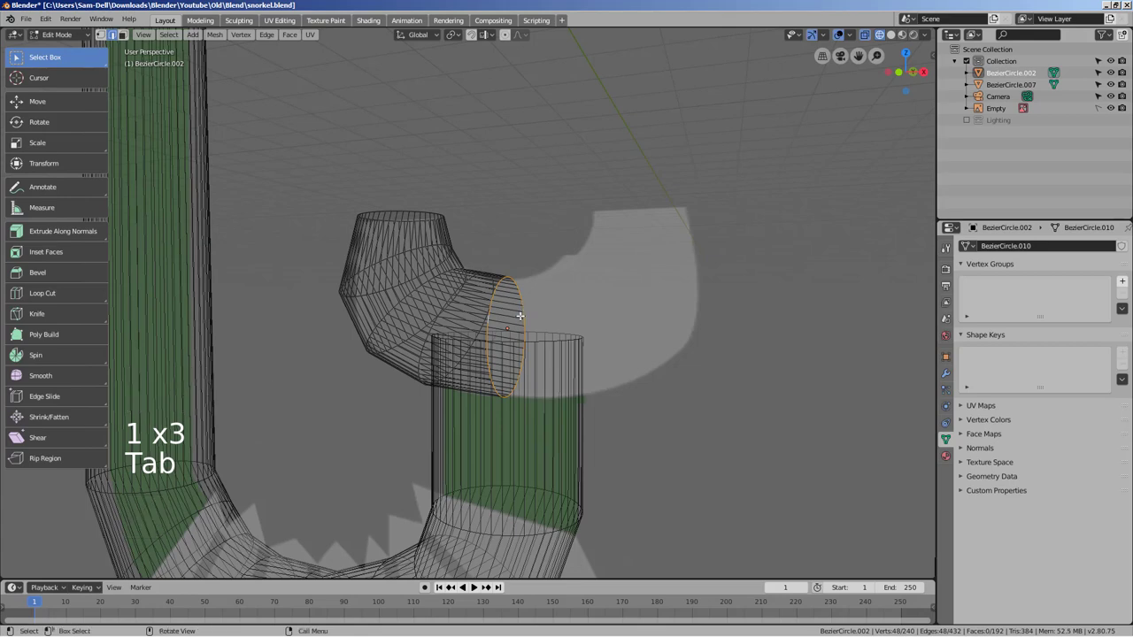
pyautogui.press('Tab')
# Snap the 3D cursor to the selected mouthpiece edge, switch to solid shading and open Add Modifier
pyautogui.press('Tab')
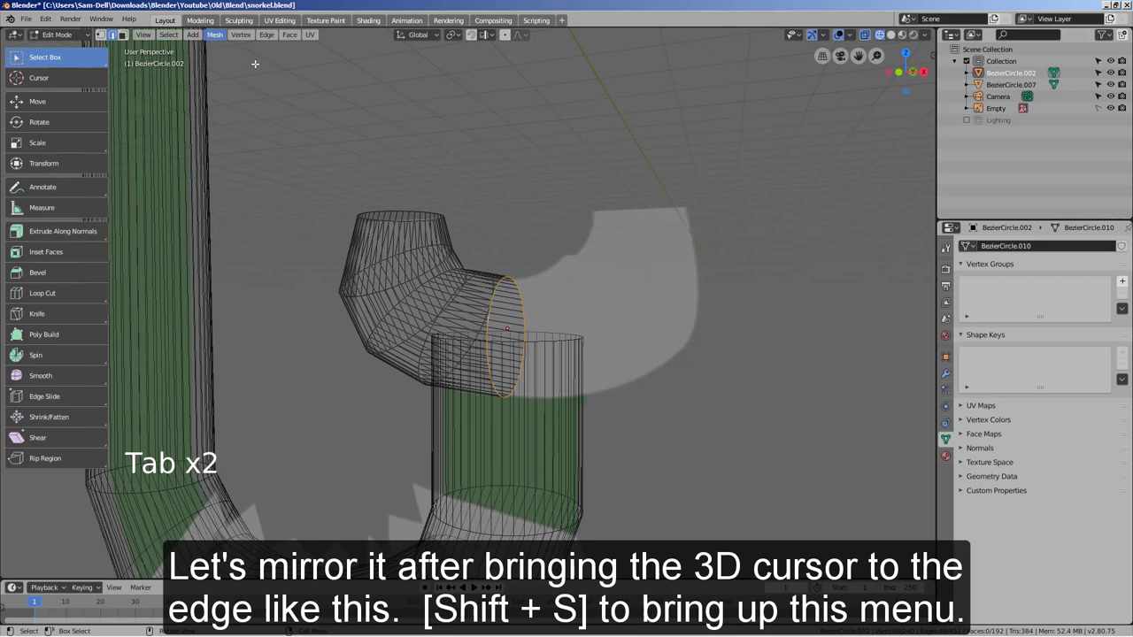
pyautogui.press('shift+s')
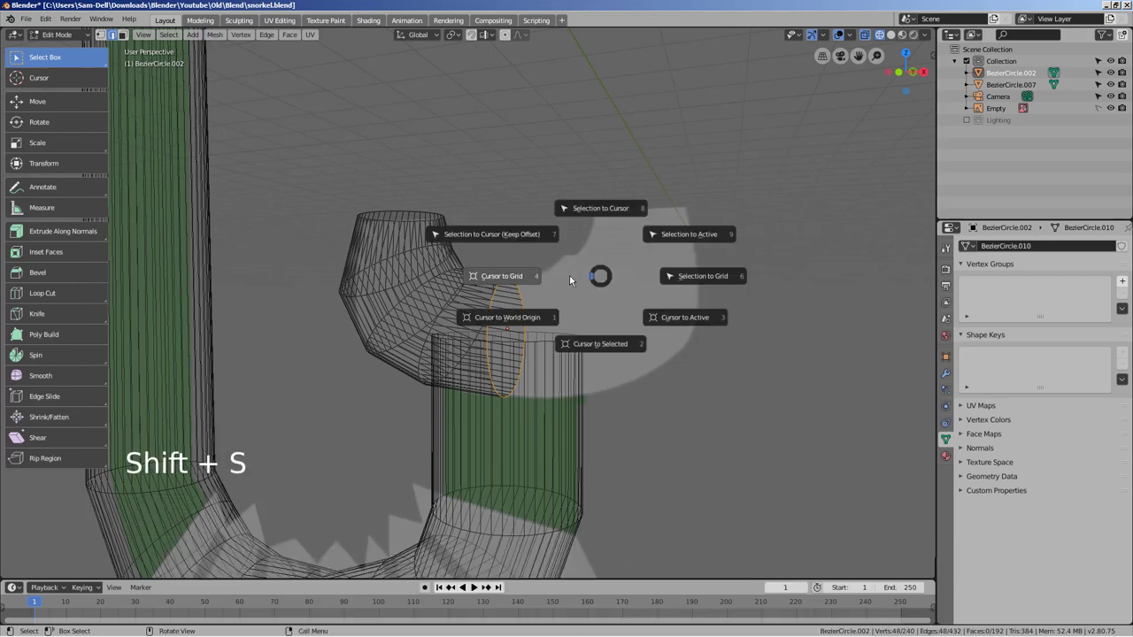
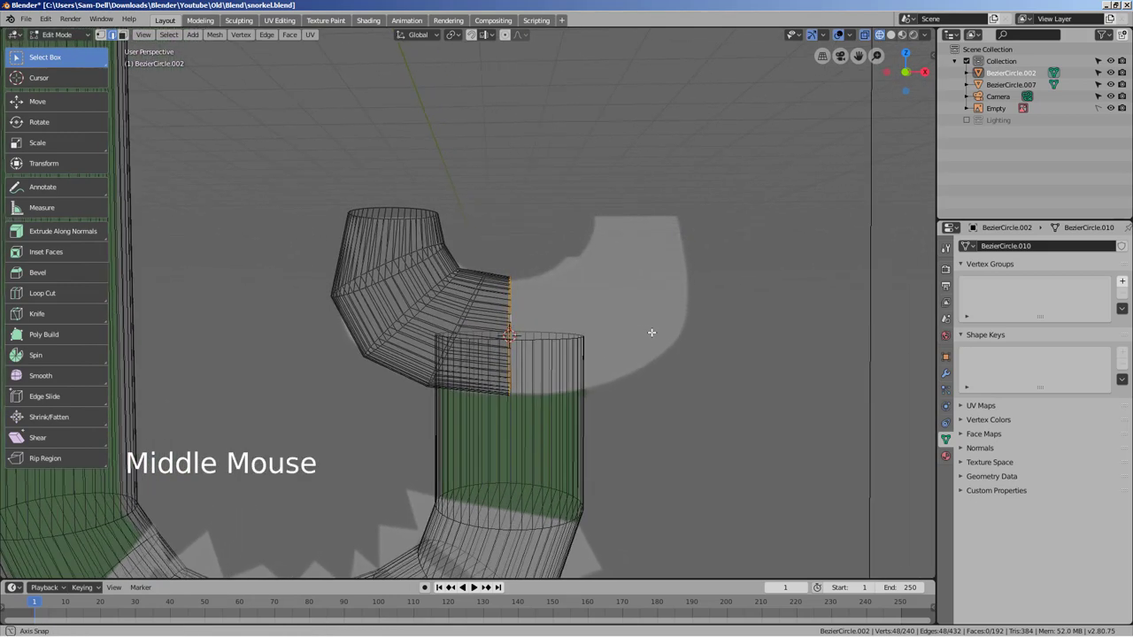
pyautogui.press('Tab')
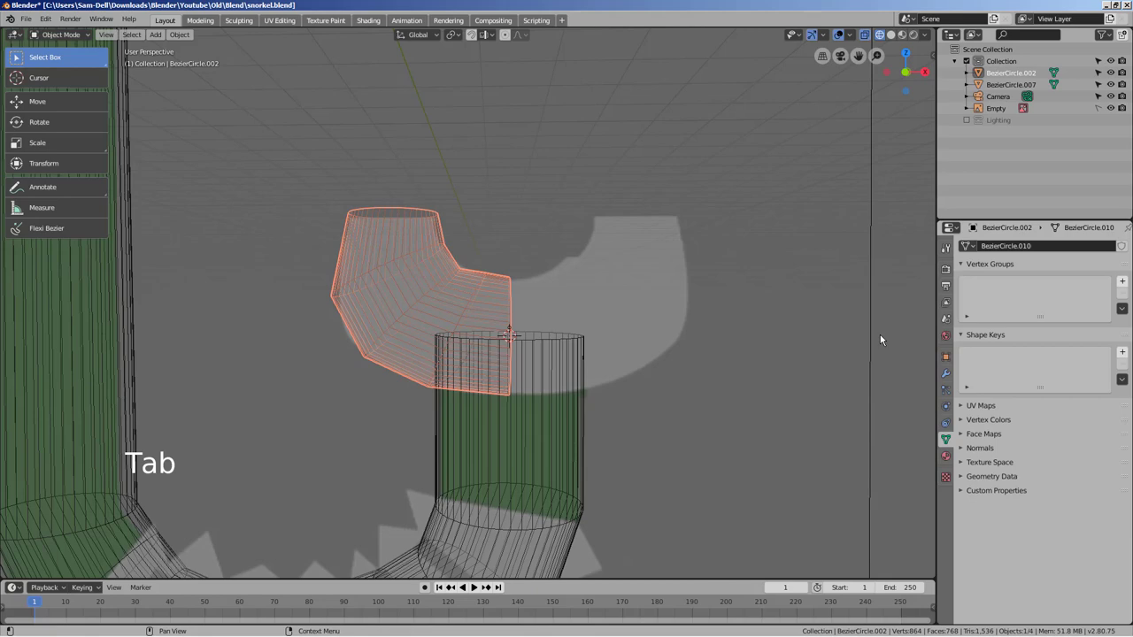
pyautogui.press('shift+z')
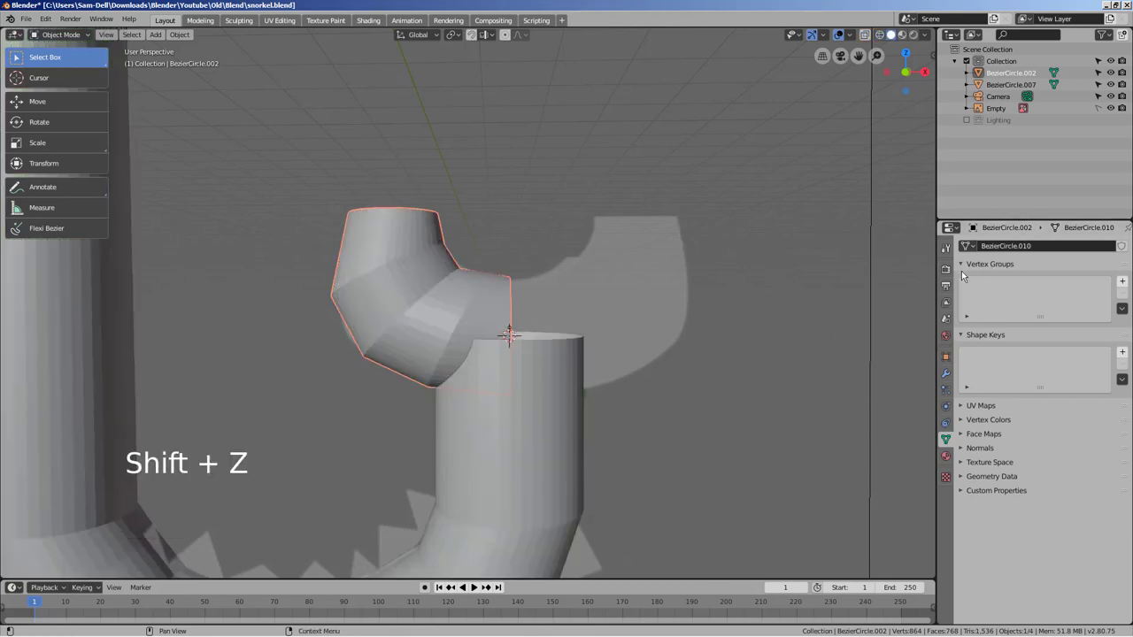
pyautogui.click(950, 379)
# Add a Mirror modifier to the mouthpiece, mirroring along Z instead of X
pyautogui.click(1002, 250)
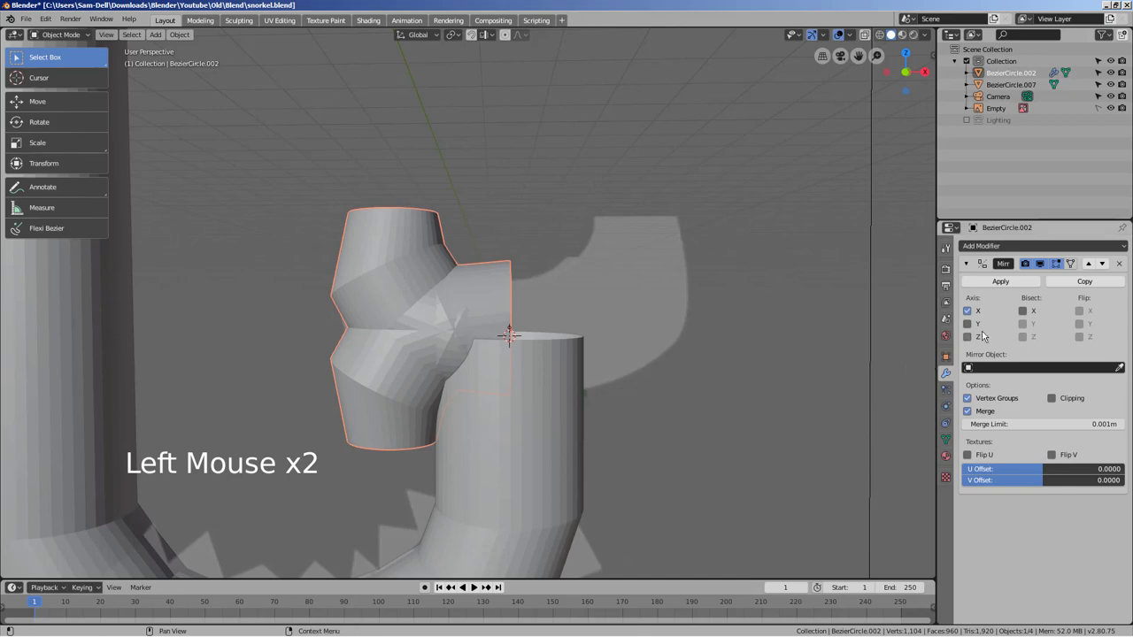
pyautogui.click(973, 316)
pyautogui.click(974, 329)
pyautogui.click(968, 346)
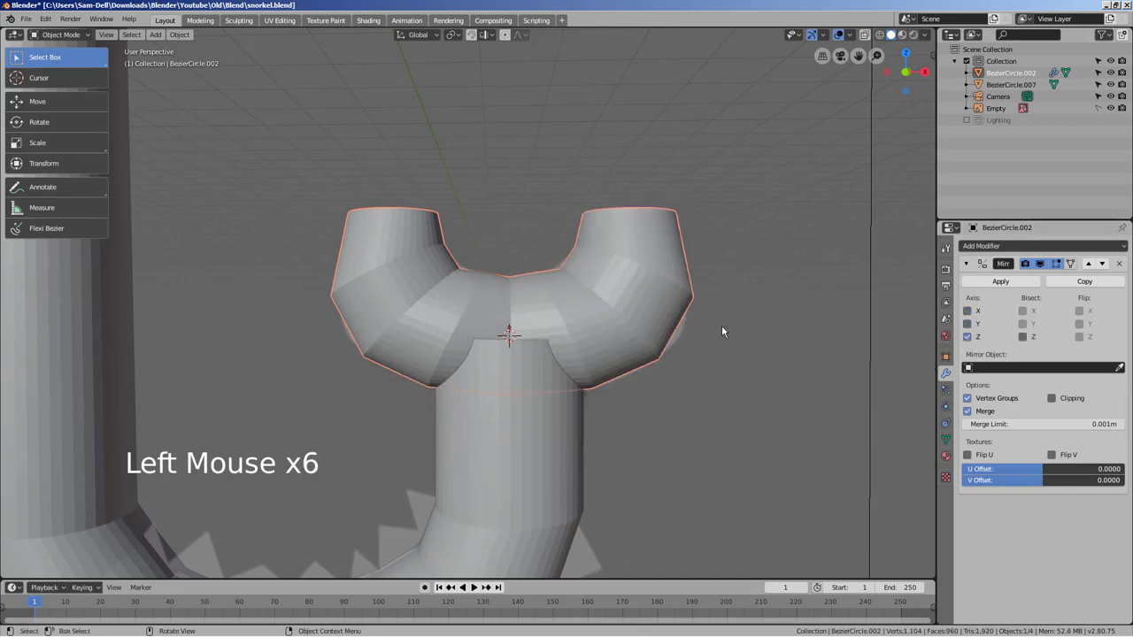
# Orbit to inspect the U-shaped mirrored mouthpiece from below and select the tube piece
pyautogui.middleClick(711, 371)
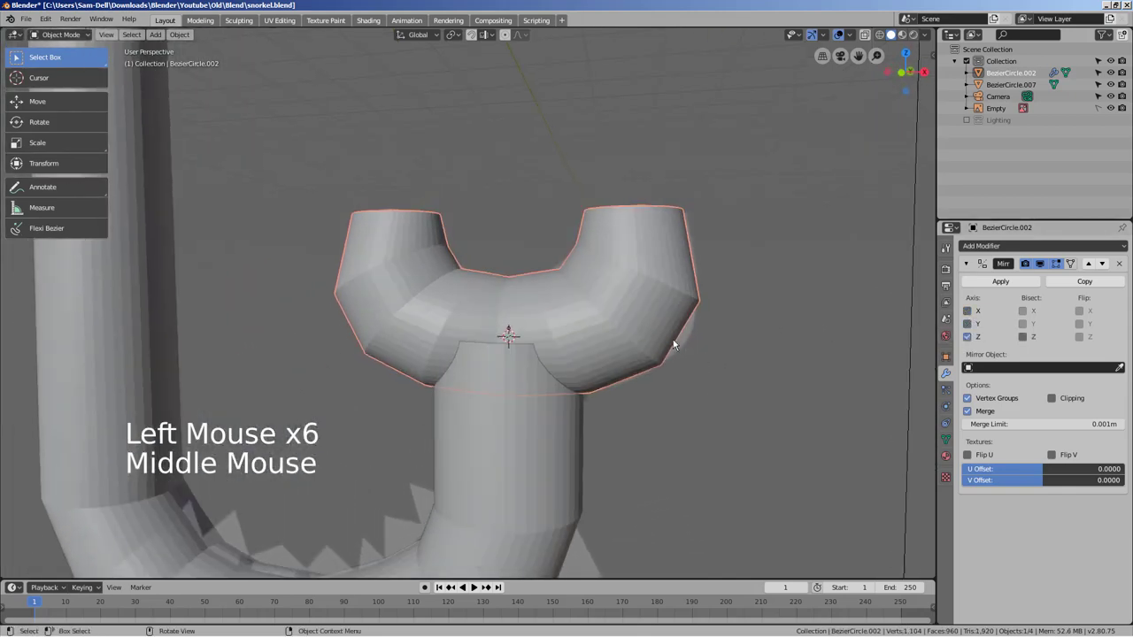
pyautogui.press('Tab')
pyautogui.press('Tab')
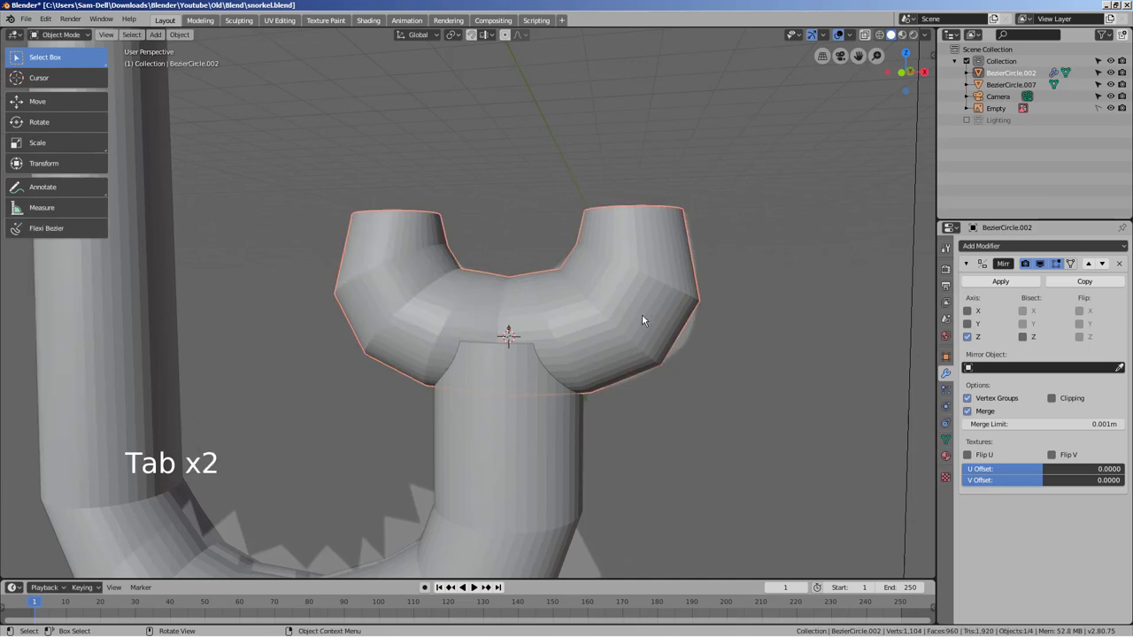
pyautogui.middleClick(646, 318)
pyautogui.press('s')
pyautogui.press('ctrl+z')
pyautogui.middleClick(692, 356)
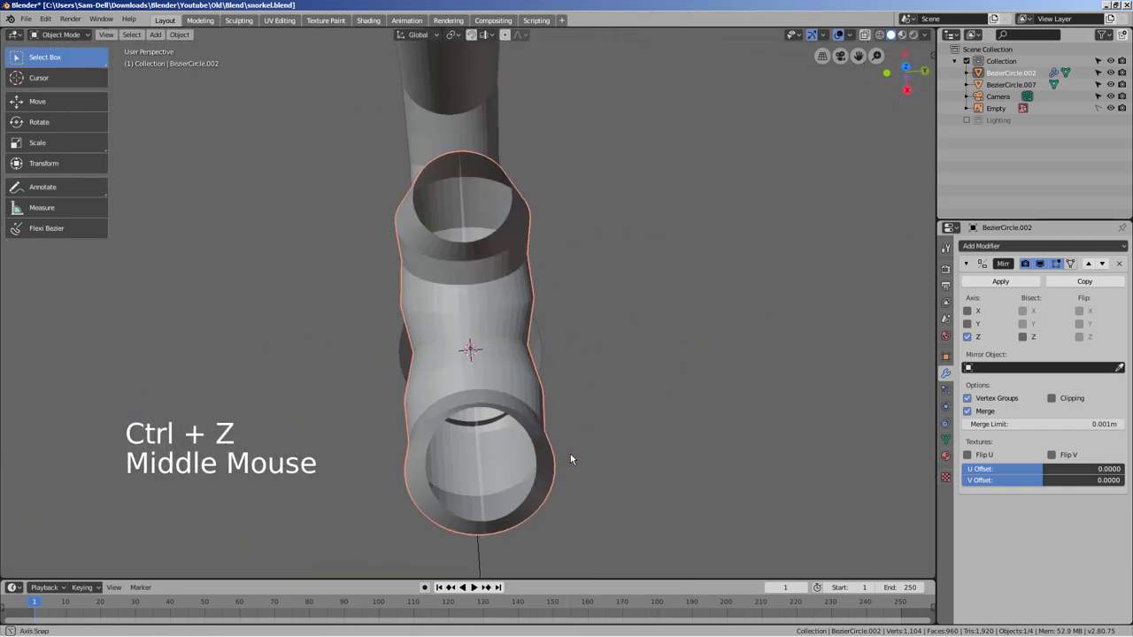
pyautogui.click(548, 354)
# Edit the tube mesh and scale up the bell-shaped mouthpiece ends
pyautogui.press('Tab')
pyautogui.click(546, 345)
pyautogui.press('s')
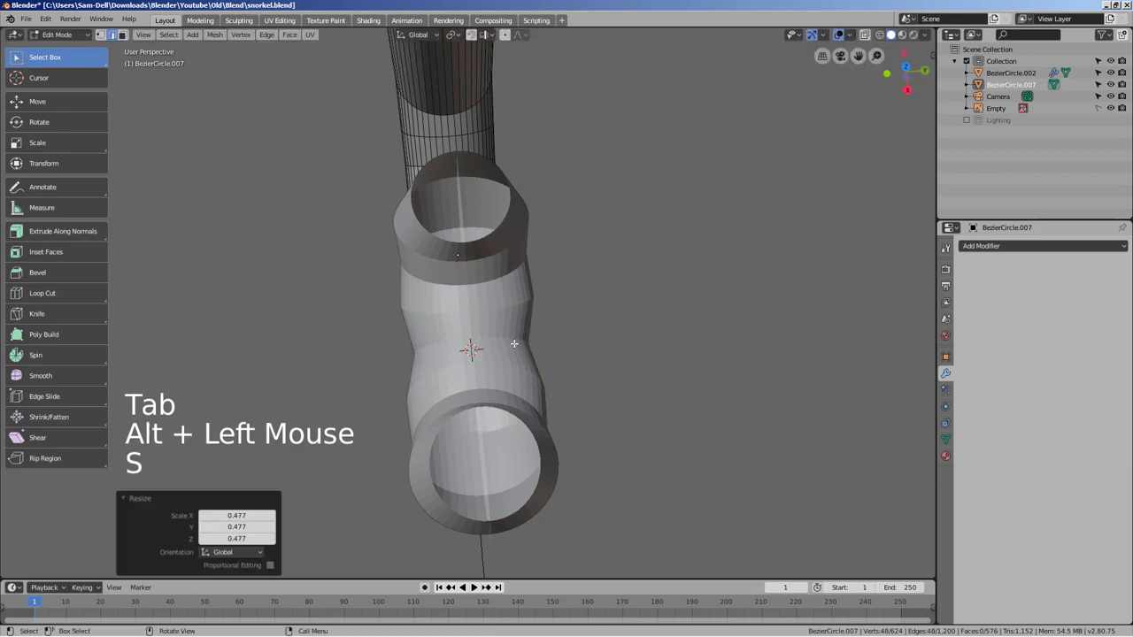
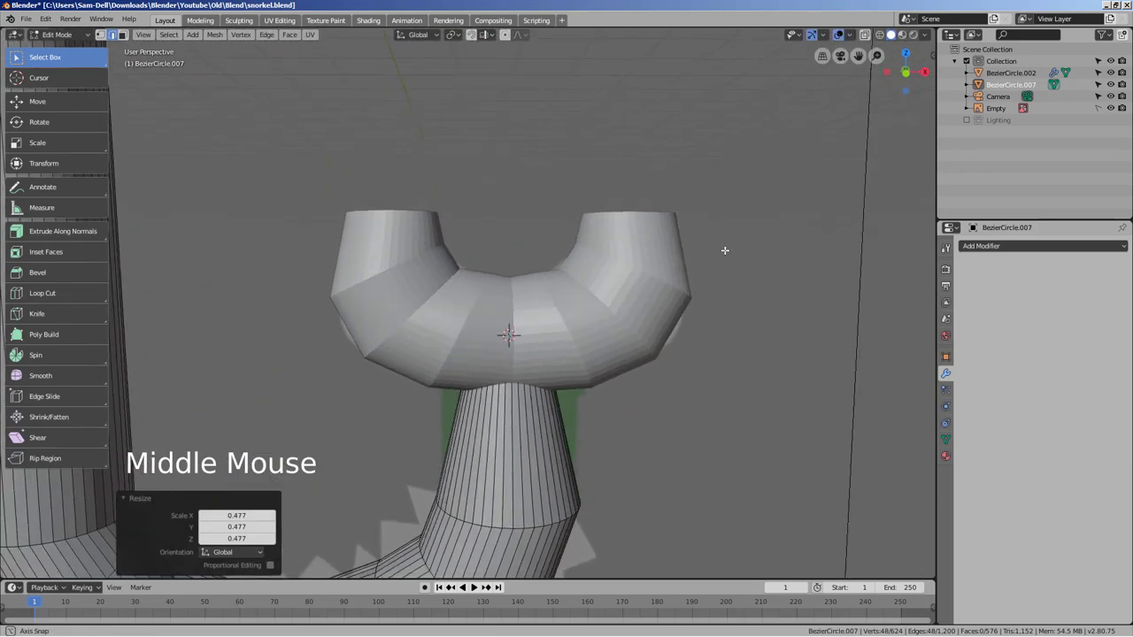
pyautogui.press('s')
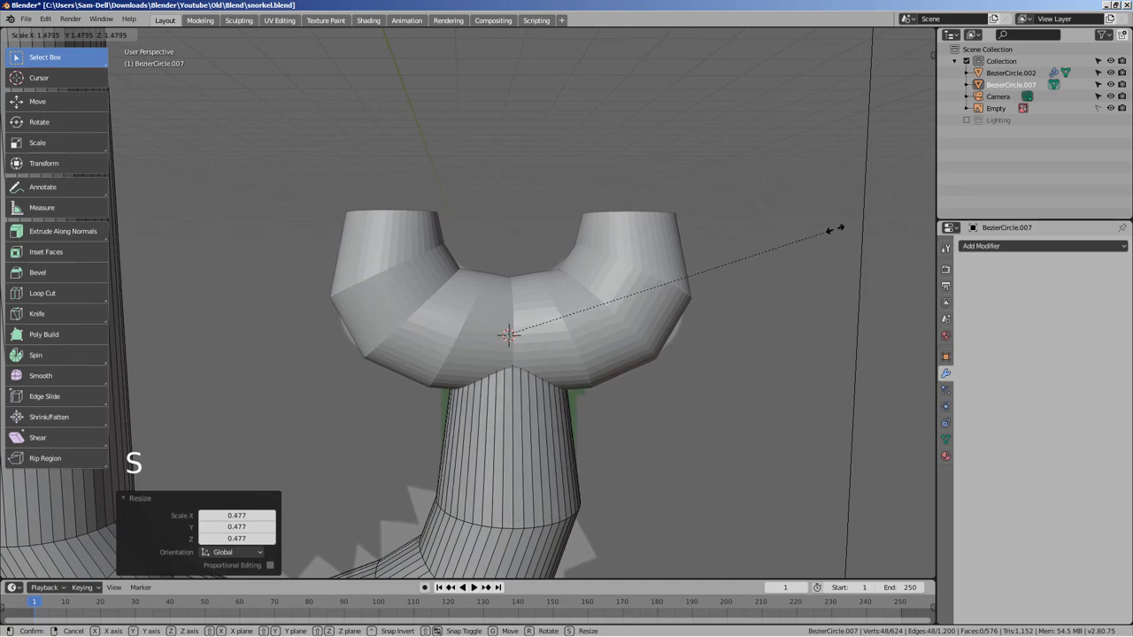
pyautogui.click(788, 354)
pyautogui.click(657, 319)
pyautogui.press('Tab')
# Smooth-shade the tube via the context menus and reselect the whole mirrored mouthpiece
pyautogui.click(658, 323)
pyautogui.rightClick(658, 323)
pyautogui.click(538, 455)
pyautogui.press('Tab')
pyautogui.rightClick(538, 453)
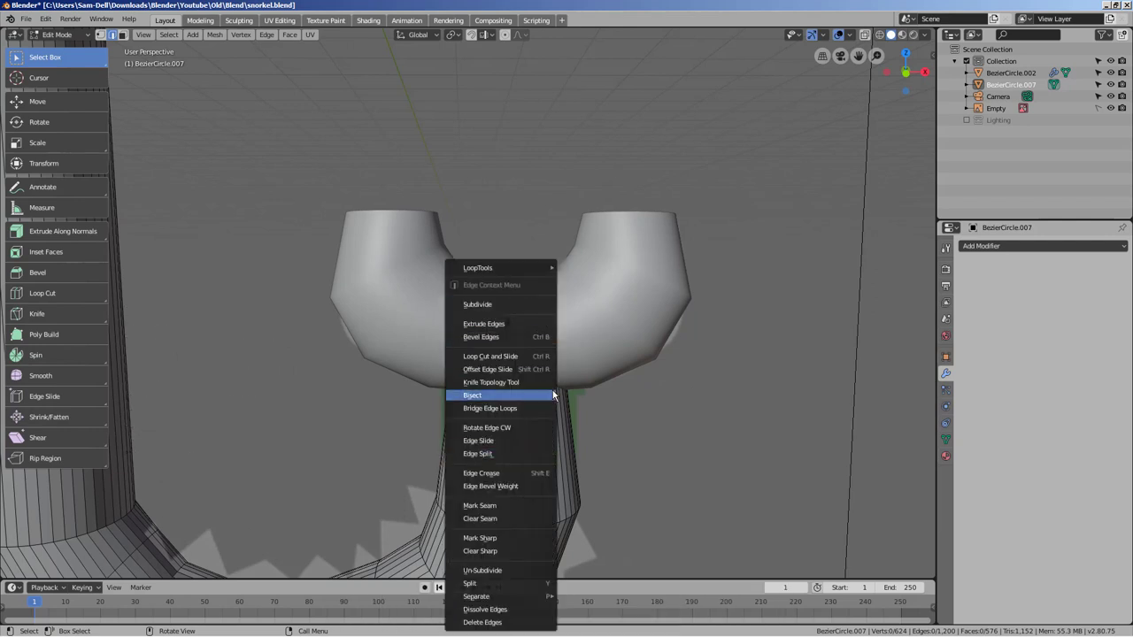
pyautogui.click(647, 407)
pyautogui.press('Tab')
pyautogui.click(530, 431)
pyautogui.rightClick(528, 435)
pyautogui.scroll(-3)
pyautogui.scroll(-3)
pyautogui.click(646, 310)
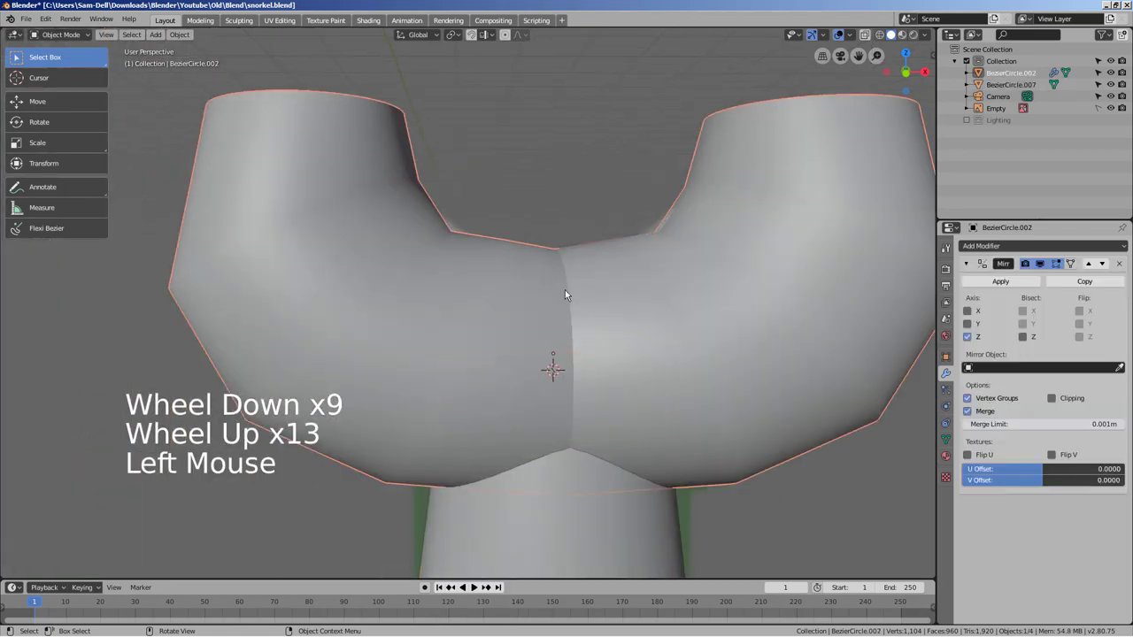
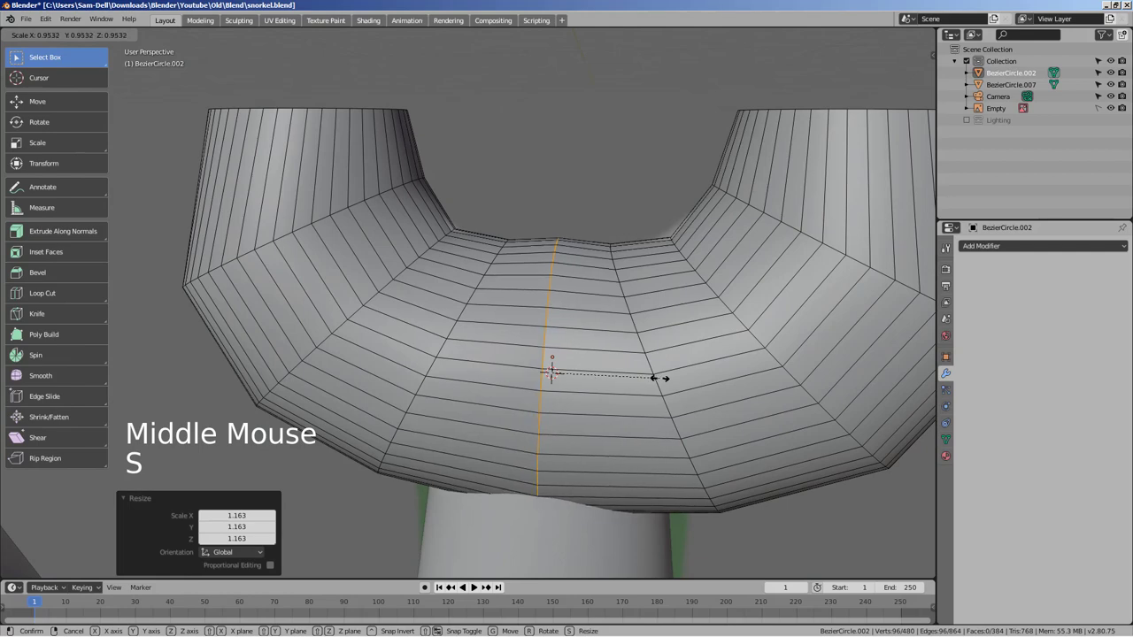
# With the Mirror applied, scale and move the mouthpiece's middle vertices in front view to narrow the join
pyautogui.press('KP_2')
pyautogui.press('KP_1')
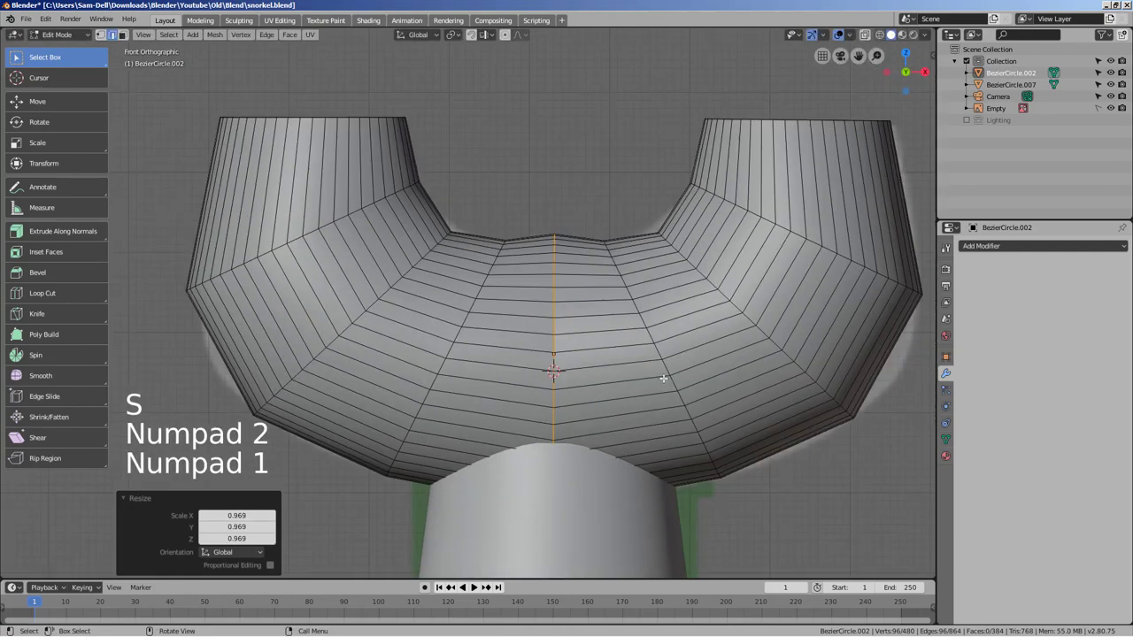
pyautogui.press('g')
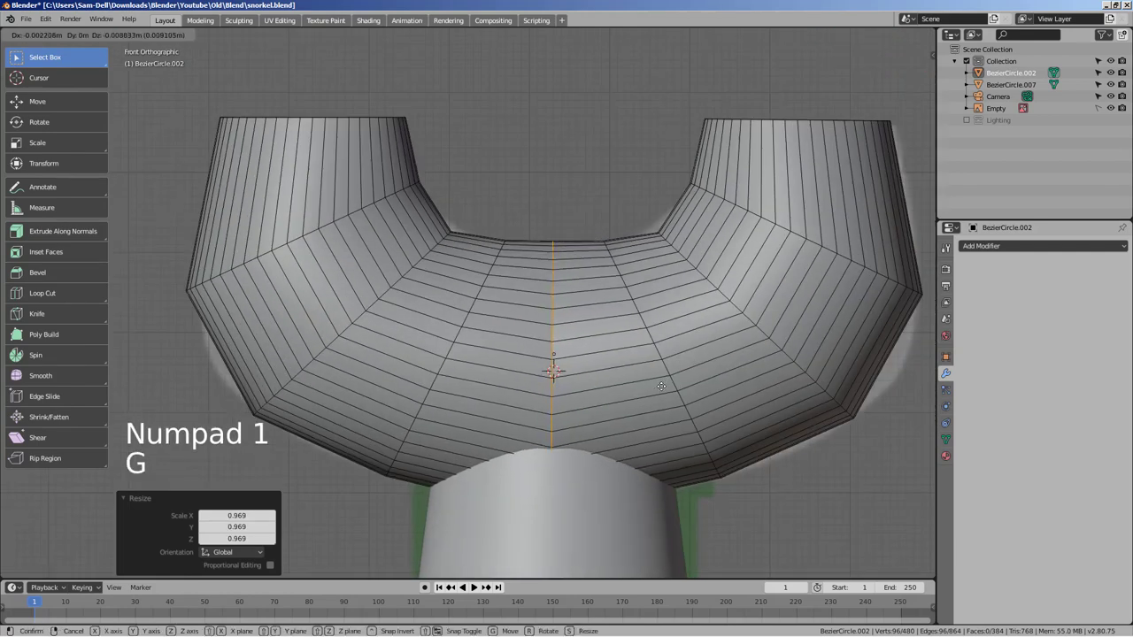
pyautogui.scroll(-3)
pyautogui.press('Tab')
pyautogui.middleClick(723, 418)
pyautogui.press('s')
pyautogui.click(640, 364)
pyautogui.press('Tab')
pyautogui.press('s')
pyautogui.press('Tab')
# Finish the mouthpiece shape, toggle shading and frame the tube bend in front view
pyautogui.click(726, 429)
pyautogui.scroll(-3)
pyautogui.middleClick(682, 406)
pyautogui.middleClick(555, 426)
pyautogui.press('shift+z')
pyautogui.scroll(3)
pyautogui.middleClick(525, 401)
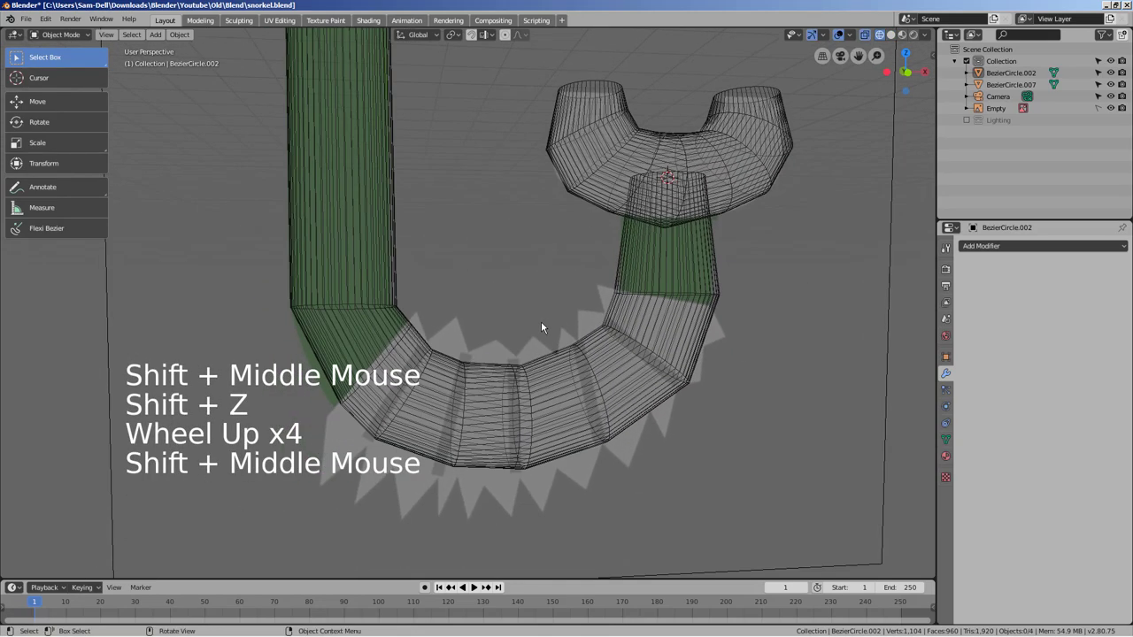
pyautogui.press('KP_1')
pyautogui.click(514, 307)
pyautogui.scroll(-3)
pyautogui.scroll(-3)
# Add a bezier circle curve, move it to the lower tube bend and tilt it to follow the bend
pyautogui.press('shift+a')
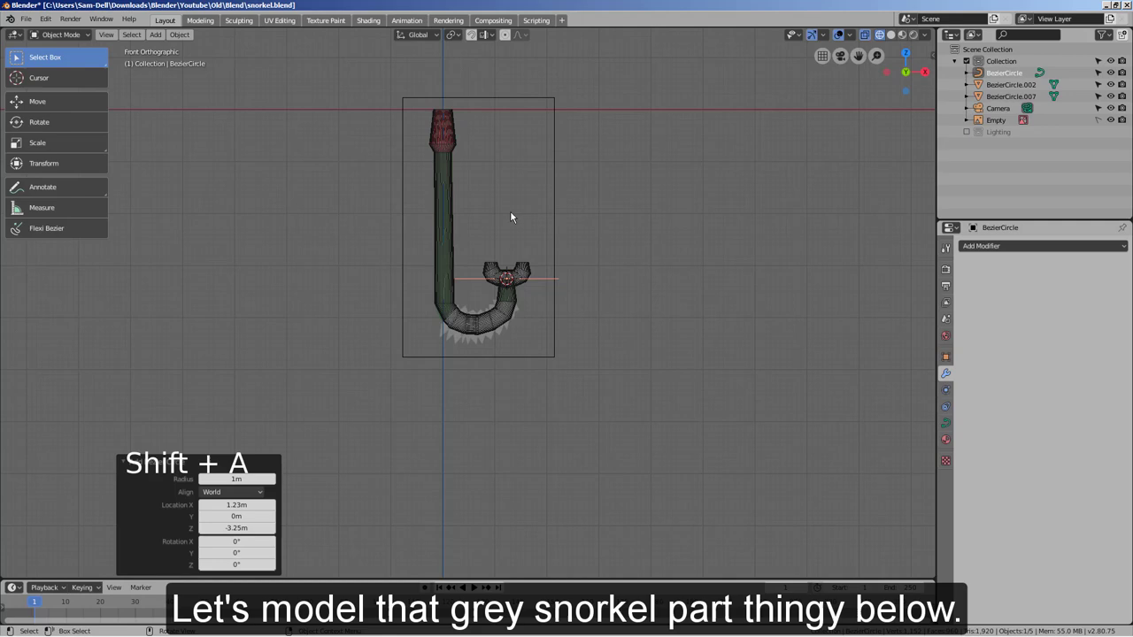
pyautogui.press('g')
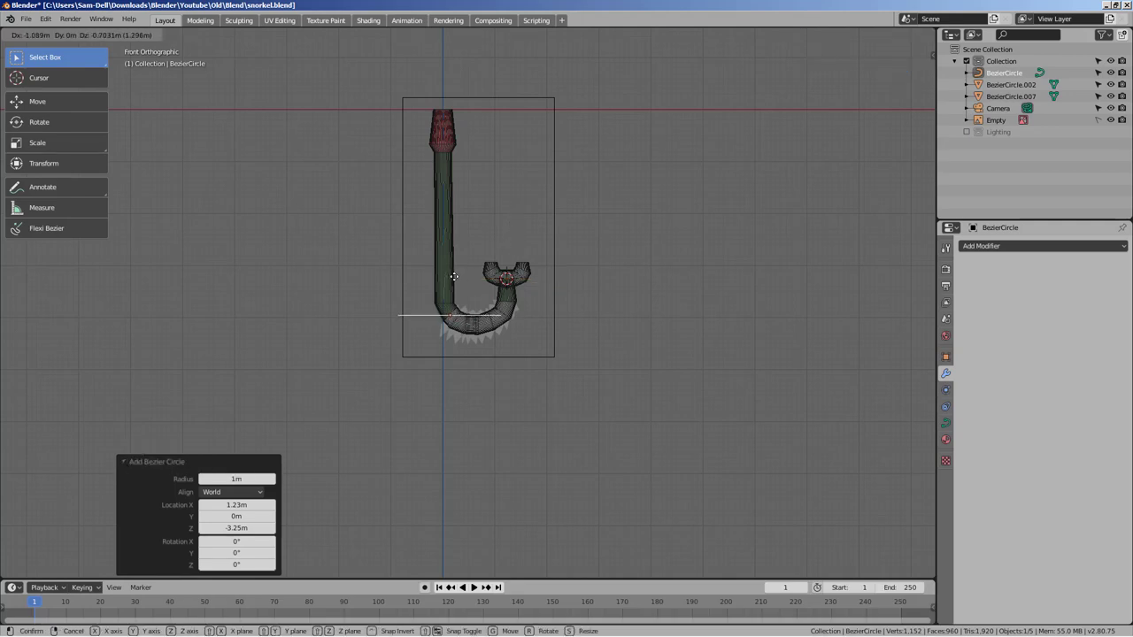
pyautogui.press('s')
pyautogui.scroll(3)
pyautogui.middleClick(513, 334)
pyautogui.press('r')
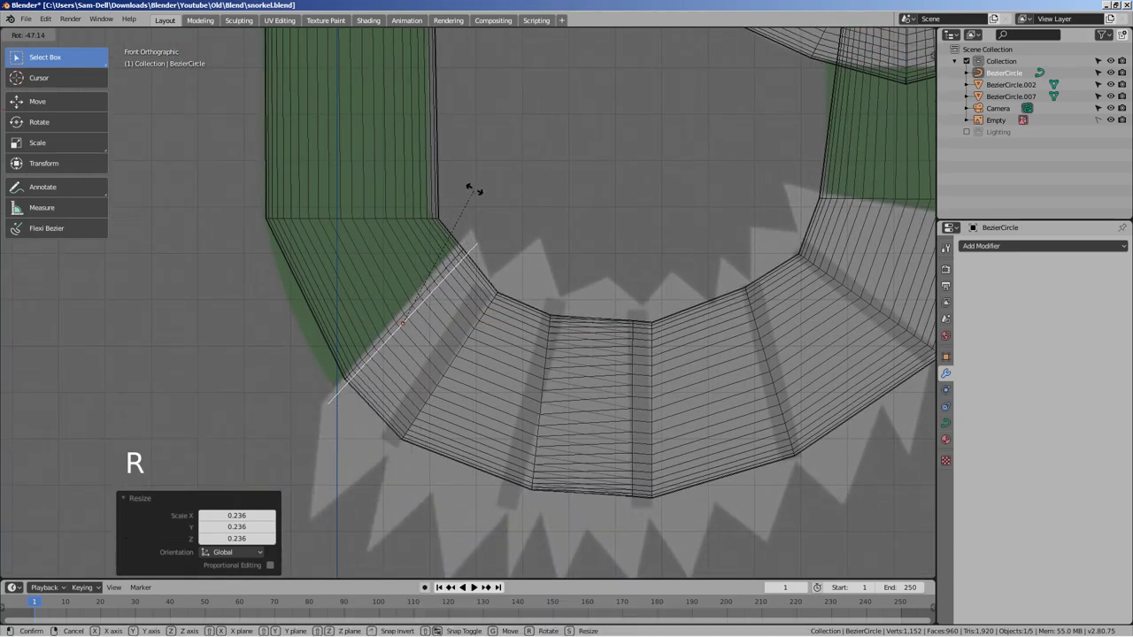
pyautogui.press('g')
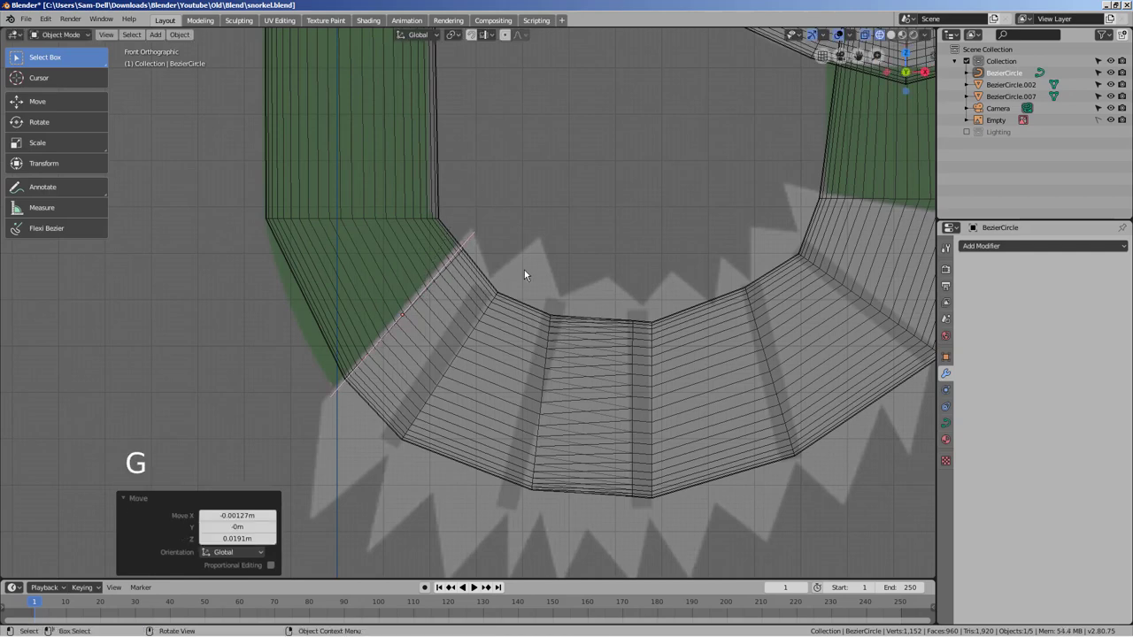
# Duplicate the circle (BezierCircle.001) and rotate and place the copy further along the bend
pyautogui.press('shift+d')
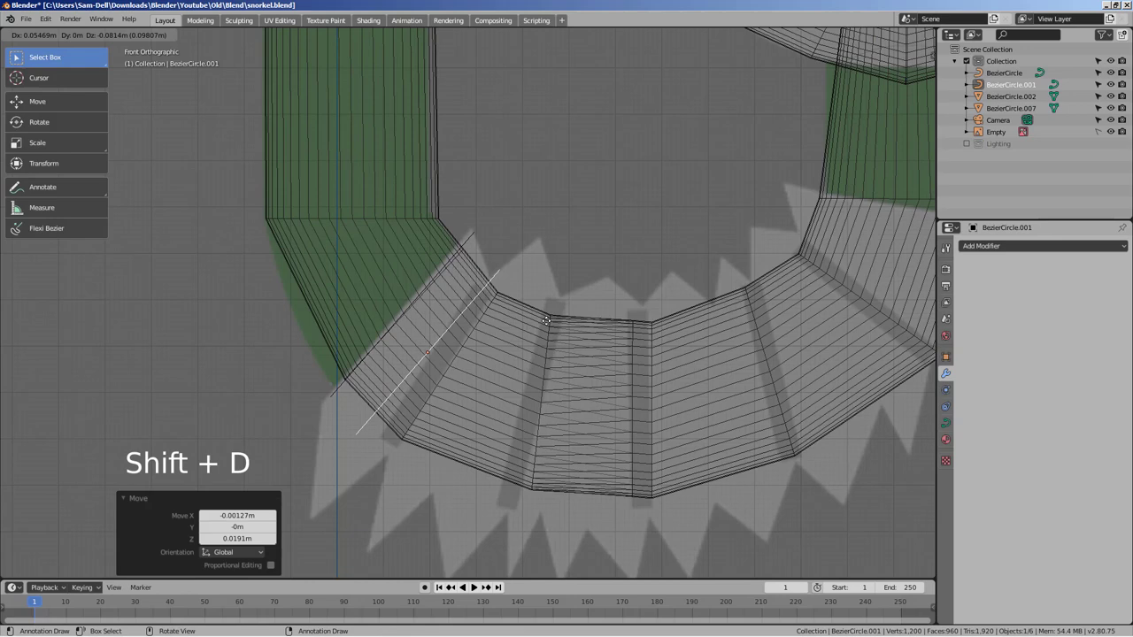
pyautogui.press('r')
pyautogui.press('g')
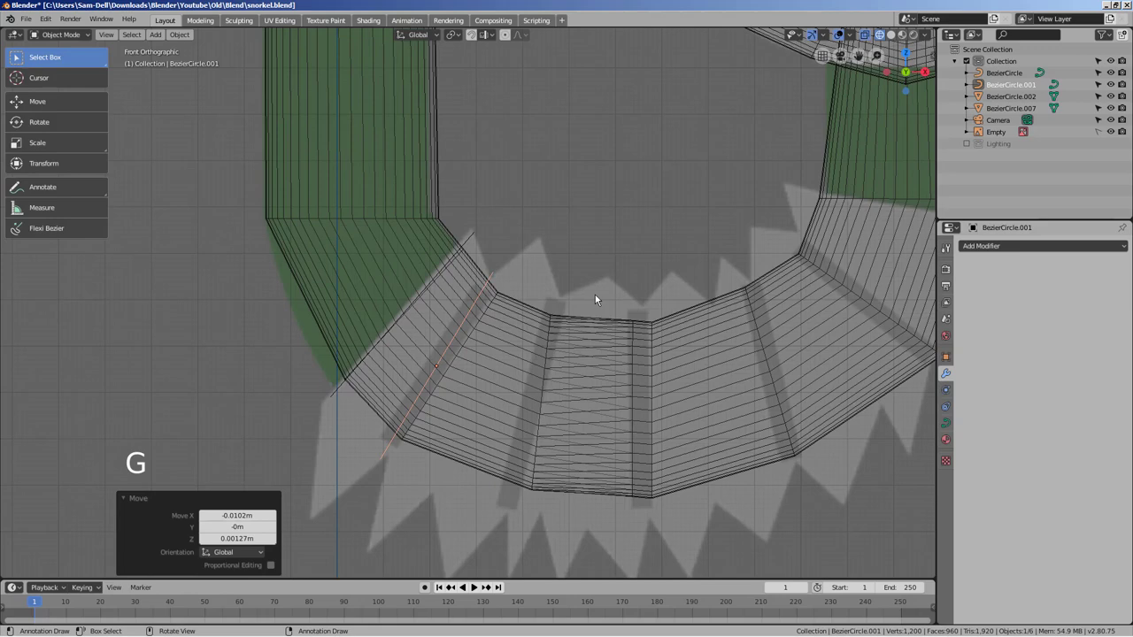
pyautogui.click(473, 235)
pyautogui.press('s')
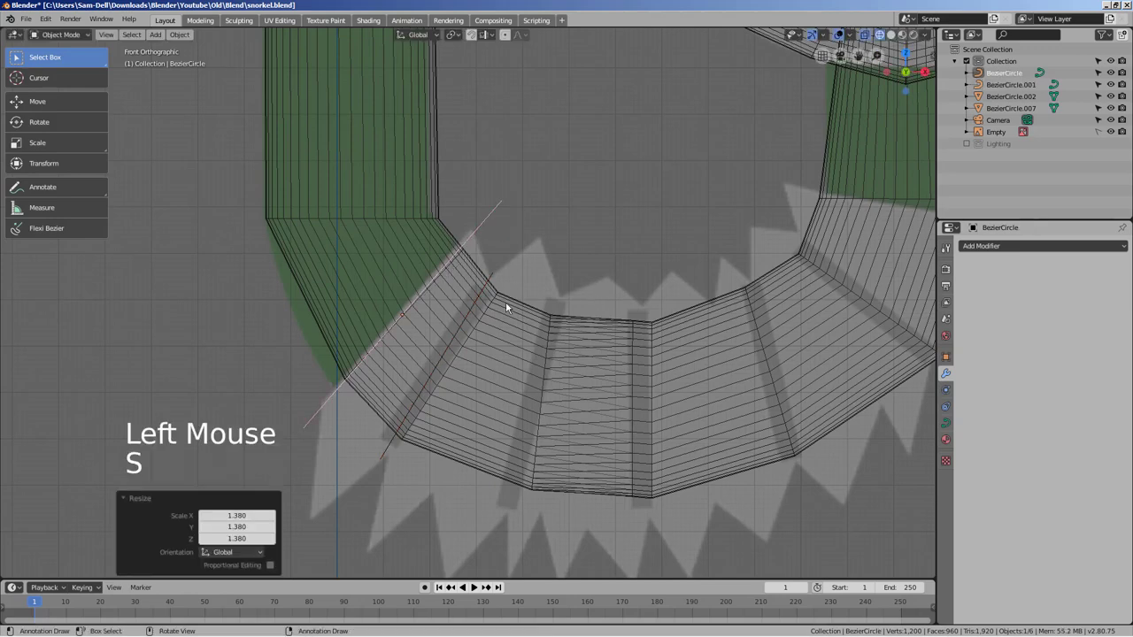
# Duplicate and tilt two more circle cross-sections along the lower bend
pyautogui.press('shift+d')
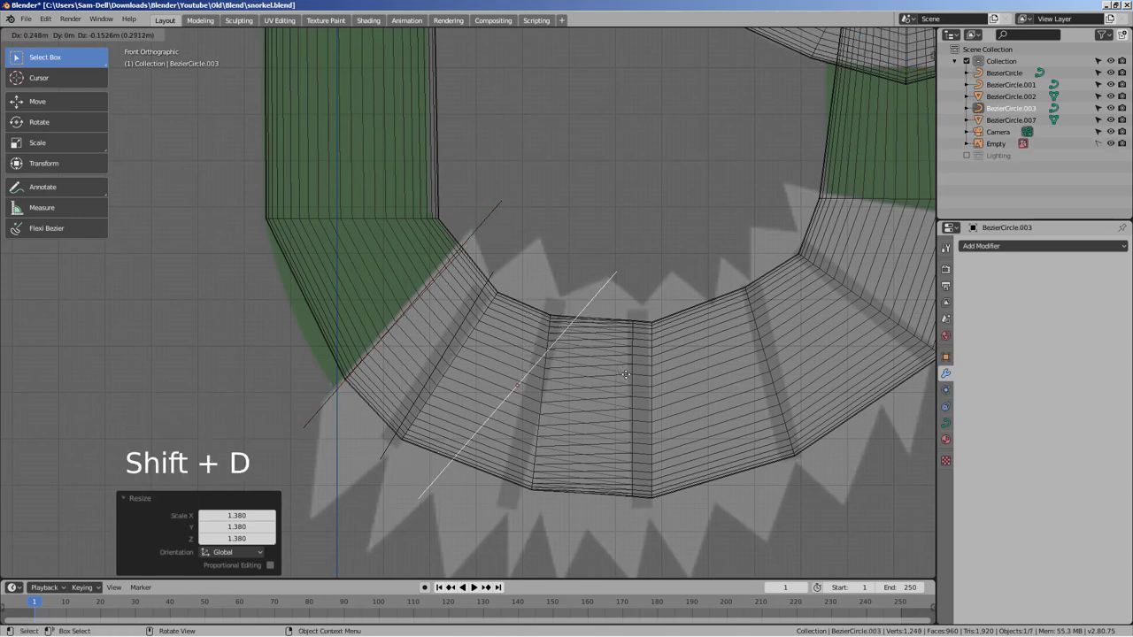
pyautogui.press('r')
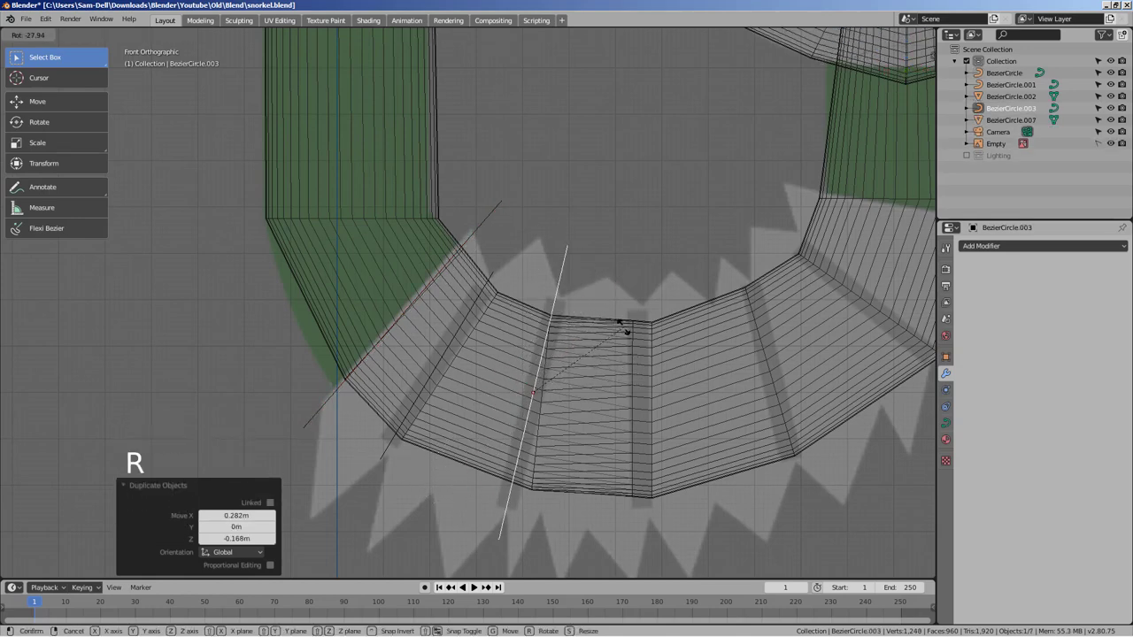
pyautogui.press('shift+d')
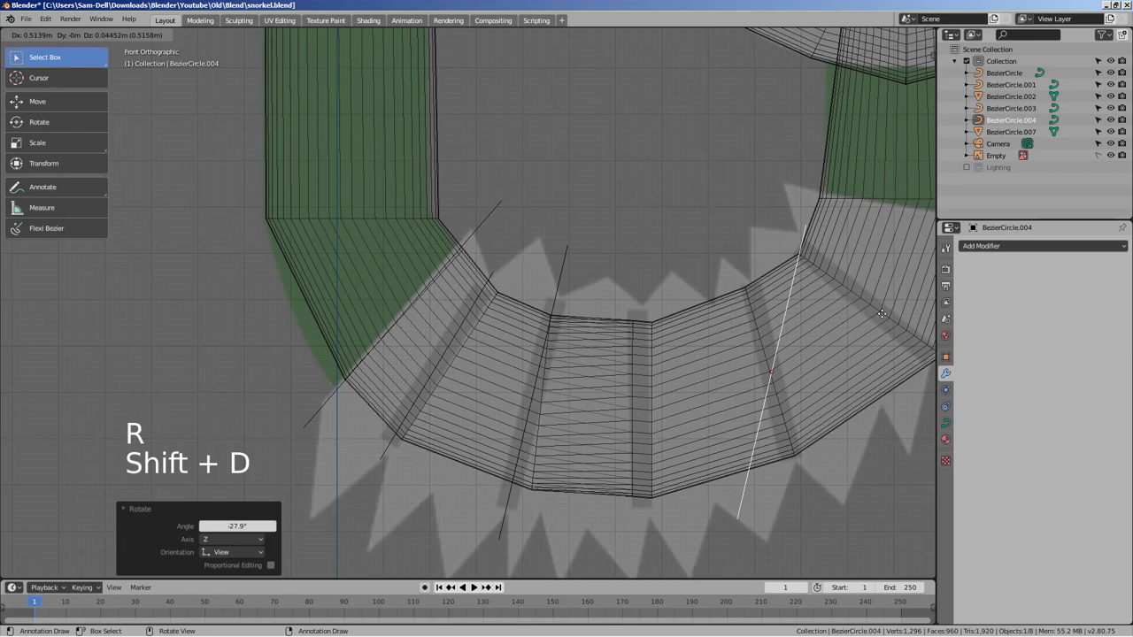
pyautogui.press('r')
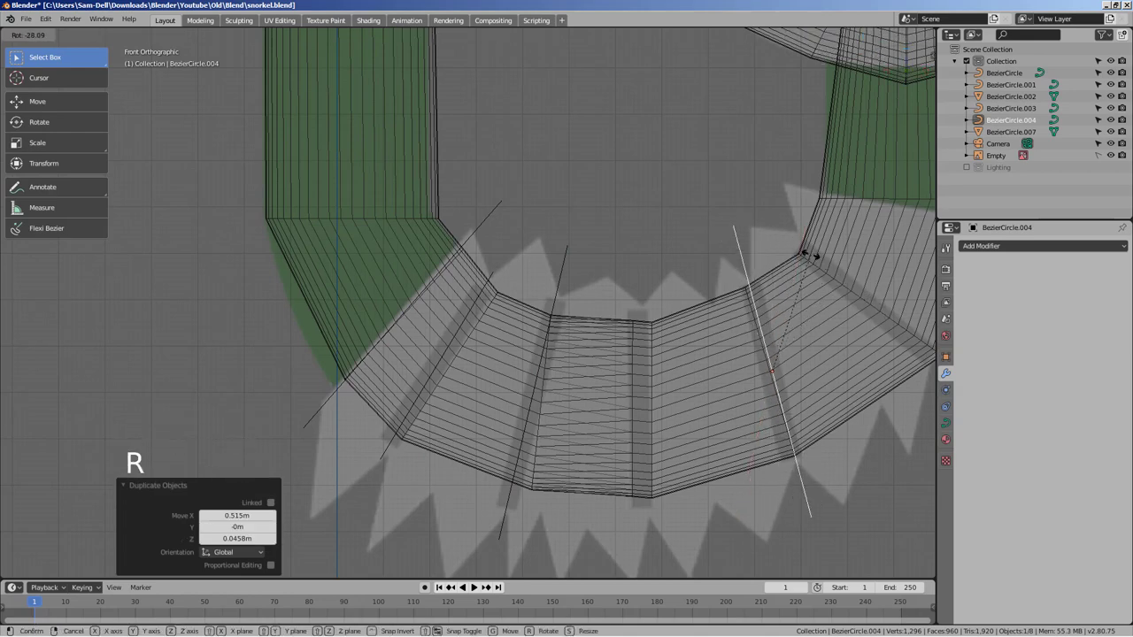
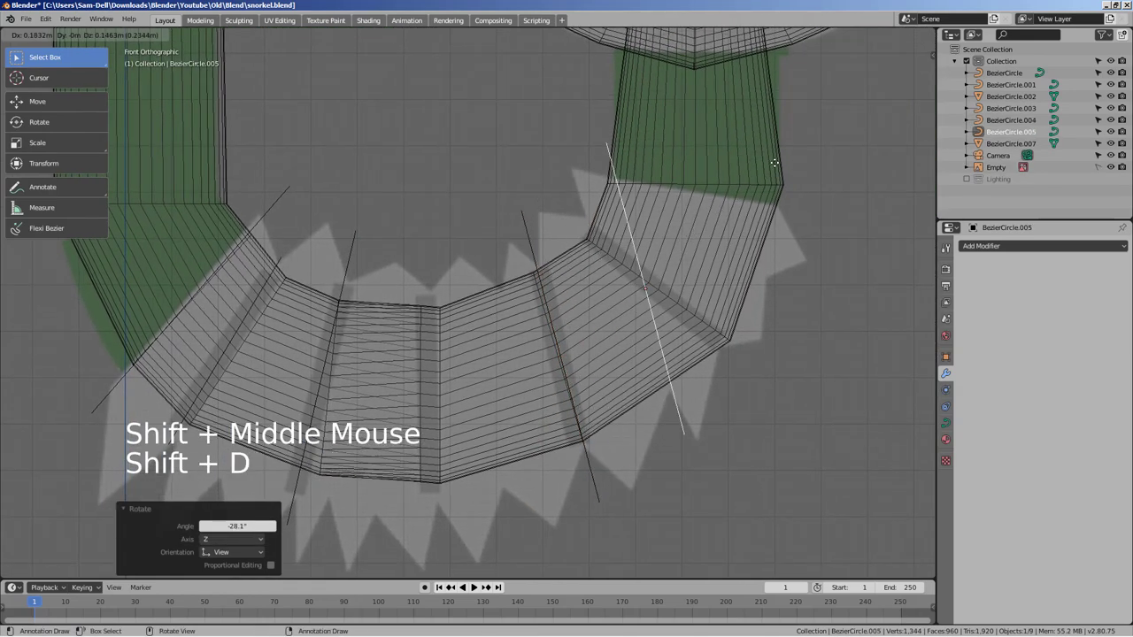
pyautogui.press('r')
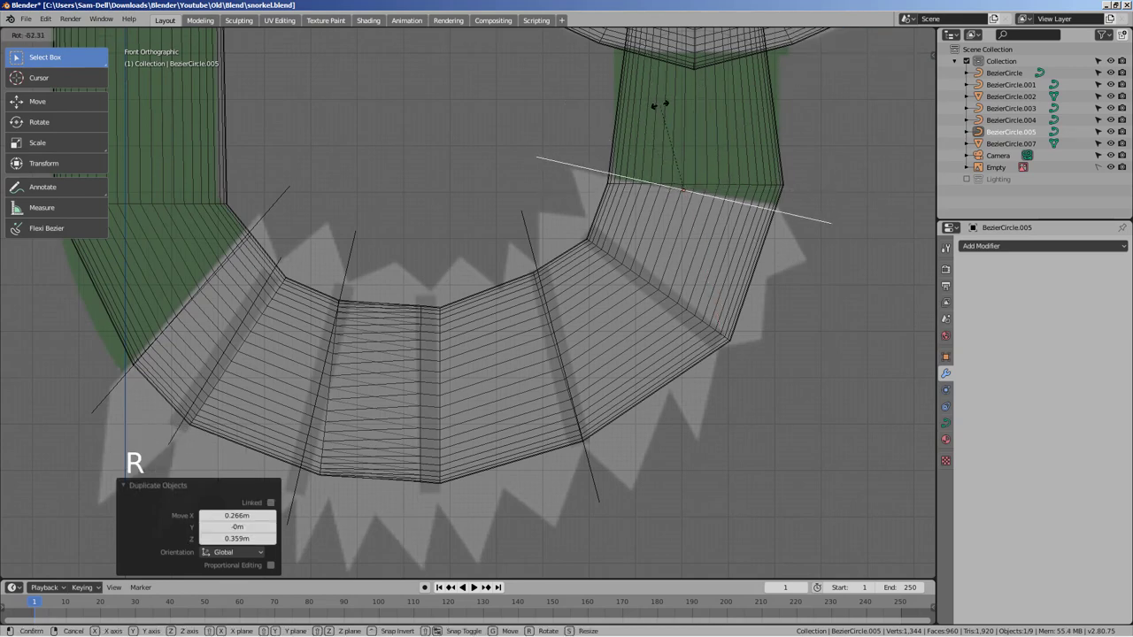
pyautogui.click(267, 292)
pyautogui.click(285, 263)
# Place the remaining rotated circle copies to complete nine cross-sections along the bend
pyautogui.press('shift+d')
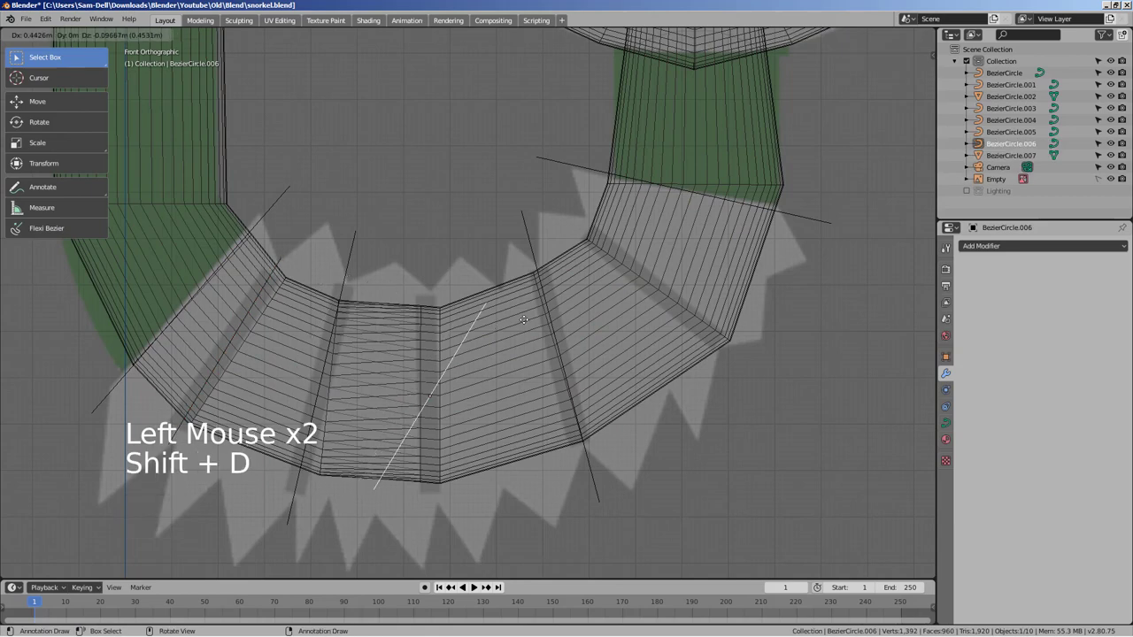
pyautogui.press('r')
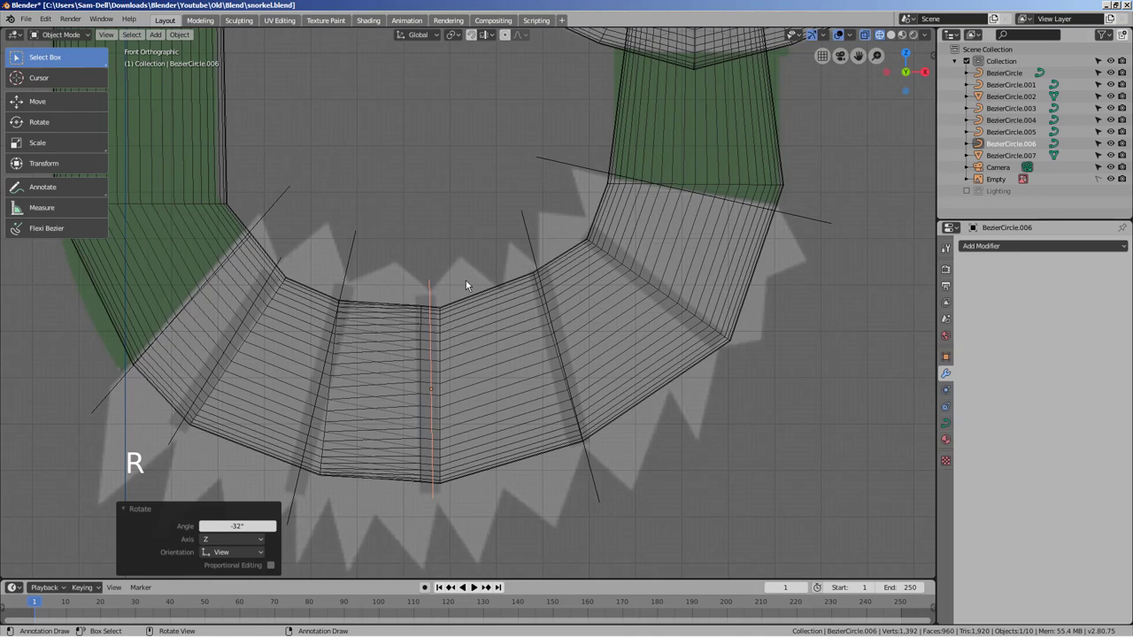
pyautogui.press('g')
pyautogui.press('shift+d')
pyautogui.press('r')
pyautogui.press('g')
pyautogui.press('r')
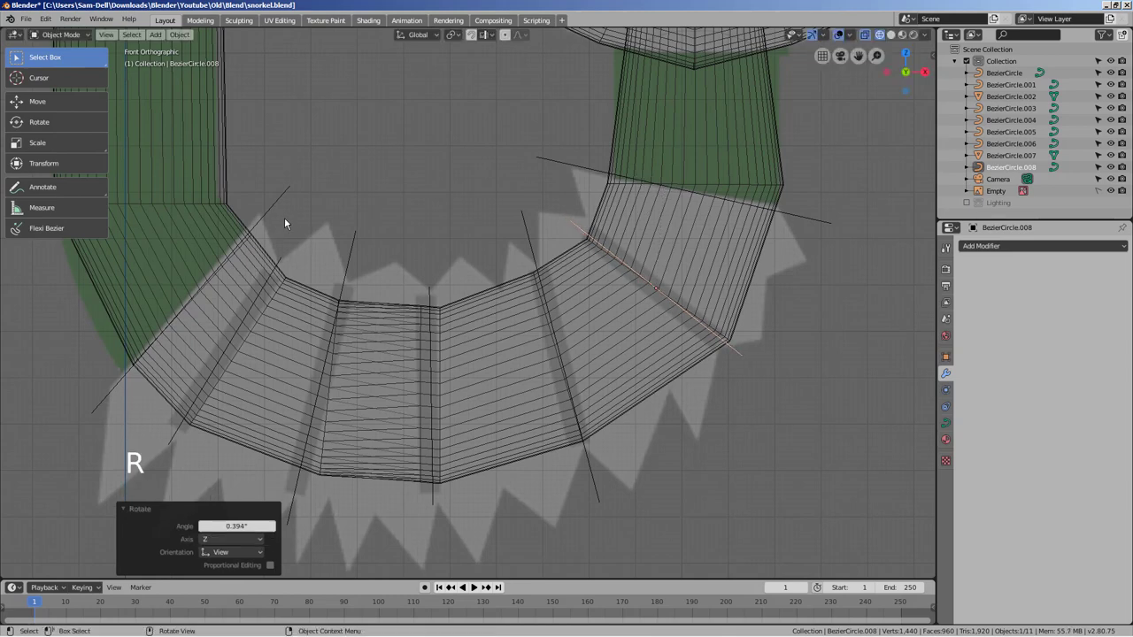
# Hide the old lower tube mesh and box-select all the circle curves
pyautogui.click(694, 150)
pyautogui.press('h')
pyautogui.press('b')
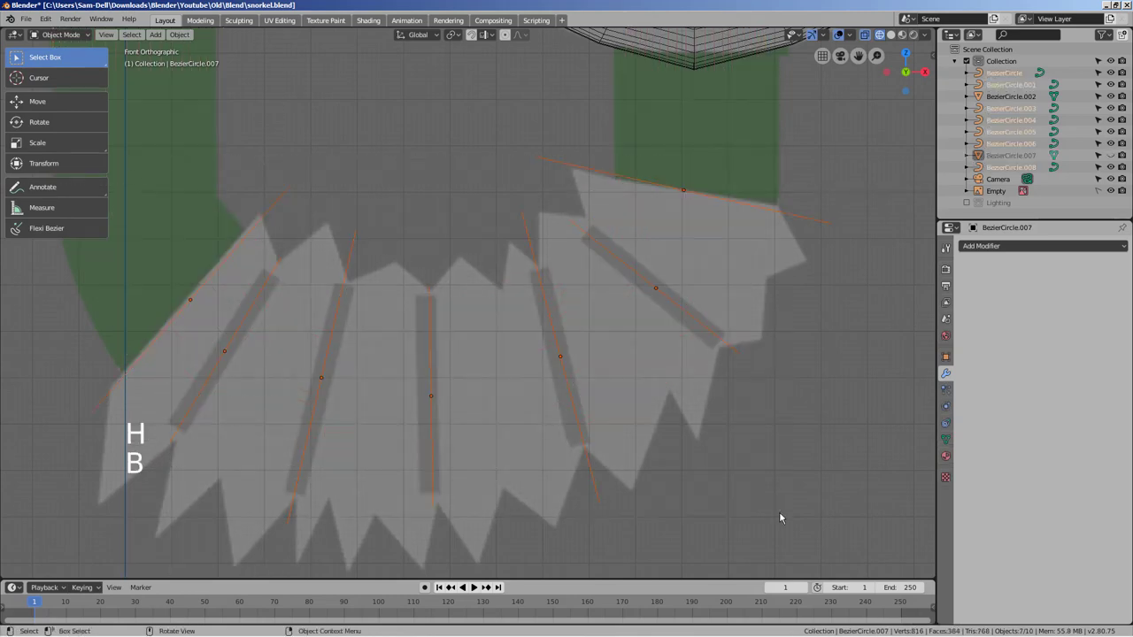
pyautogui.click(785, 513)
# Box-select the circles and try joining and converting them from the Object menu
pyautogui.press('b')
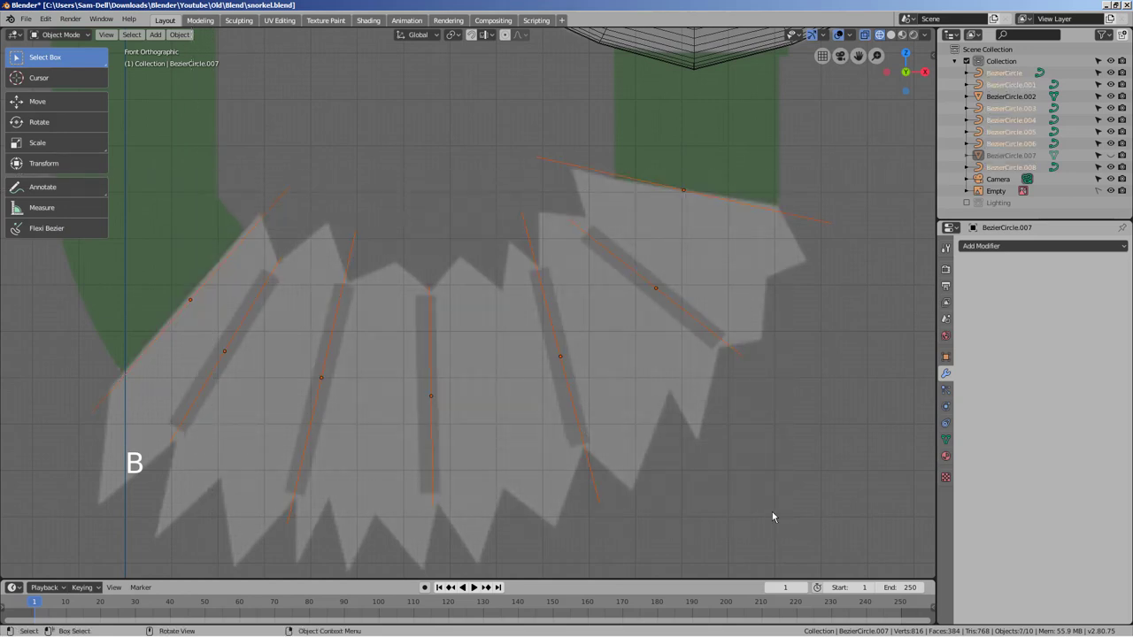
pyautogui.press('ctrl+j')
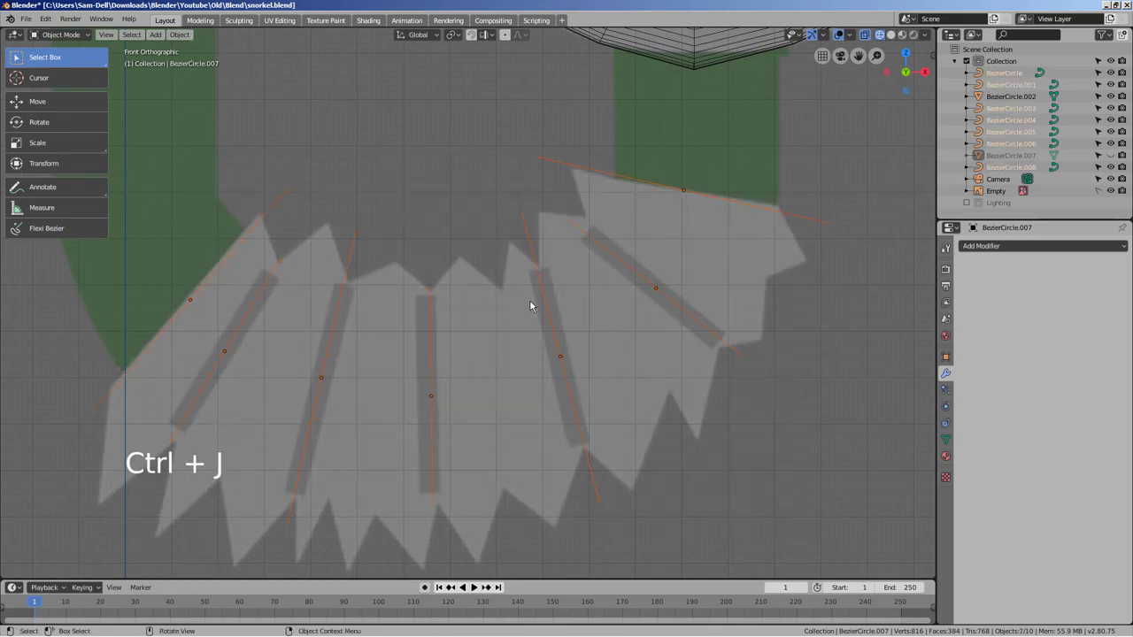
pyautogui.click(187, 30)
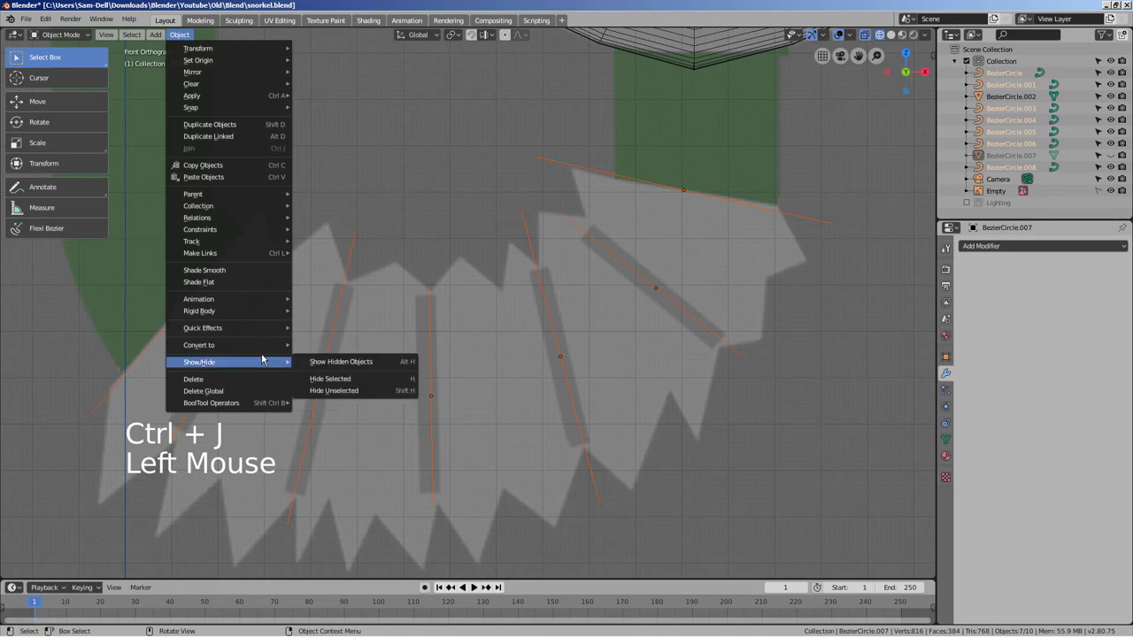
pyautogui.click(508, 210)
pyautogui.press('Tab')
pyautogui.click(580, 238)
pyautogui.click(189, 43)
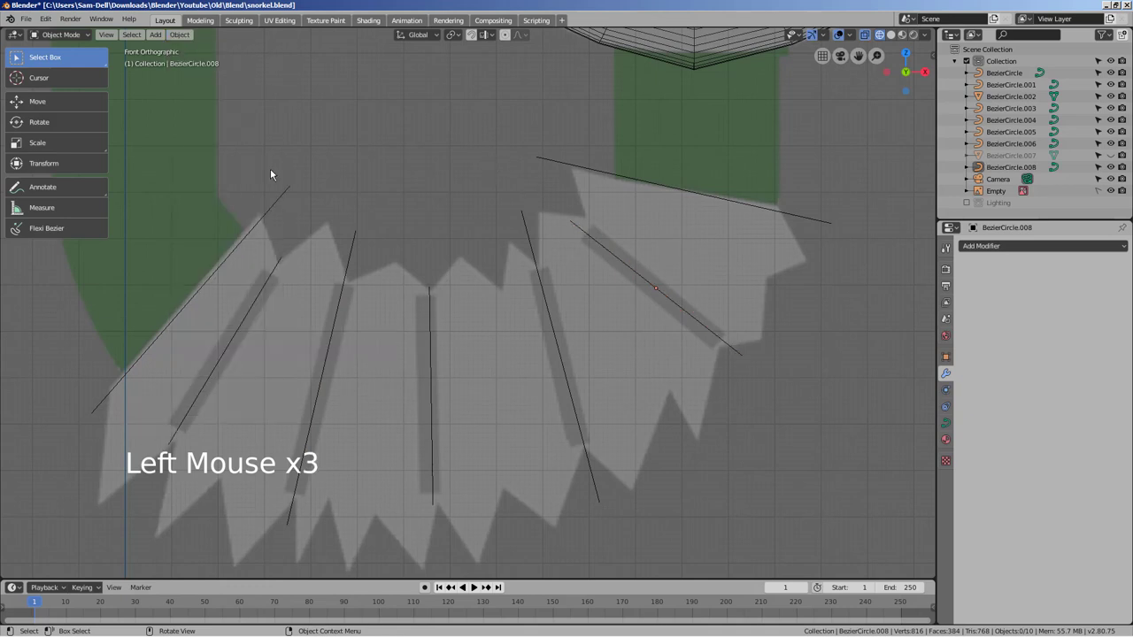
# Reselect all circles, convert them to meshes and enter Edit Mode on the 336 vertices
pyautogui.press('b')
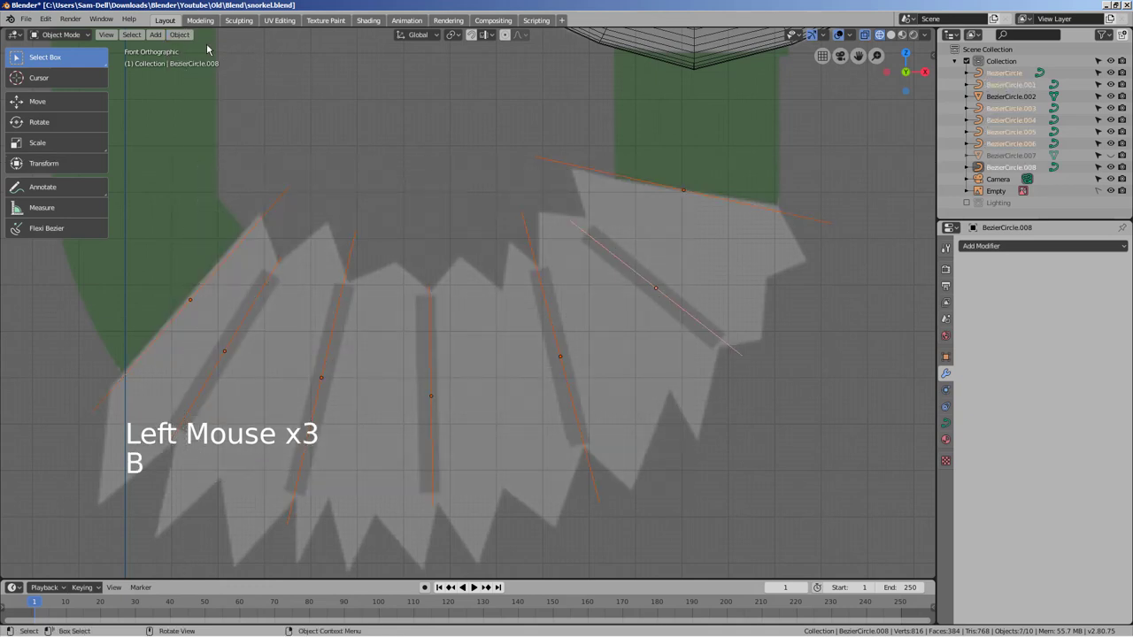
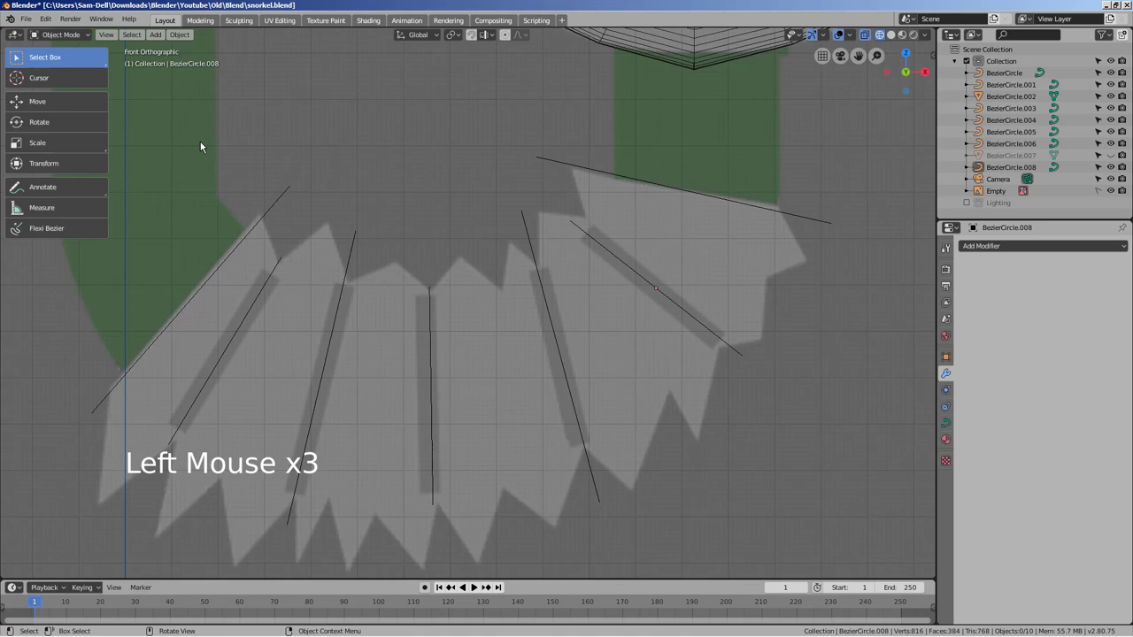
pyautogui.press('b')
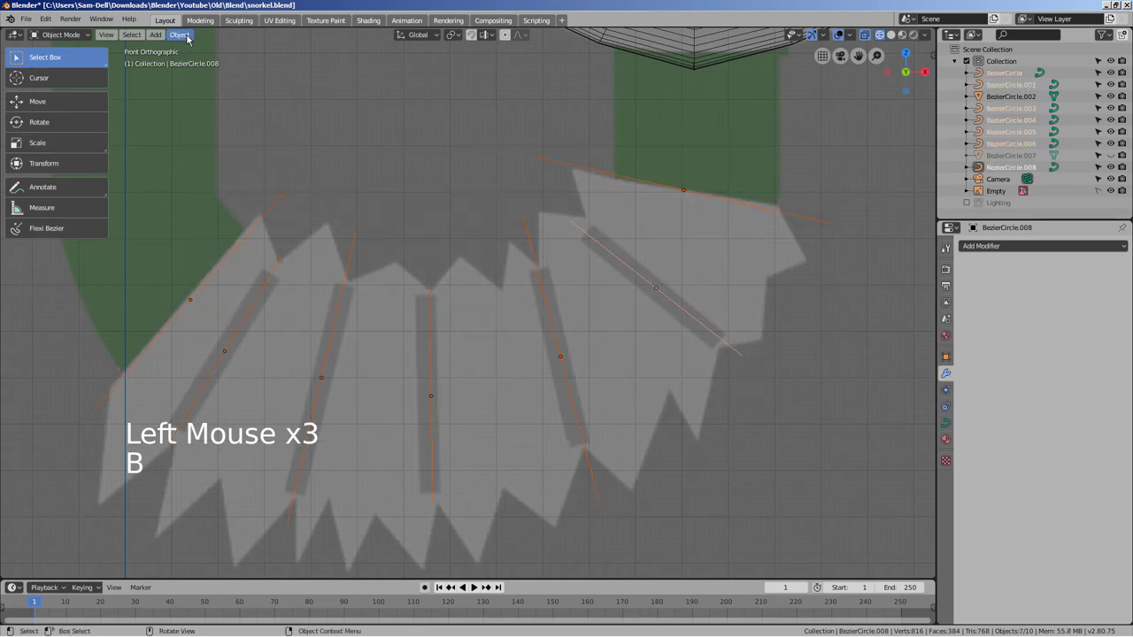
pyautogui.click(192, 35)
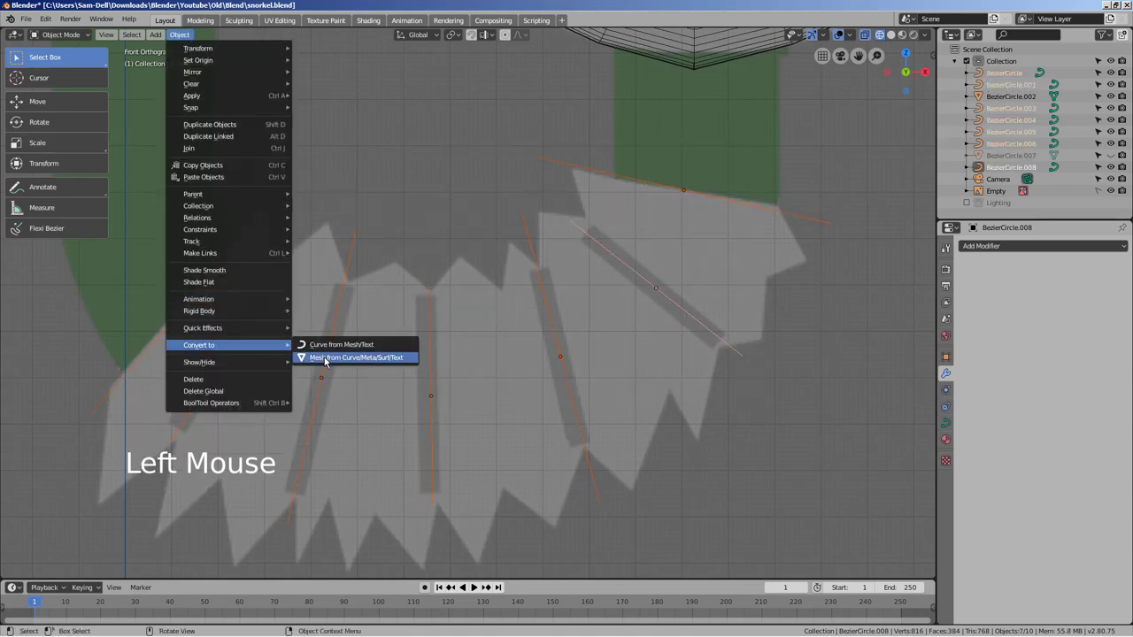
pyautogui.press('Tab')
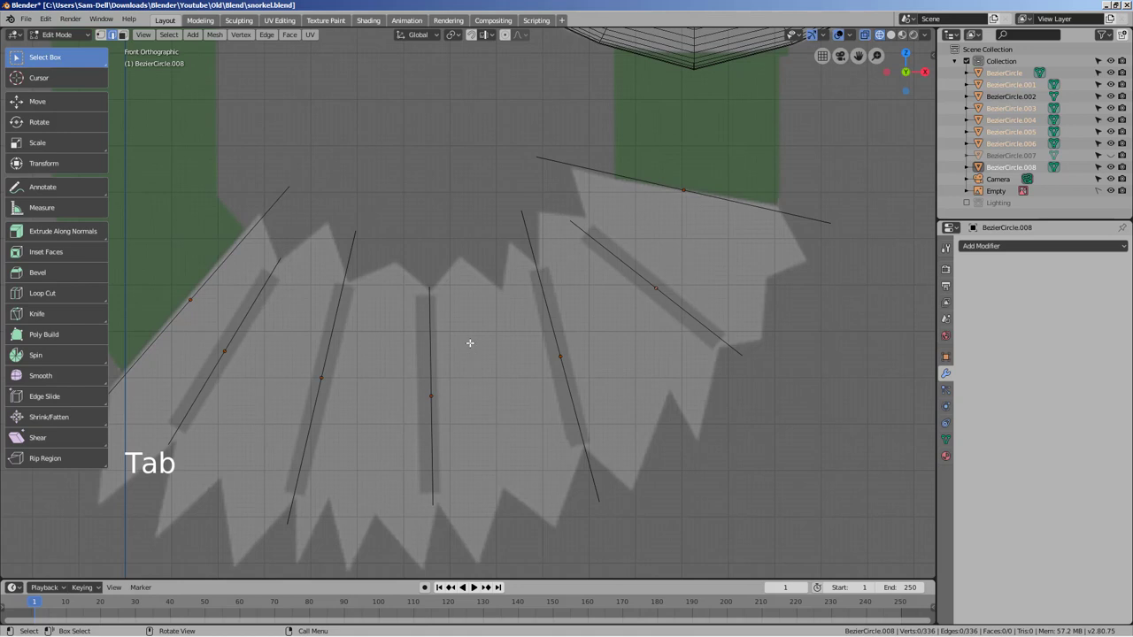
# Join the circle meshes into one object (Ctrl+J), select all vertices and bring up LoopTools for bridging
pyautogui.press('Tab')
pyautogui.press('ctrl+j')
pyautogui.press('Tab')
pyautogui.press('a')
pyautogui.press('1')
pyautogui.rightClick(651, 183)
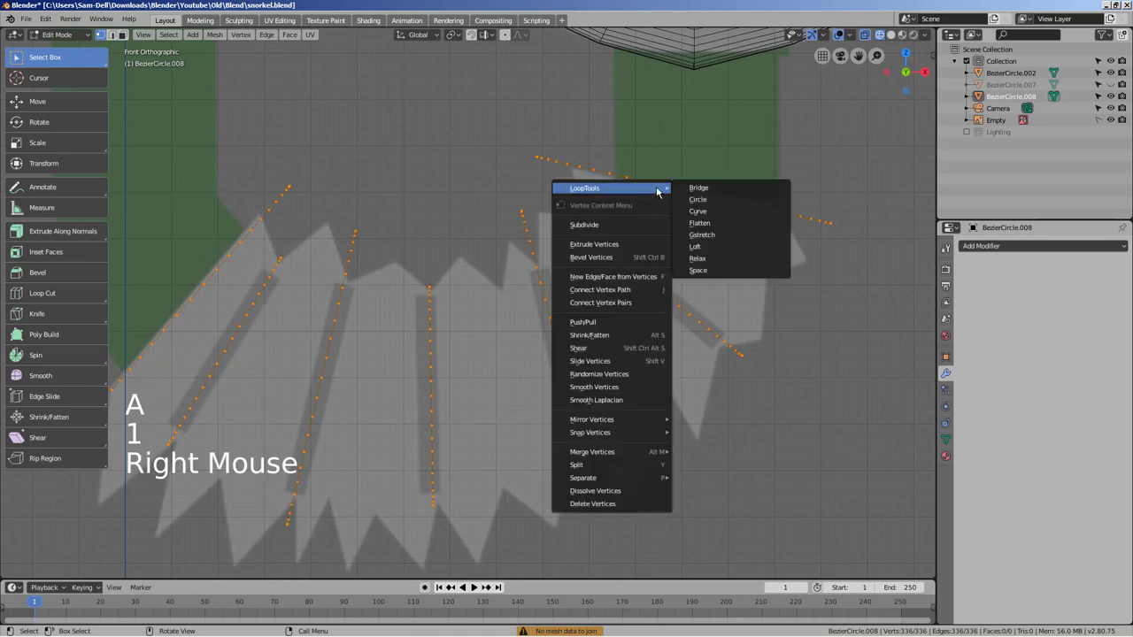
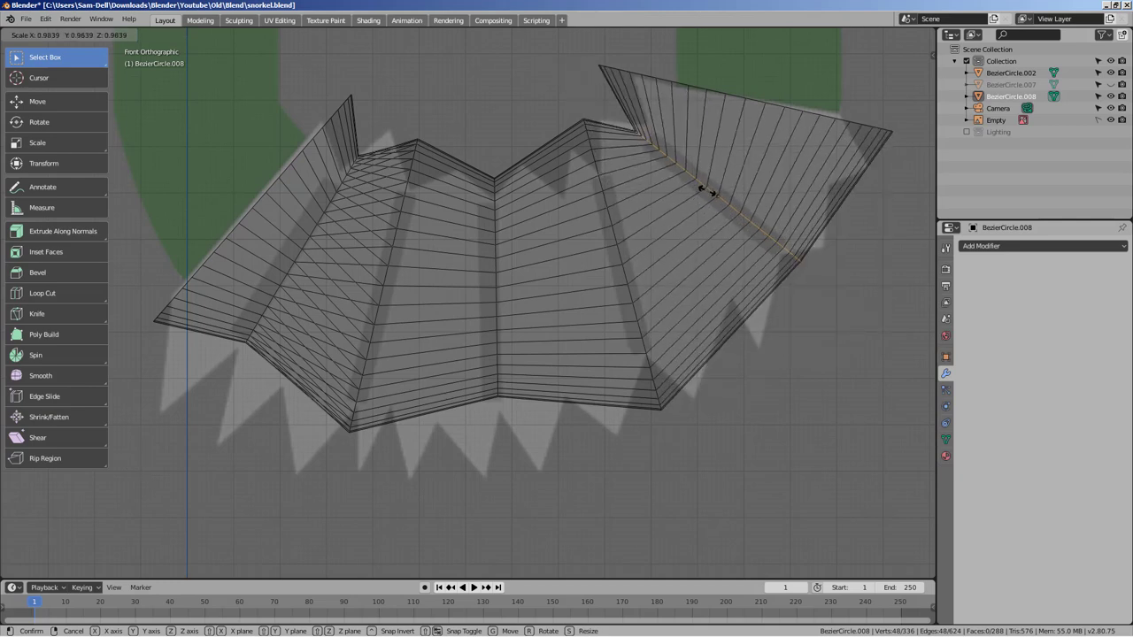
# Shrink the first flap end loop so the mouthpiece flap narrows
pyautogui.press('r')
pyautogui.press('ctrl+z')
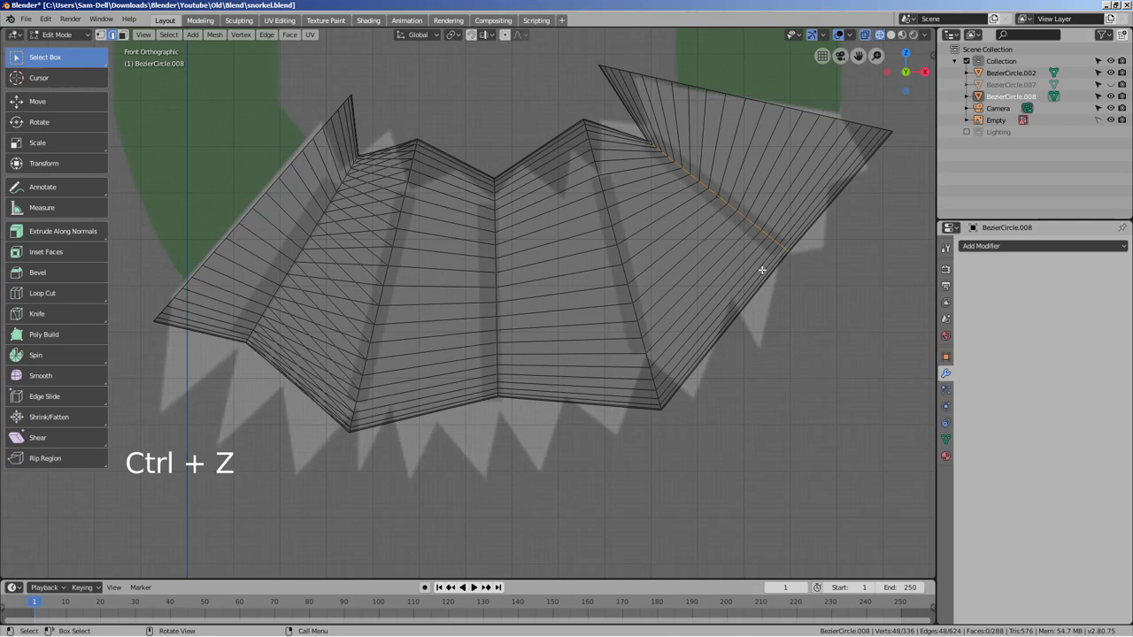
pyautogui.scroll(-3)
pyautogui.press('shift+z')
pyautogui.press('shift+z')
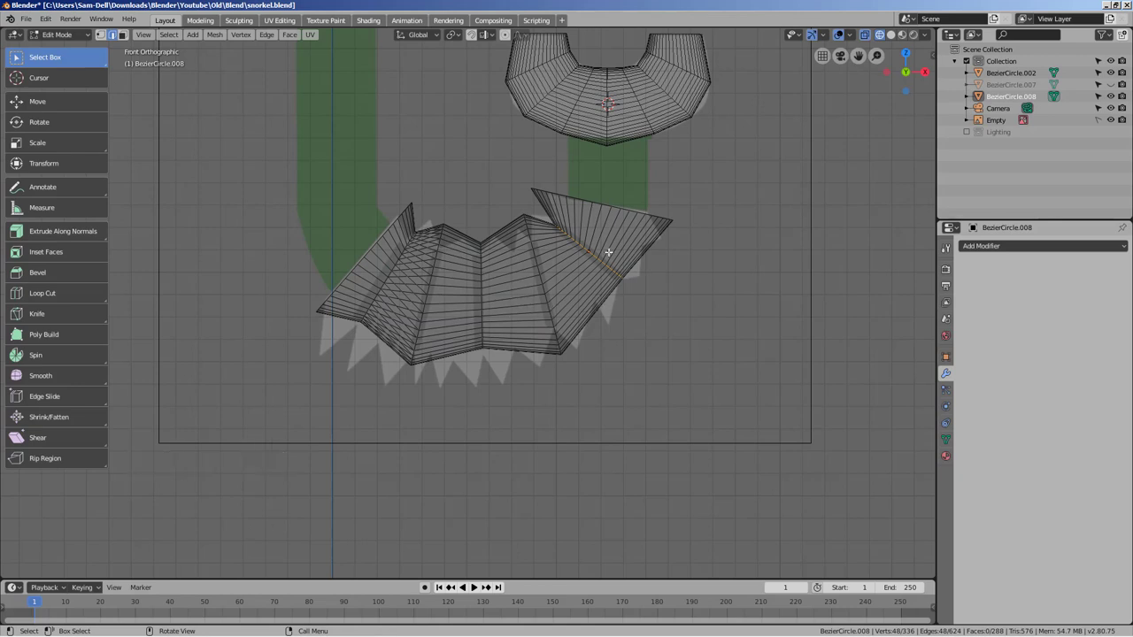
# Scale down and reposition the flap's outer edge loop to taper it
pyautogui.click(642, 208)
pyautogui.press('s')
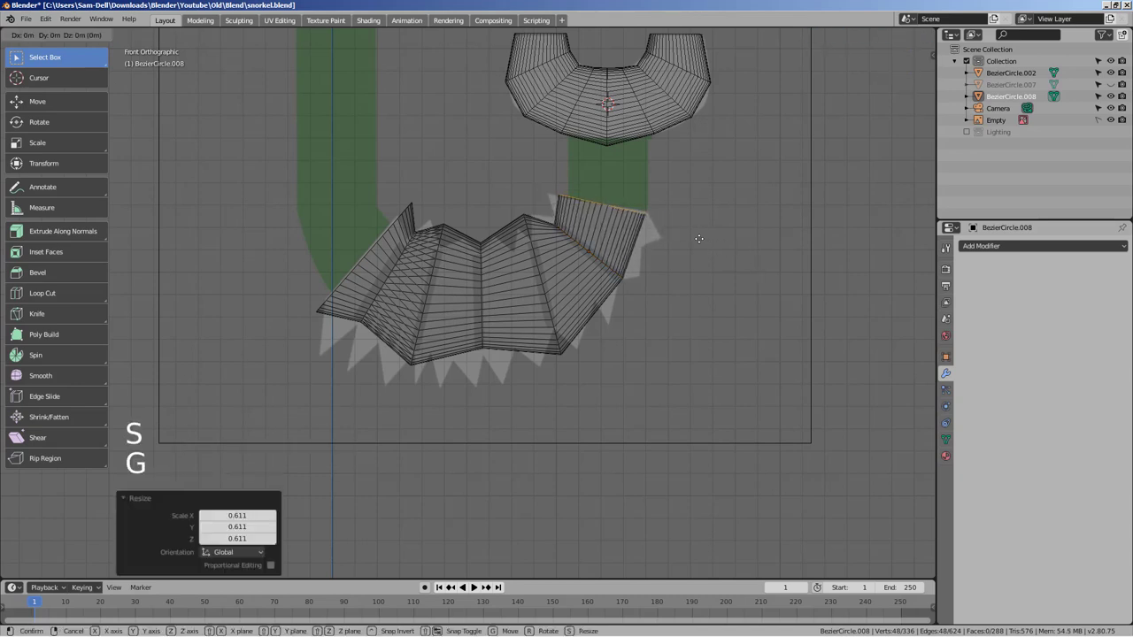
pyautogui.press('g')
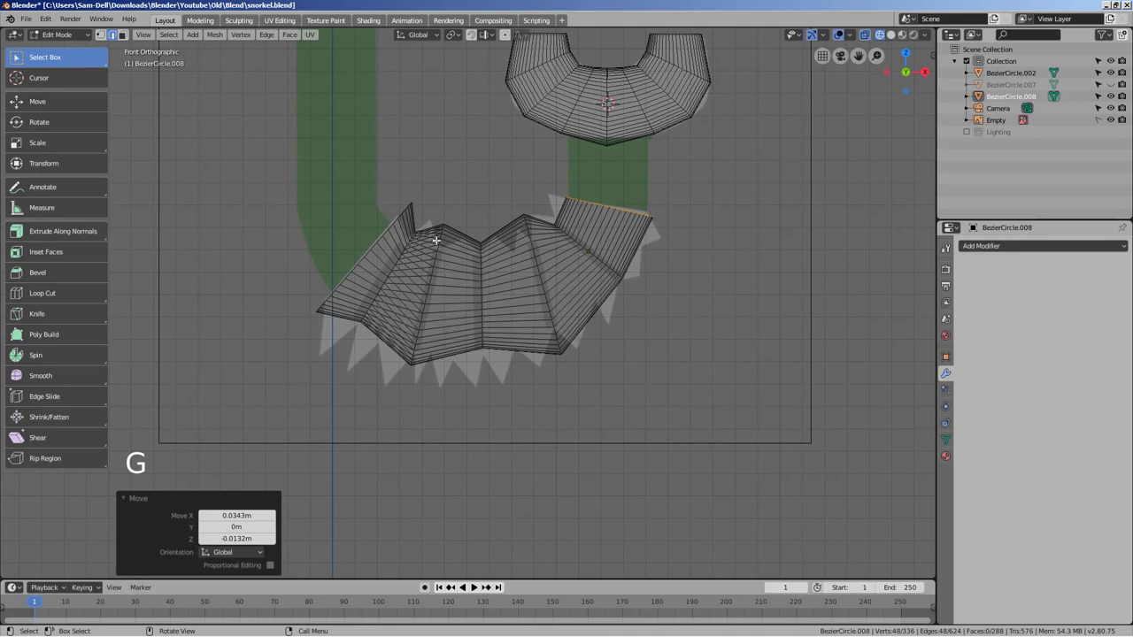
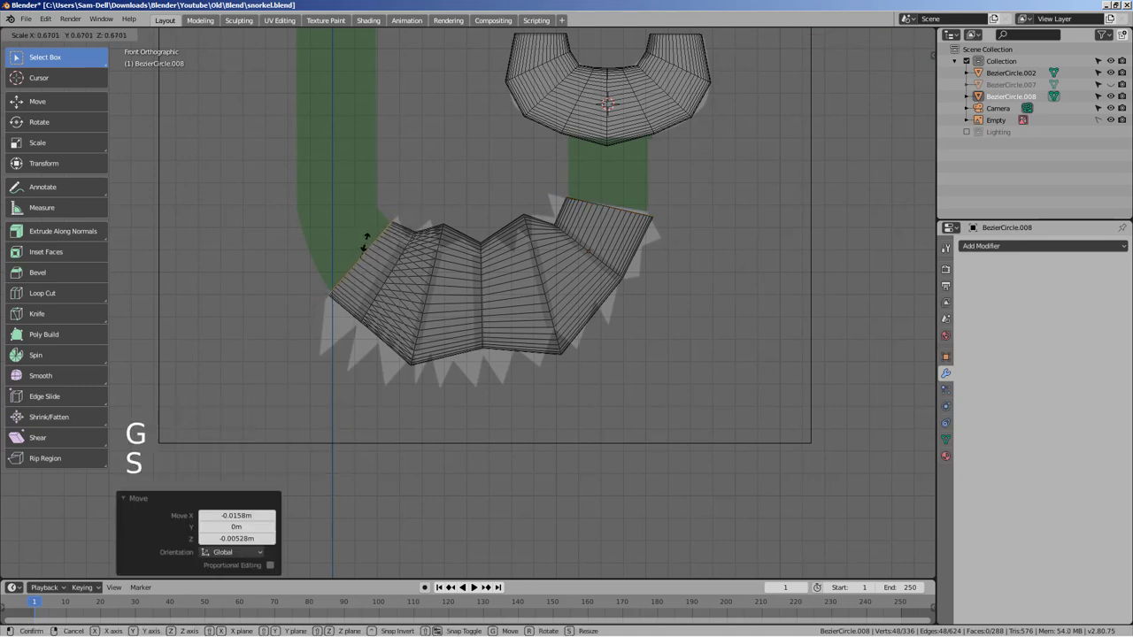
pyautogui.click(564, 420)
pyautogui.scroll(-3)
# Leave Edit Mode and unhide the tube so the whole mouthpiece shows again
pyautogui.press('Tab')
pyautogui.scroll(-3)
pyautogui.scroll(-3)
pyautogui.middleClick(561, 397)
pyautogui.scroll(3)
pyautogui.press('alt+h')
pyautogui.press('shift+a')
pyautogui.click(714, 348)
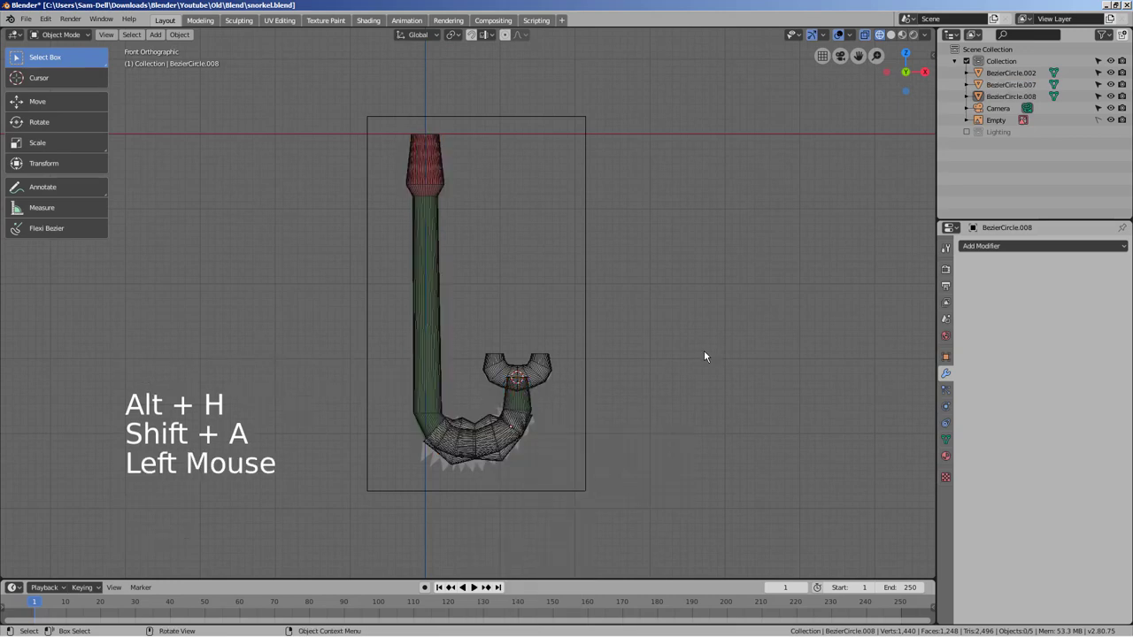
# Show the snorkel in solid shading and frame it in the viewport
pyautogui.press('Tab')
pyautogui.press('Tab')
pyautogui.press('shift+z')
pyautogui.middleClick(704, 356)
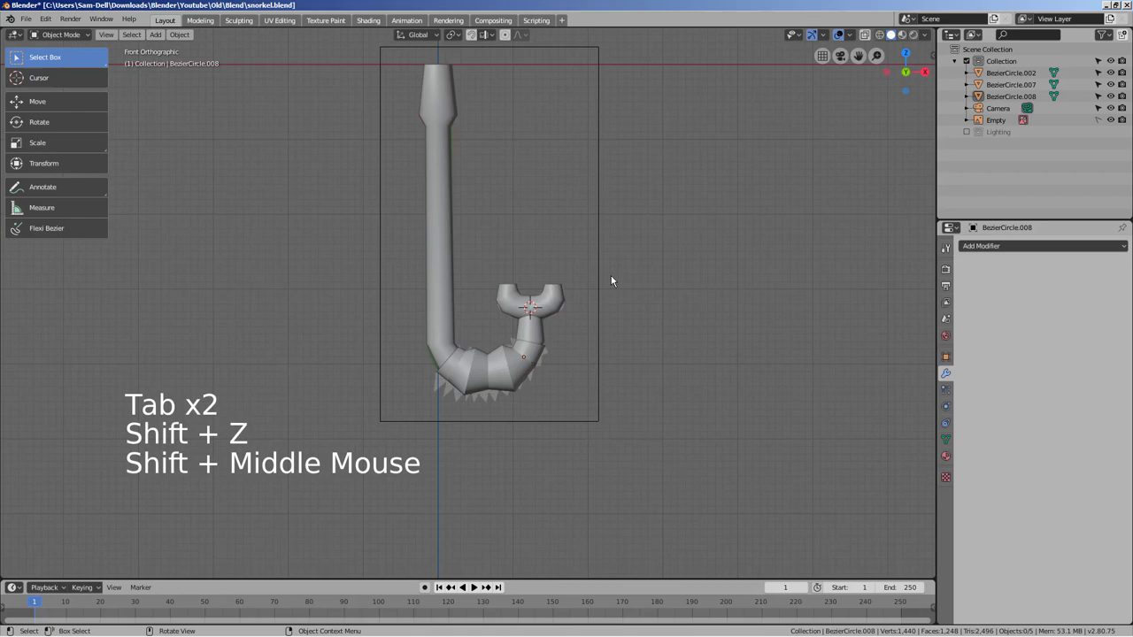
pyautogui.press('shift+z')
pyautogui.press('shift+z')
pyautogui.middleClick(561, 275)
# Toggle in and out of Edit Mode while zooming in on the top piece
pyautogui.press('Tab')
pyautogui.click(530, 313)
pyautogui.press('Tab')
pyautogui.click(531, 317)
pyautogui.press('shift+z')
pyautogui.scroll(3)
pyautogui.scroll(3)
# Select the red top piece BezierCircle.007 and enter Edit Mode on it
pyautogui.press('1')
pyautogui.press('2')
pyautogui.press('2')
pyautogui.press('3')
pyautogui.press('1')
pyautogui.click(561, 303)
pyautogui.press('Tab')
# Switch to face select and select all of the top piece's geometry
pyautogui.press('2')
pyautogui.press('2')
pyautogui.press('3')
pyautogui.press('b')
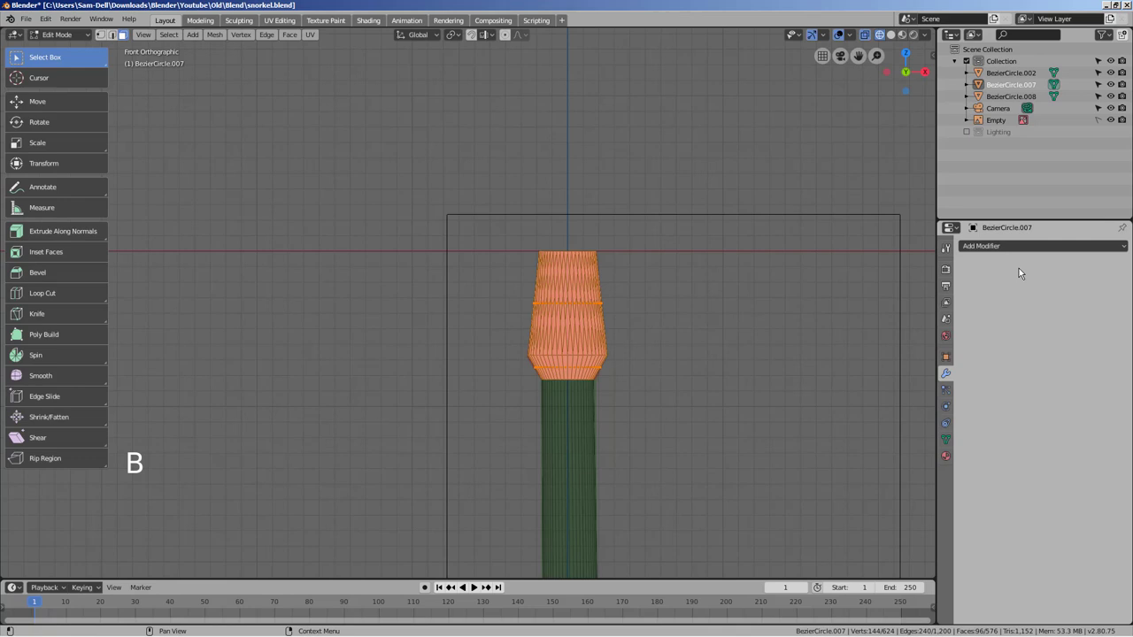
# Return to Object Mode and bring up the Add Modifier list for the top piece
pyautogui.middleClick(737, 339)
pyautogui.click(526, 298)
pyautogui.press('Tab')
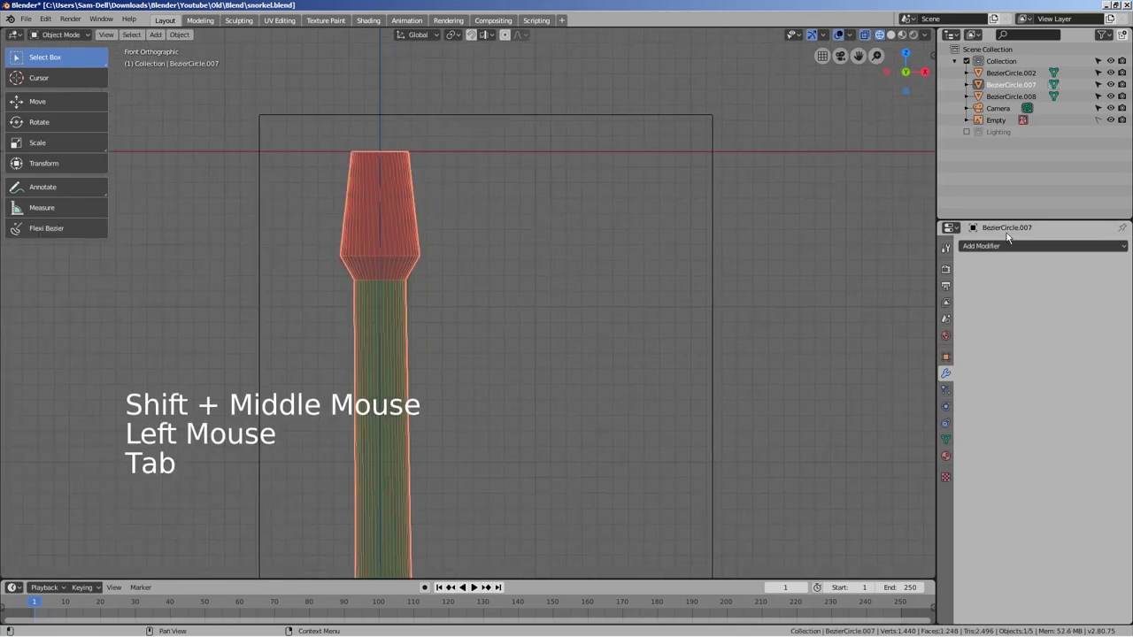
pyautogui.click(1025, 252)
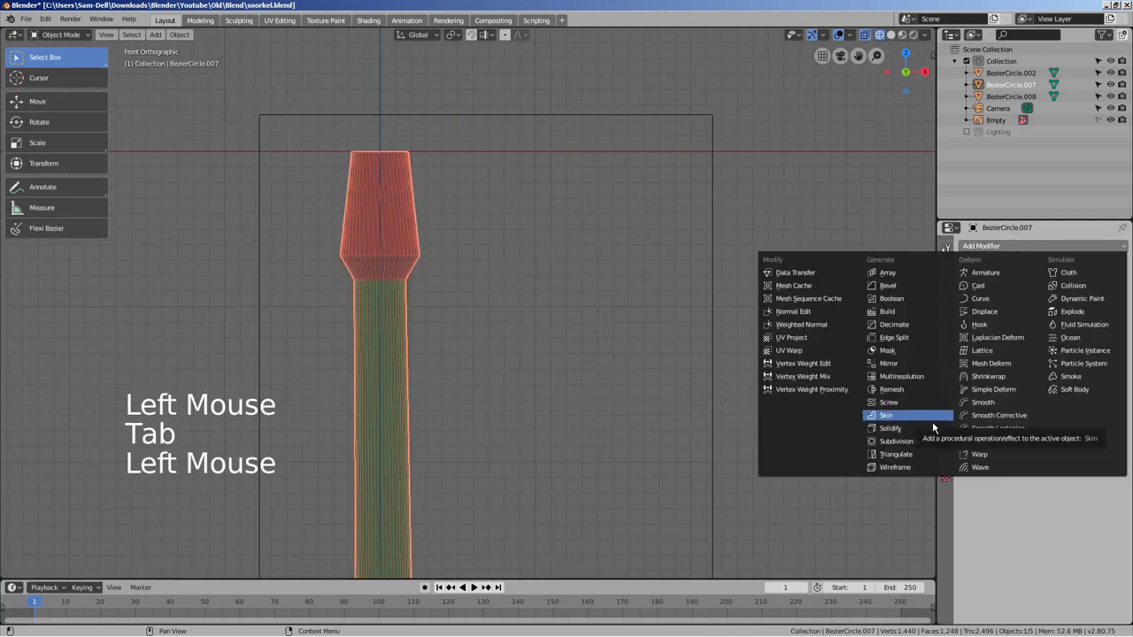
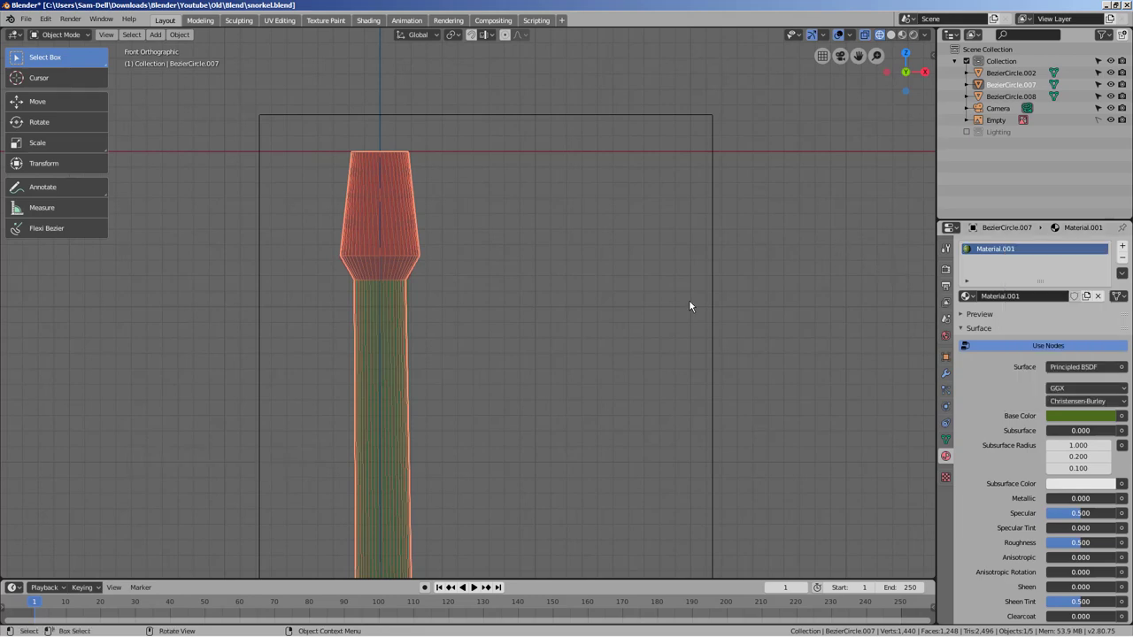
# With solid shading on, enter Edit Mode and select all faces of the top piece
pyautogui.click(909, 40)
pyautogui.click(893, 34)
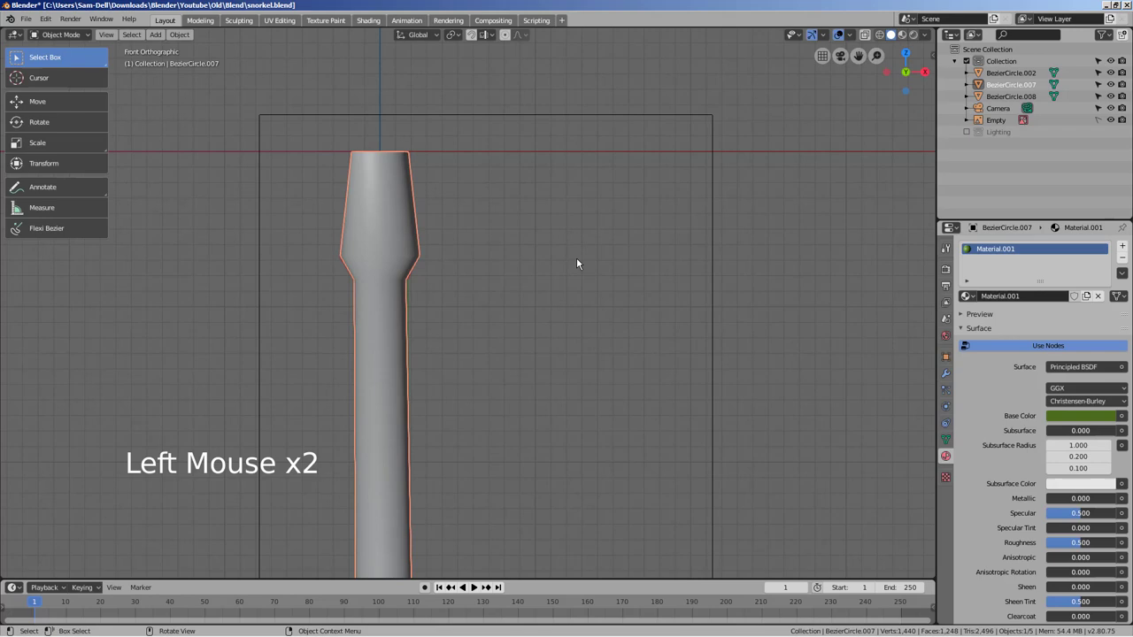
pyautogui.press('Tab')
pyautogui.press('b')
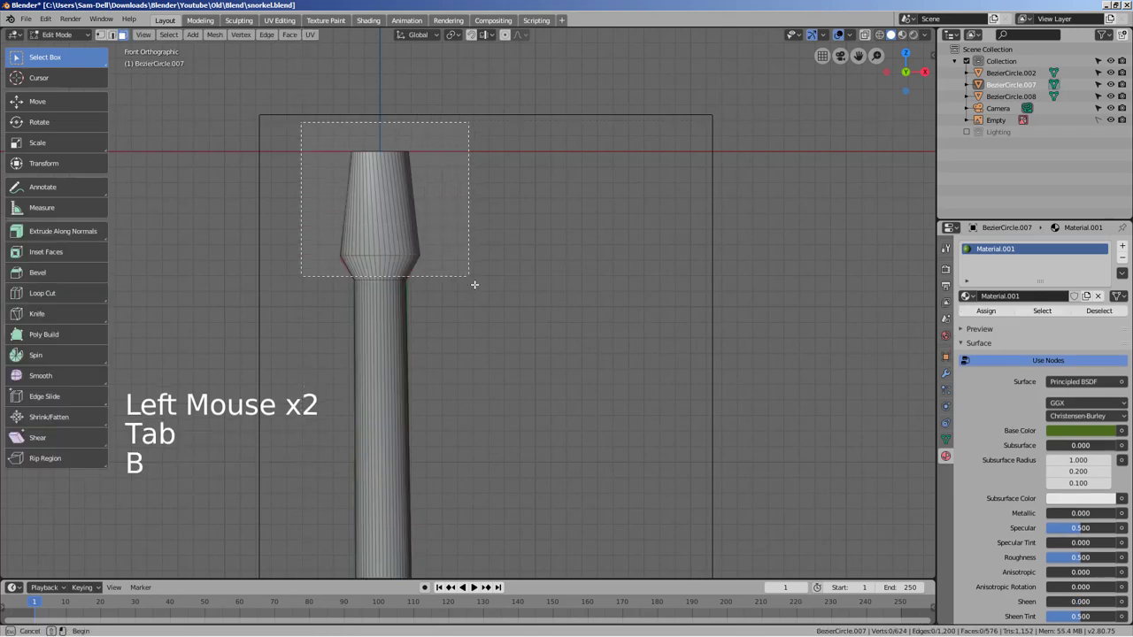
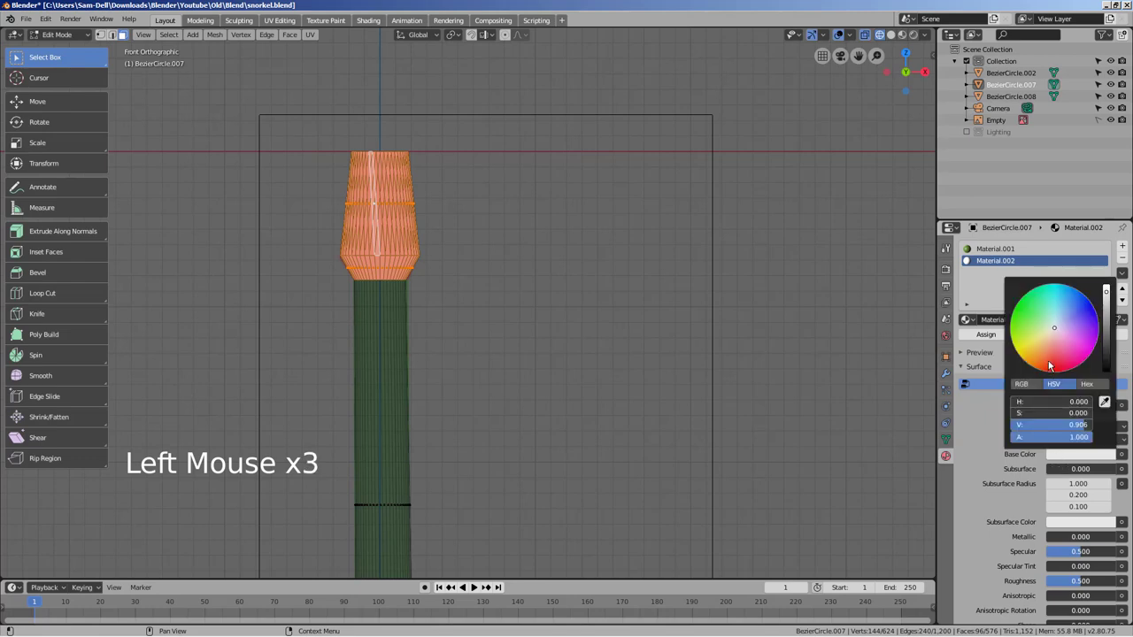
# Add red Material.002, assign it to the top faces and preview the material colours
pyautogui.click(821, 356)
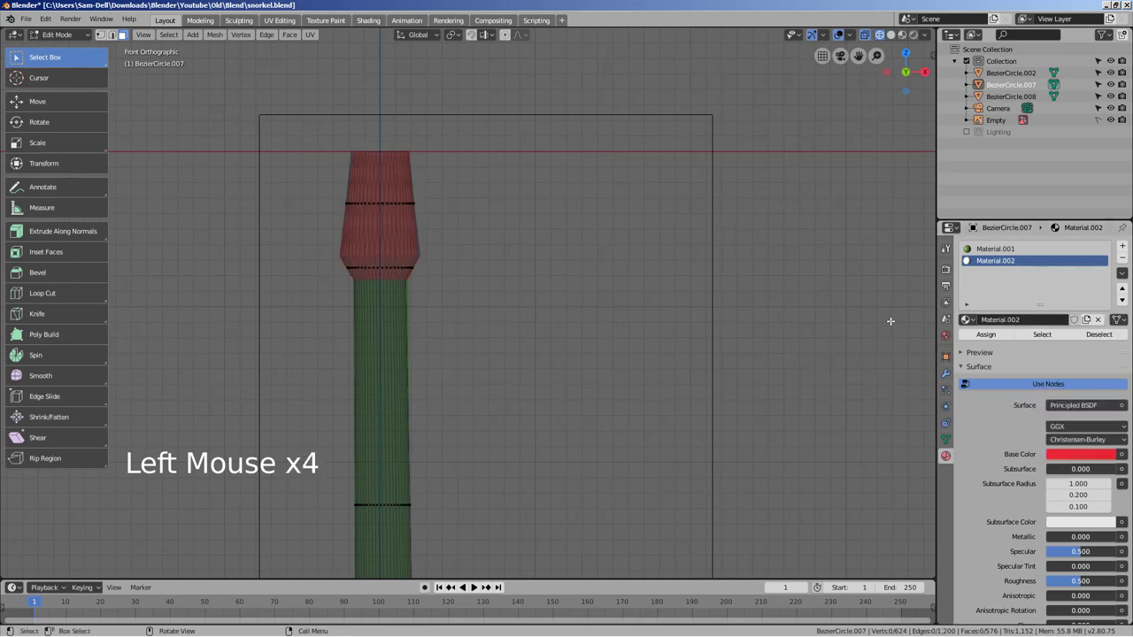
pyautogui.press('ctrl+z')
pyautogui.click(980, 339)
pyautogui.click(724, 353)
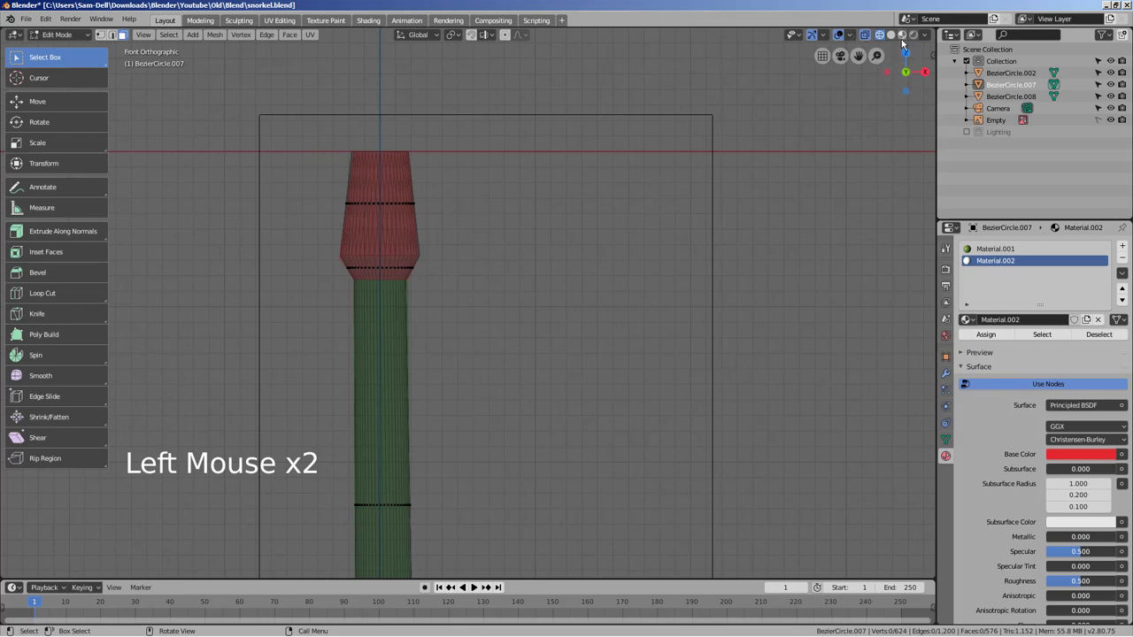
pyautogui.click(668, 278)
# Inspect the red top along the tube and finish editing the top piece
pyautogui.middleClick(702, 383)
pyautogui.middleClick(665, 322)
pyautogui.press('Tab')
pyautogui.press('Tab')
pyautogui.press('shift+z')
pyautogui.press('shift+z')
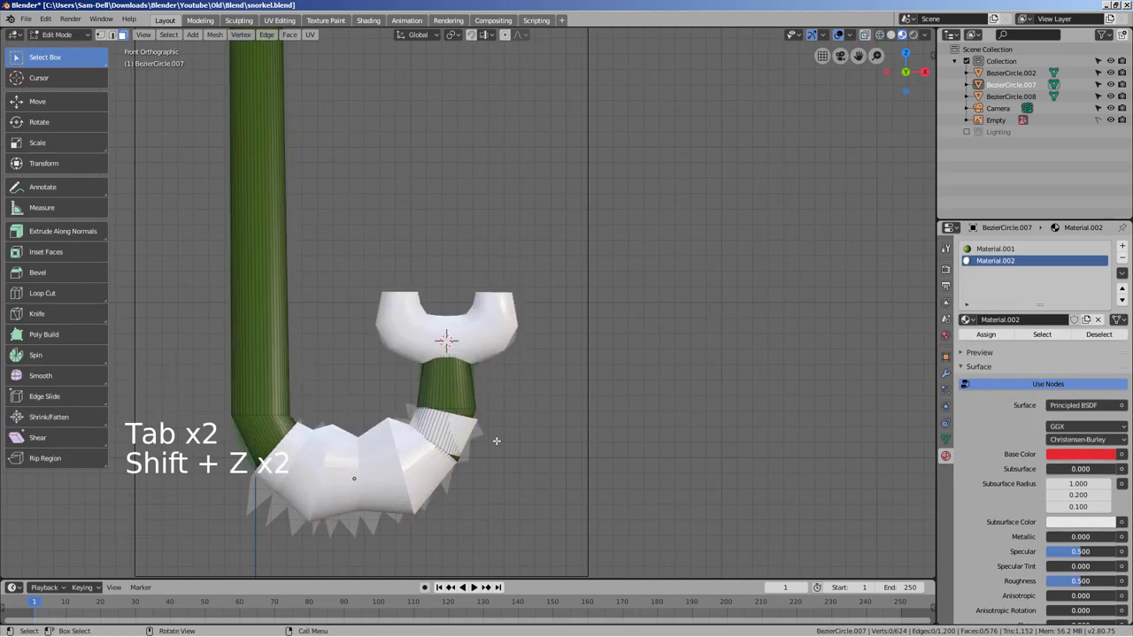
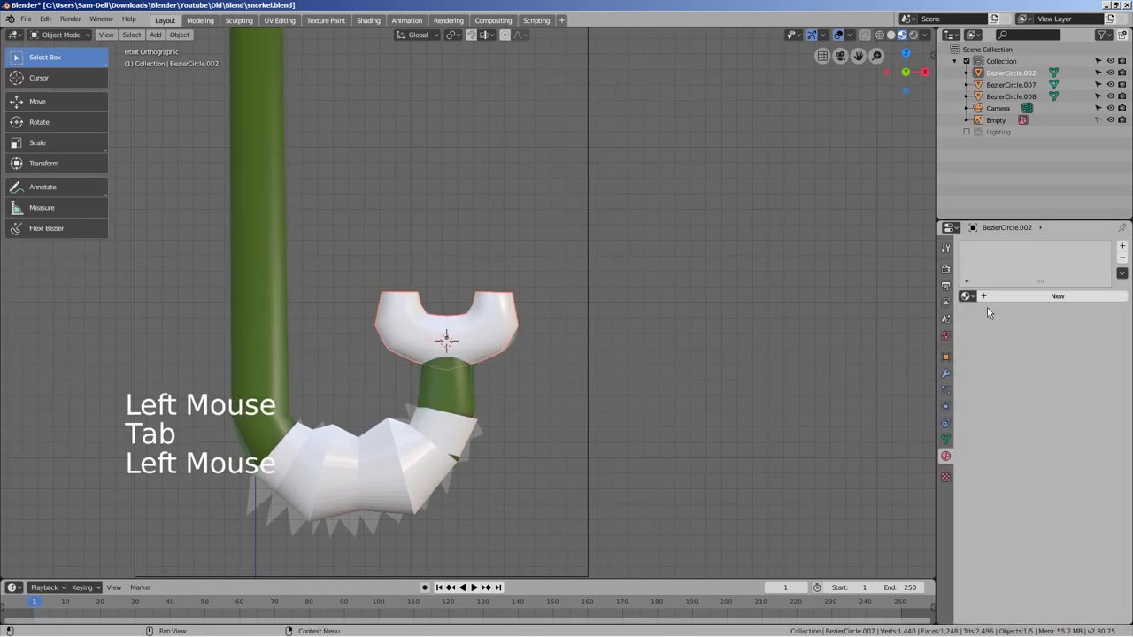
# Create white Material.003 on the lower part and reuse it on the mouthpiece
pyautogui.click(1021, 297)
pyautogui.click(1098, 423)
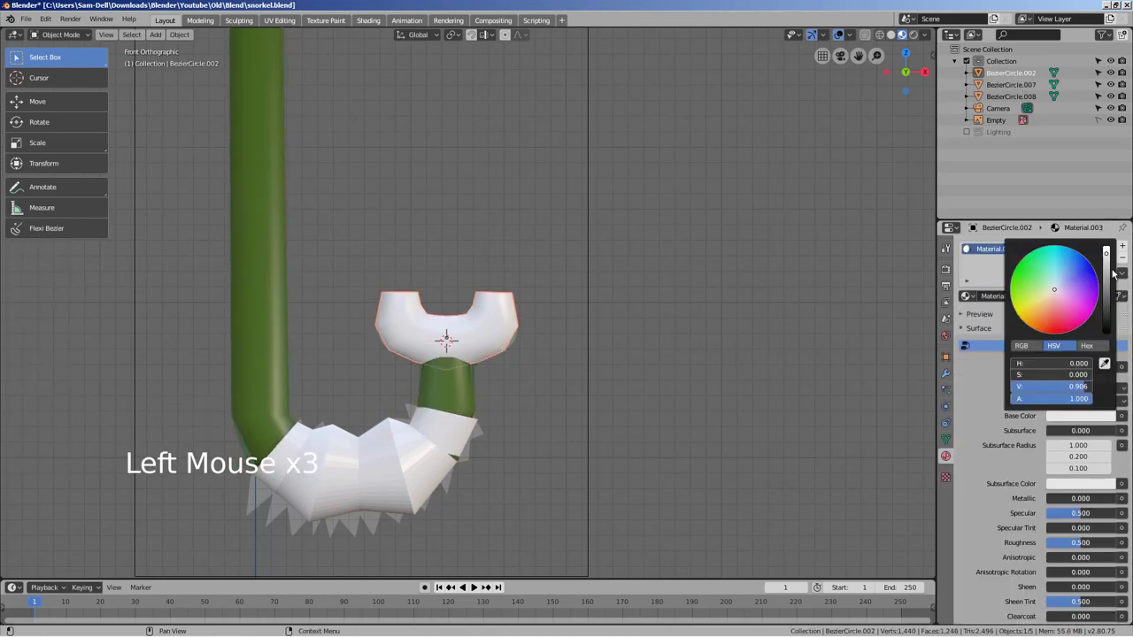
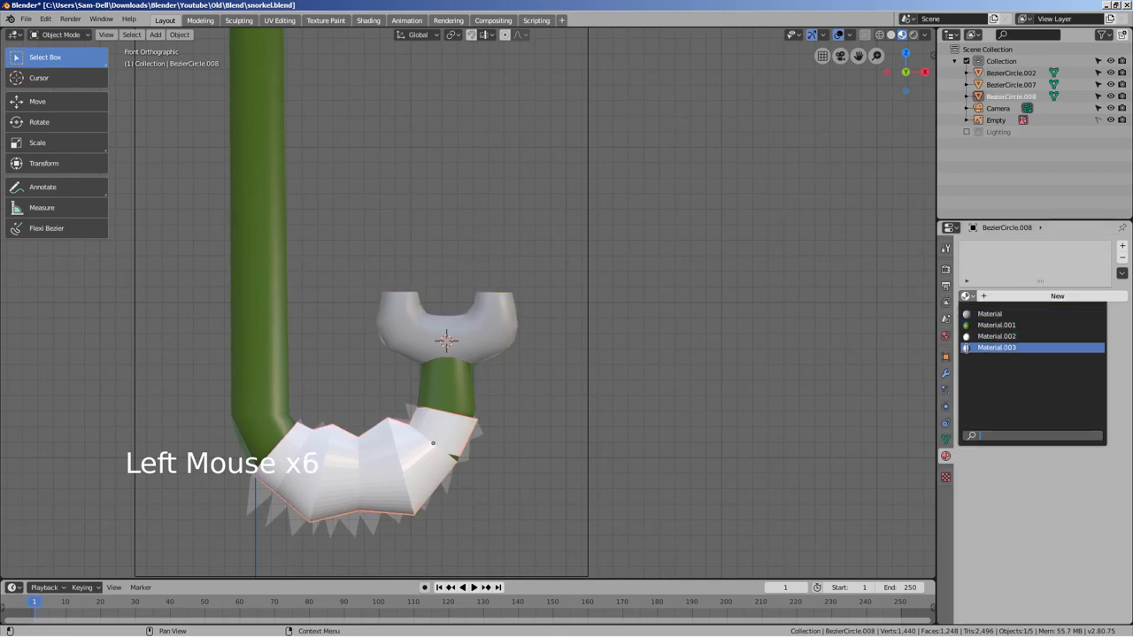
pyautogui.click(773, 430)
# Bring the white mouthpiece into view to check the result
pyautogui.middleClick(658, 442)
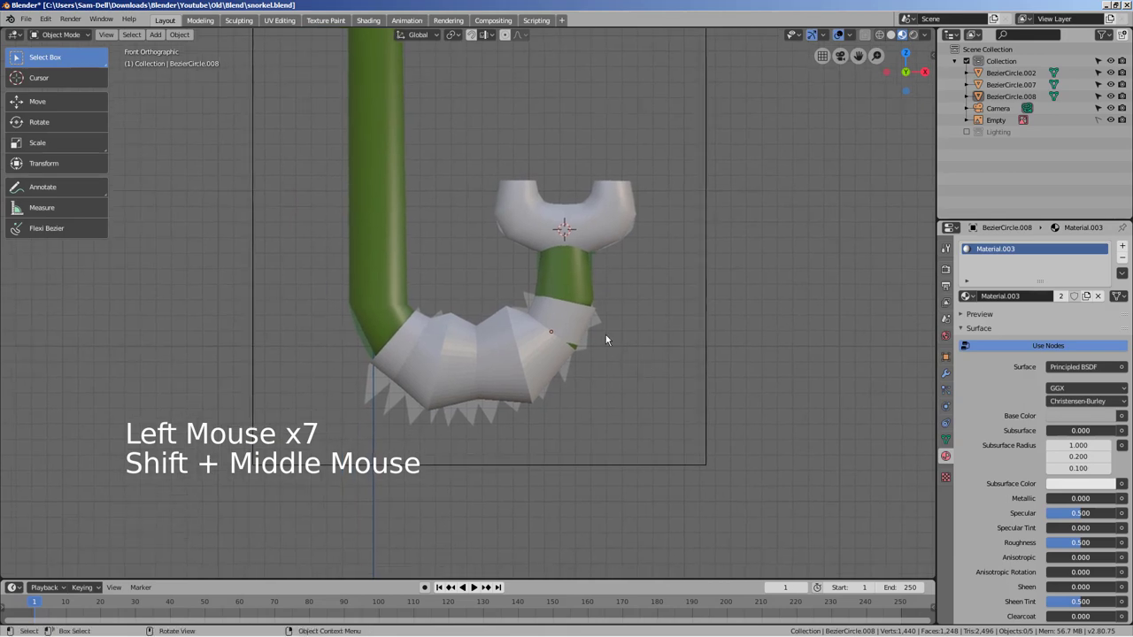
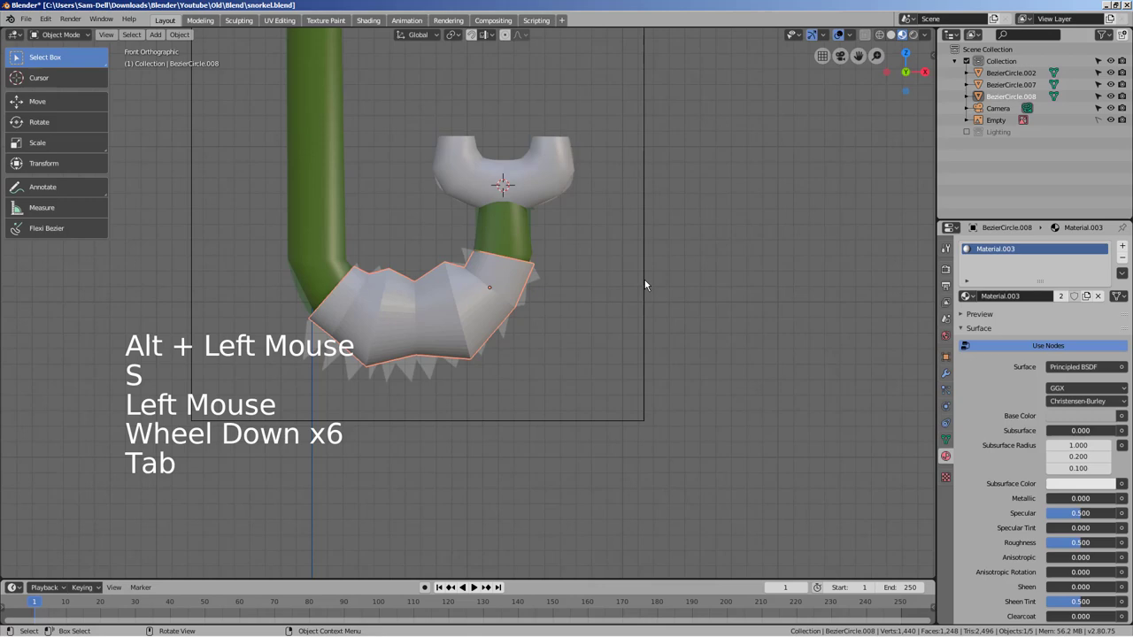
pyautogui.rightClick(427, 292)
pyautogui.middleClick(591, 317)
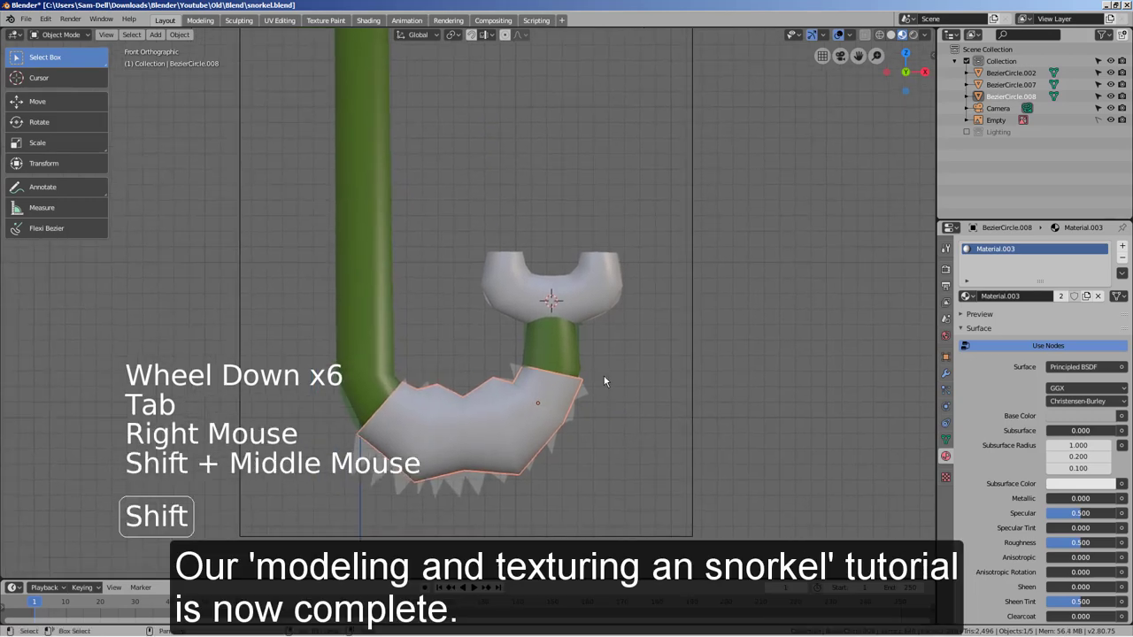
# Zoom out to frame the whole snorkel in the viewport
pyautogui.click(586, 300)
pyautogui.click(578, 399)
pyautogui.scroll(-3)
pyautogui.middleClick(703, 337)
pyautogui.click(708, 392)
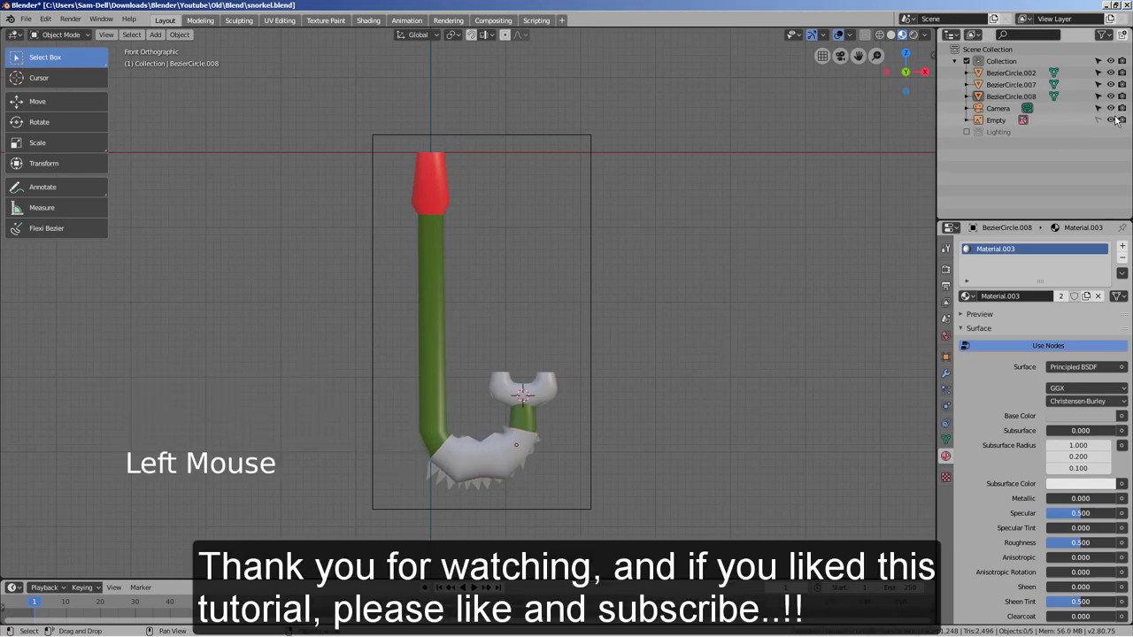
# Hide the Empty in the Outliner, leaving only the finished snorkel visible
pyautogui.click(1121, 119)
pyautogui.middleClick(774, 343)
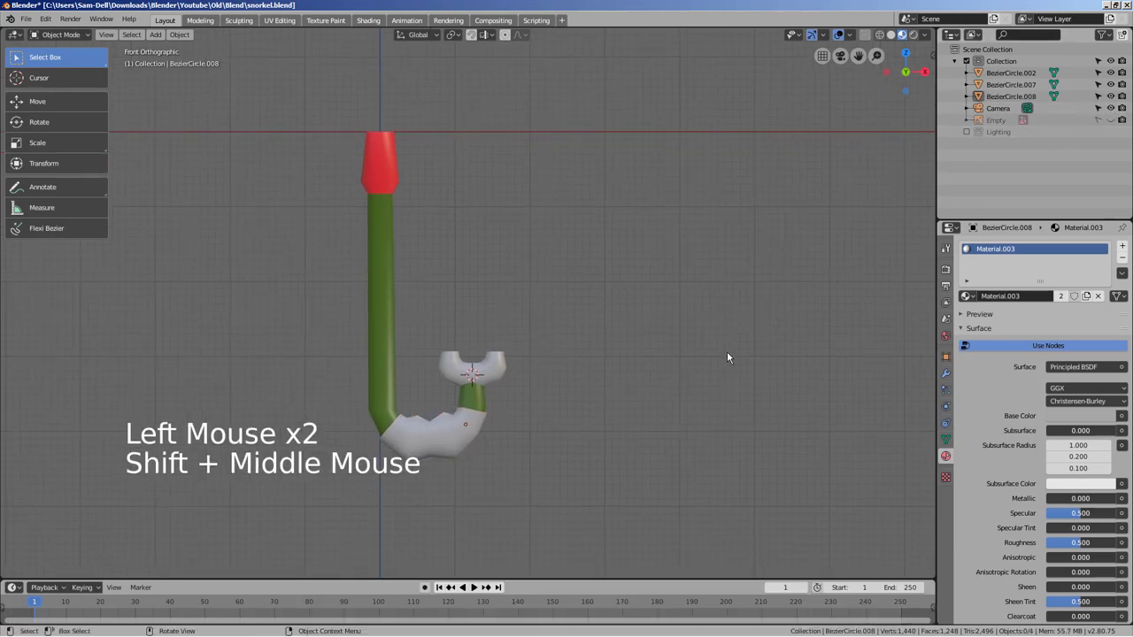